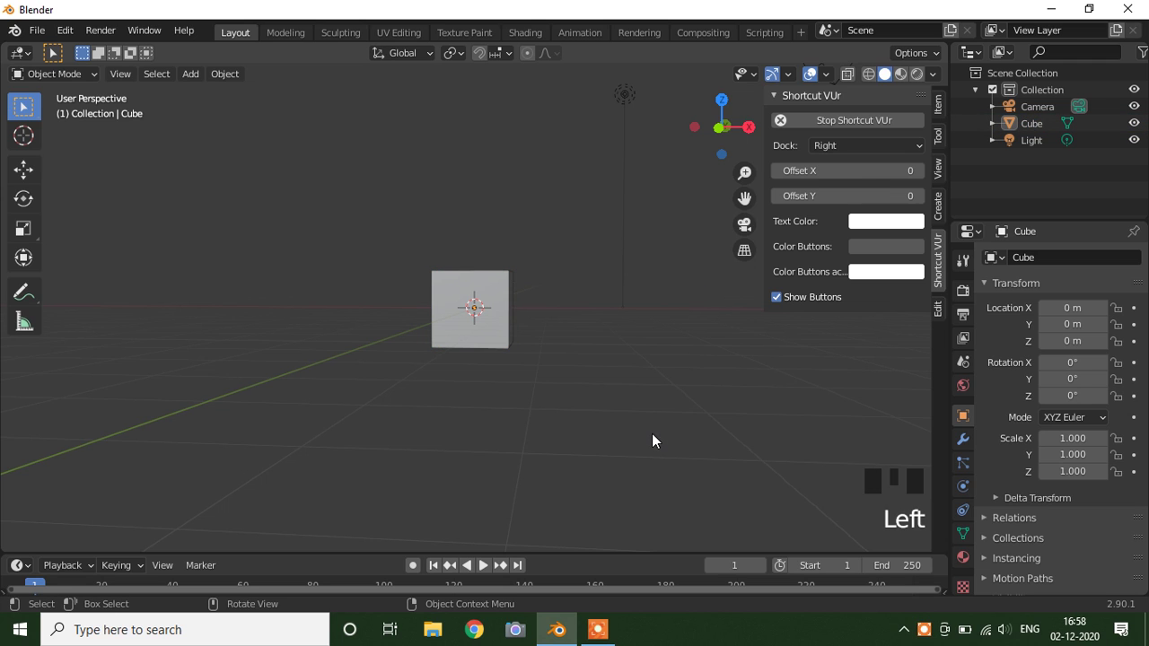
Delete the default cube and add a fresh Mesh Cube while in front view
key("n")
left_click(509, 343)
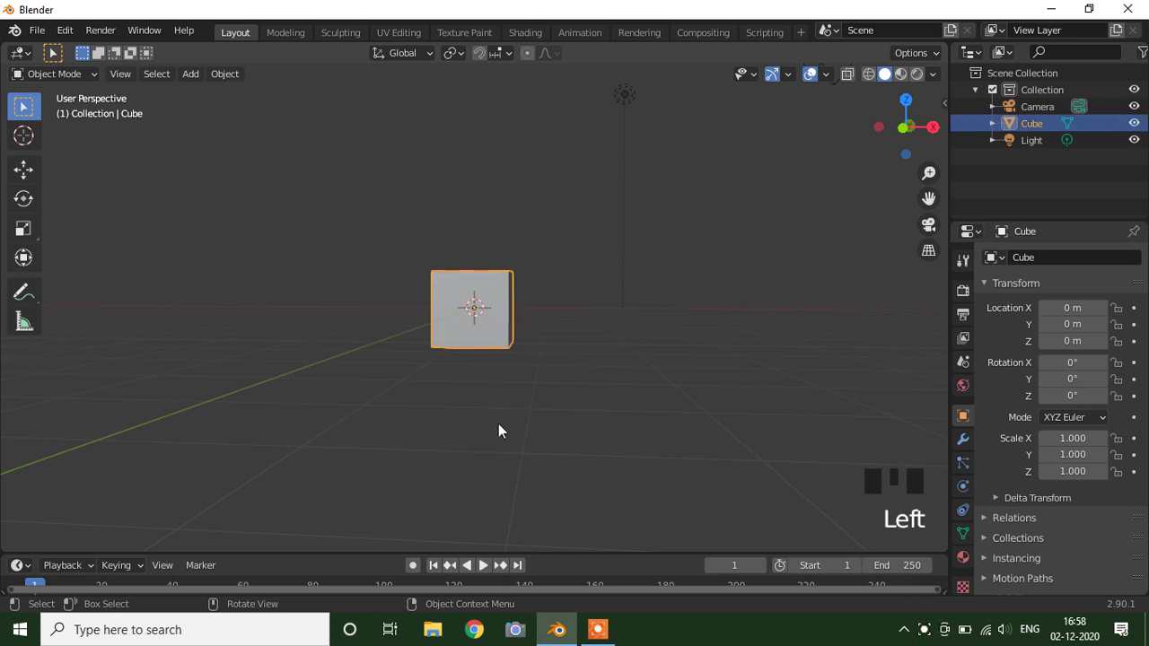
key("x")
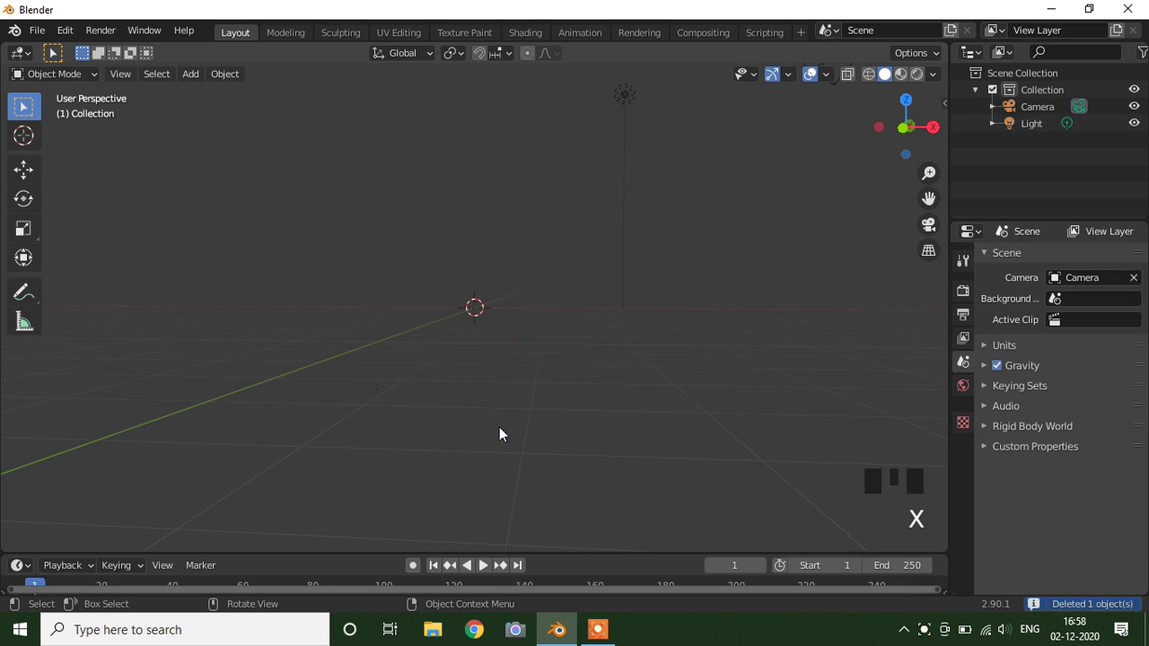
key("KP_1")
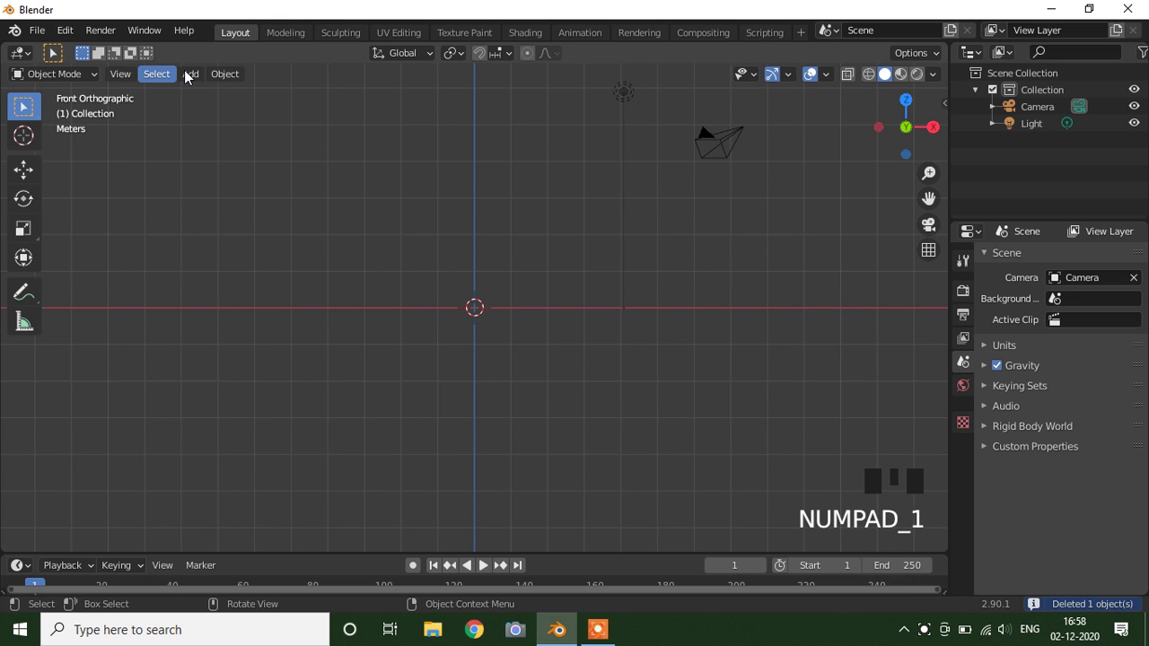
left_click_drag(191, 77, 512, 427)
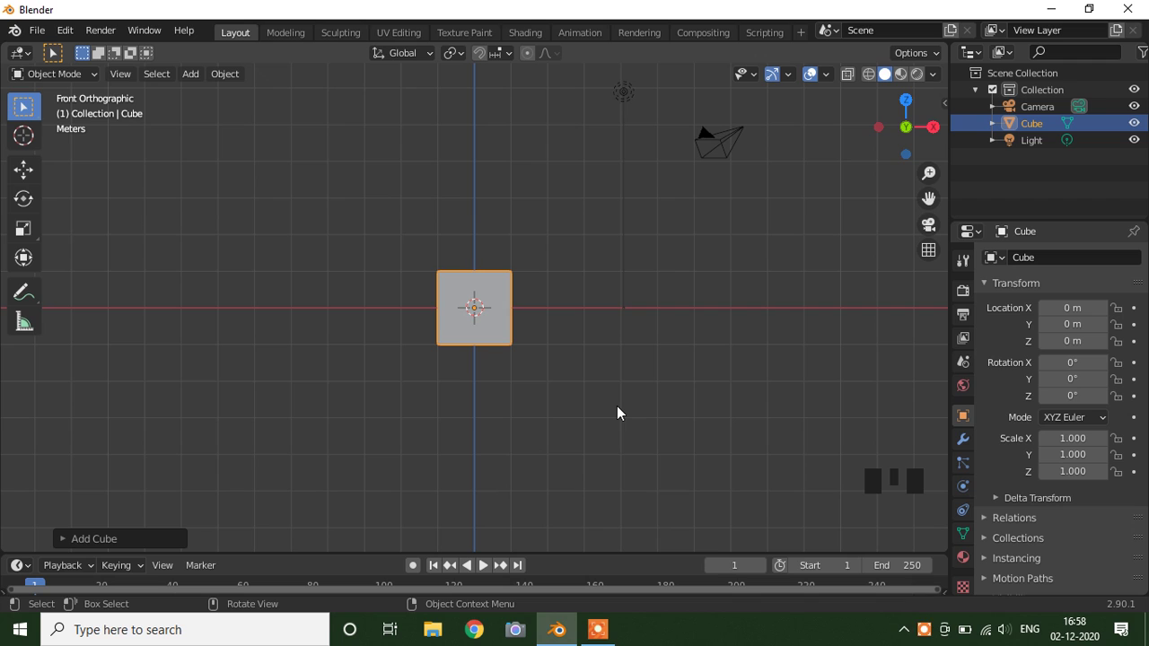
Flatten the new cube along Z into a thin seat slab and inspect it in perspective
key("s")
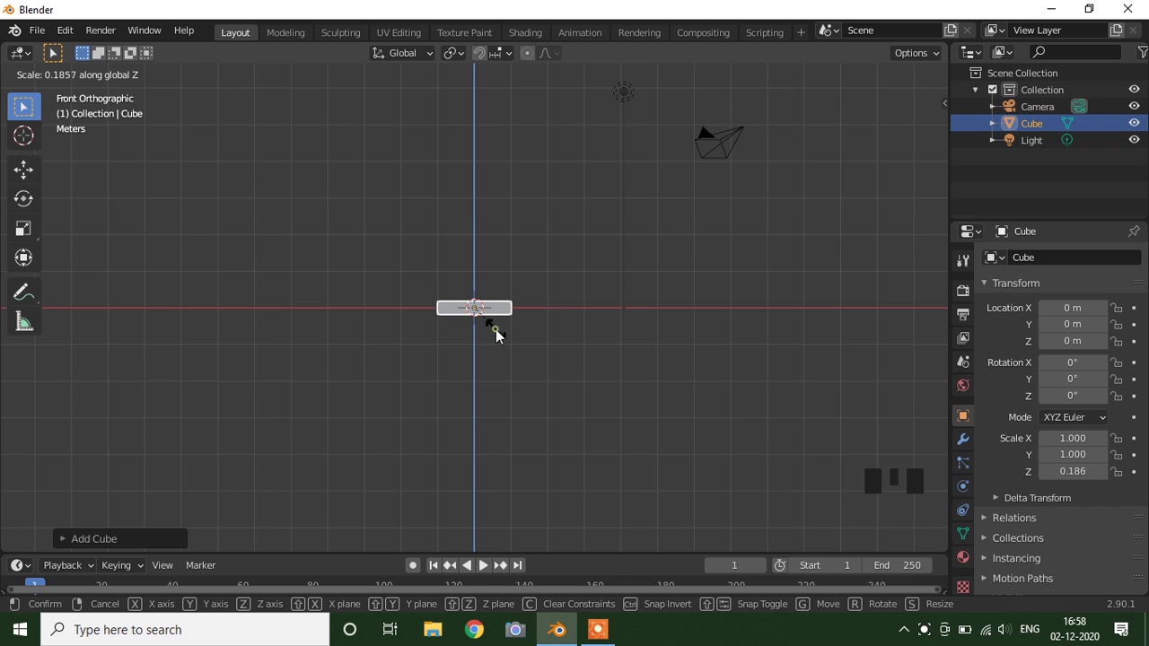
scroll("up", 3)
left_click_drag(536, 331, 512, 352)
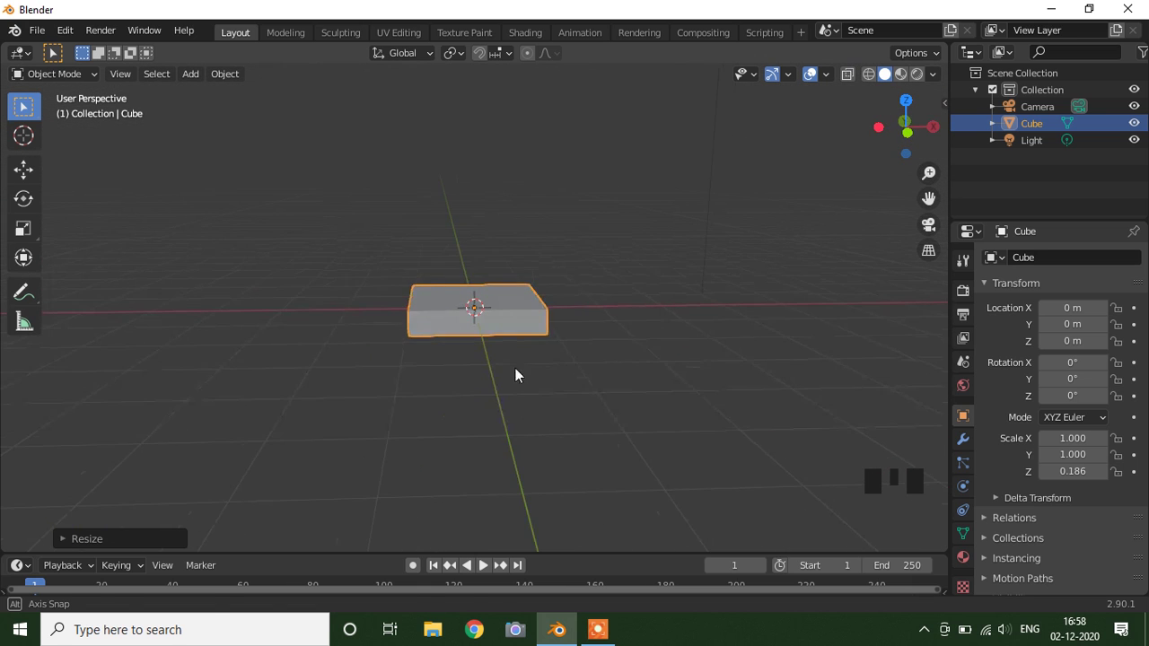
scroll("up", 3)
scroll("down", 3)
left_click_drag(530, 407, 503, 314)
scroll("up", 3)
In Edit Mode, loop-cut the slab into a five-by-five grid and return to front view
key("Tab")
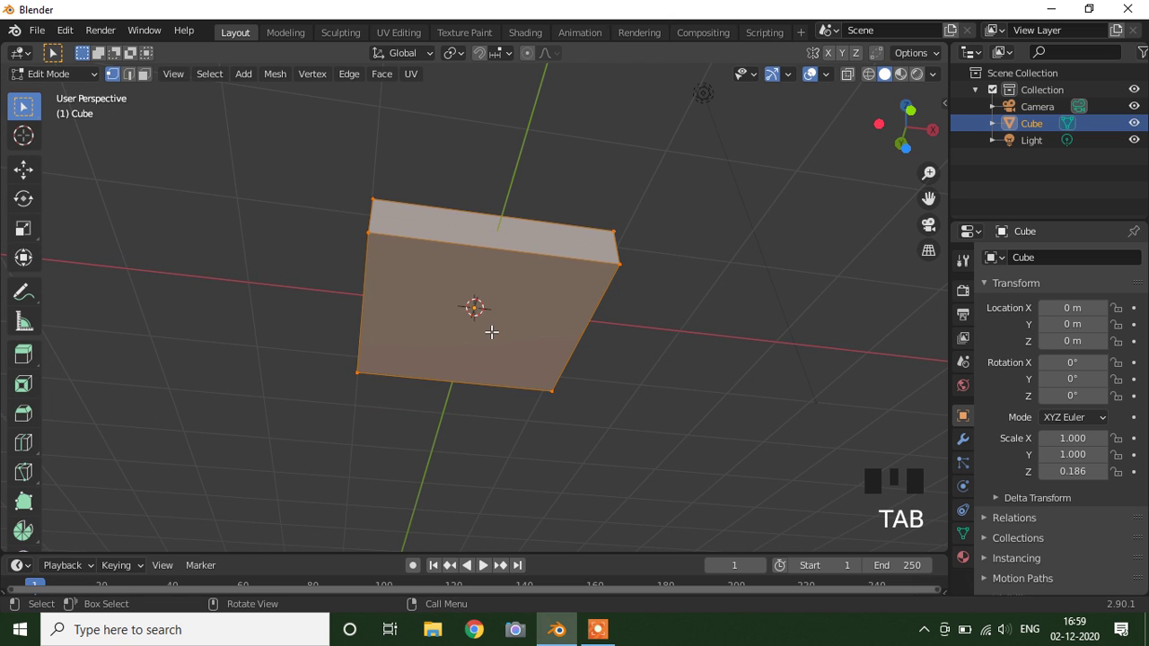
key("ctrl+r")
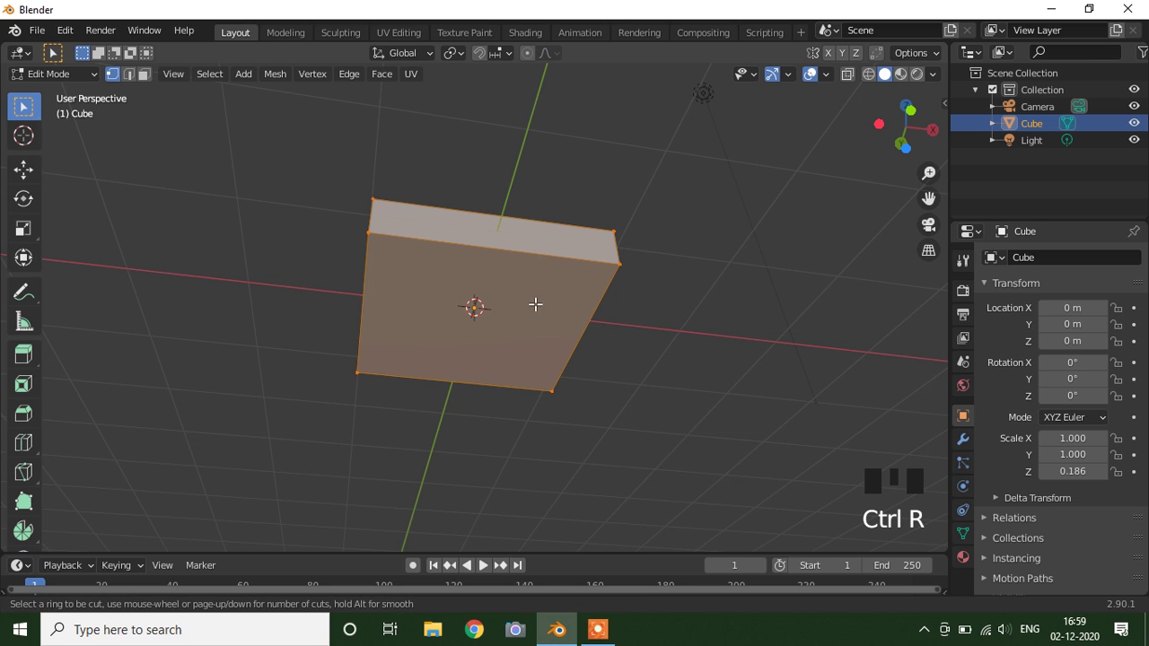
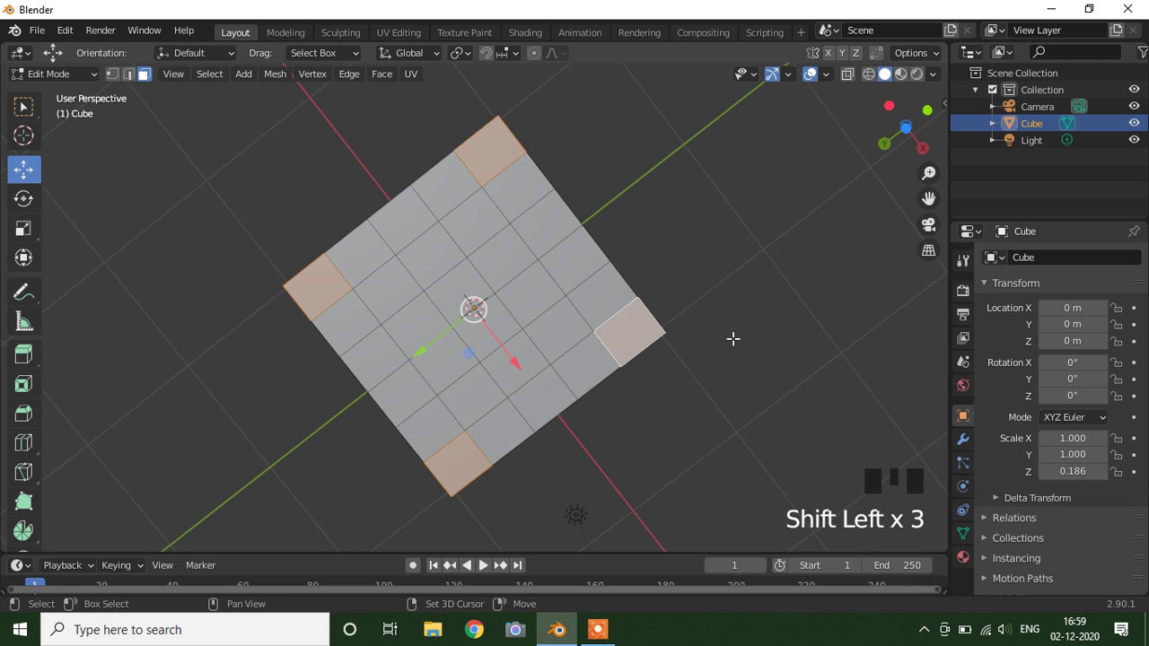
key("KP_1")
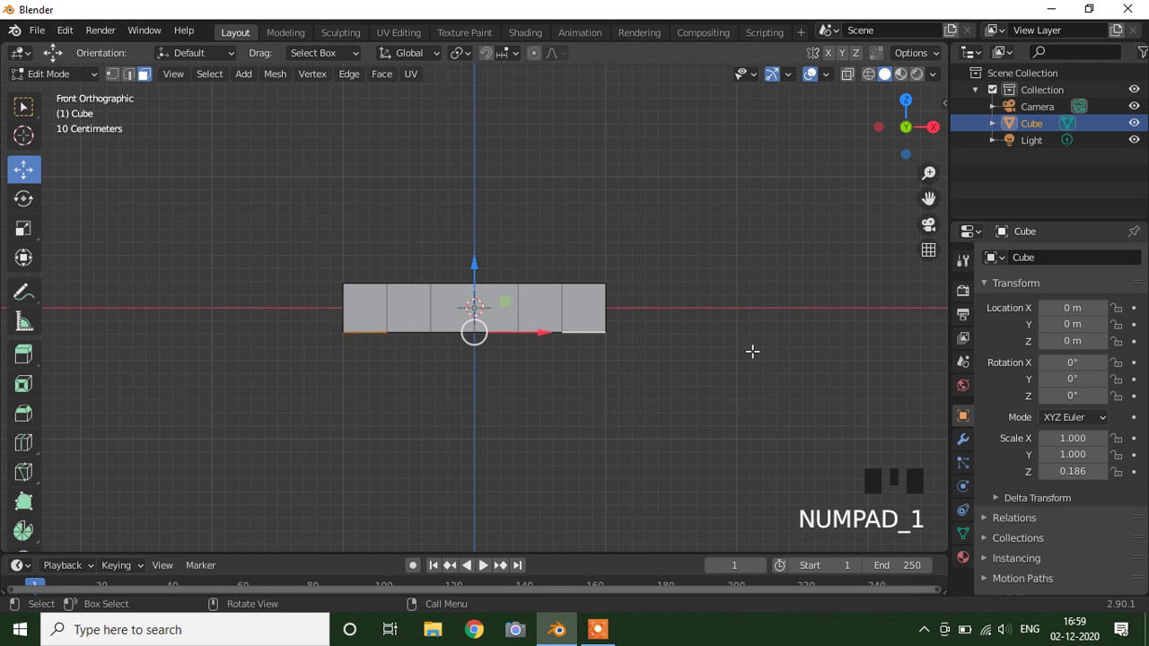
Extrude the four selected corner faces downward into chair legs
key("e")
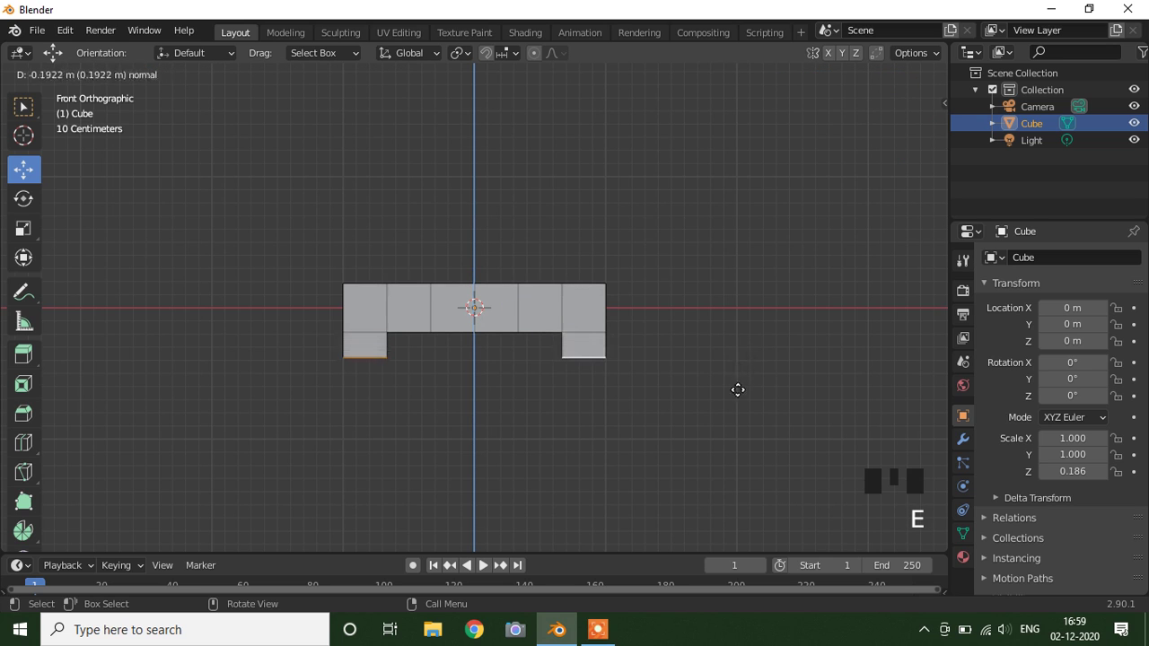
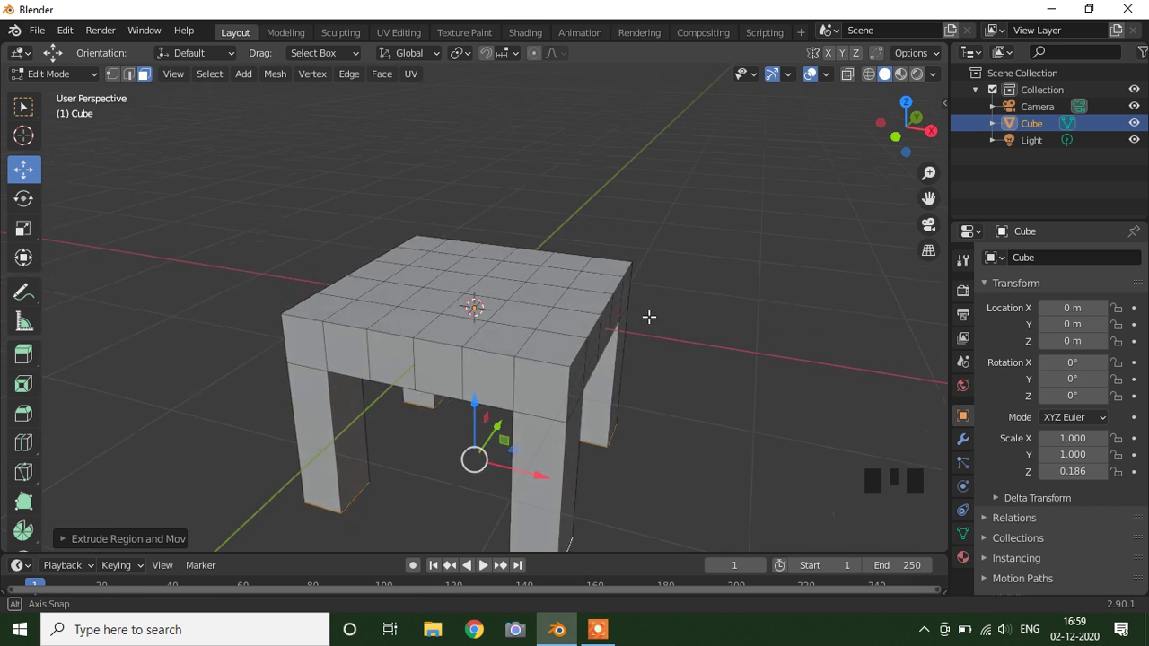
scroll("up", 3)
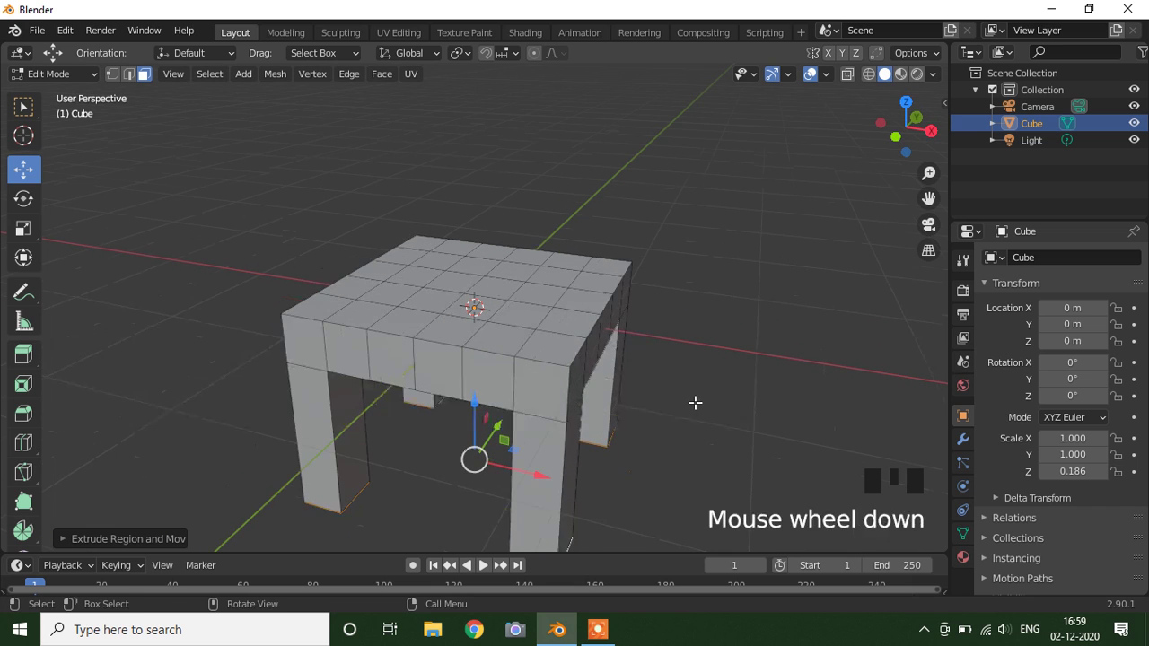
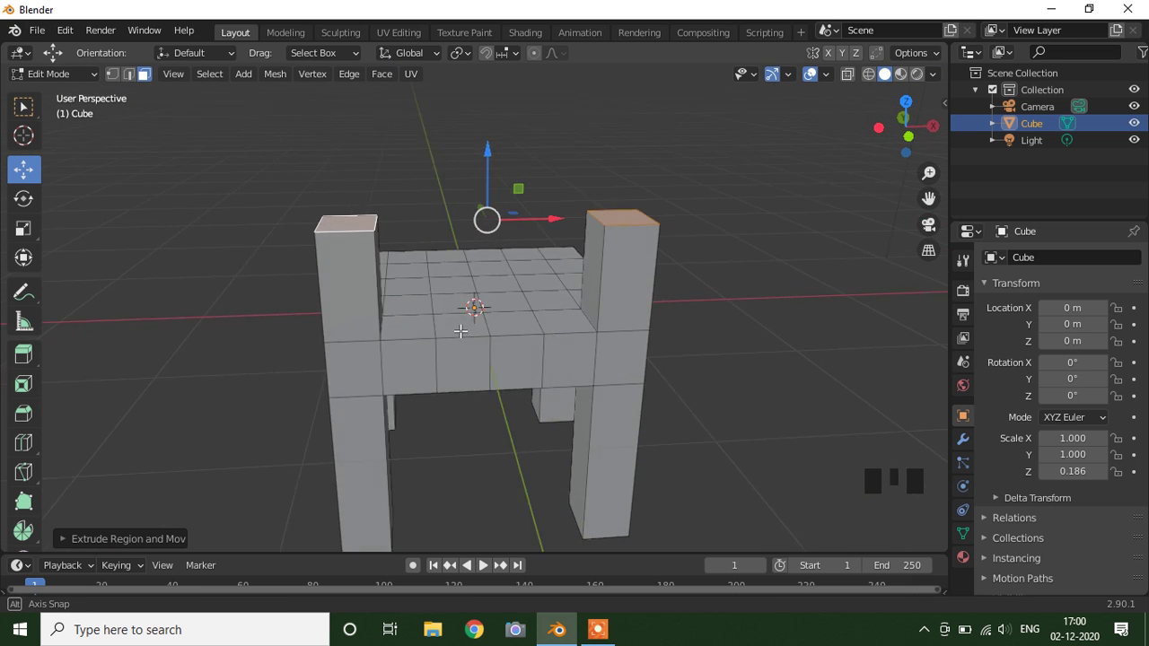
Undo the raised posts, inset the top corner faces, and extrude the smaller squares upward into posts
scroll("up", 3)
key("ctrl+z")
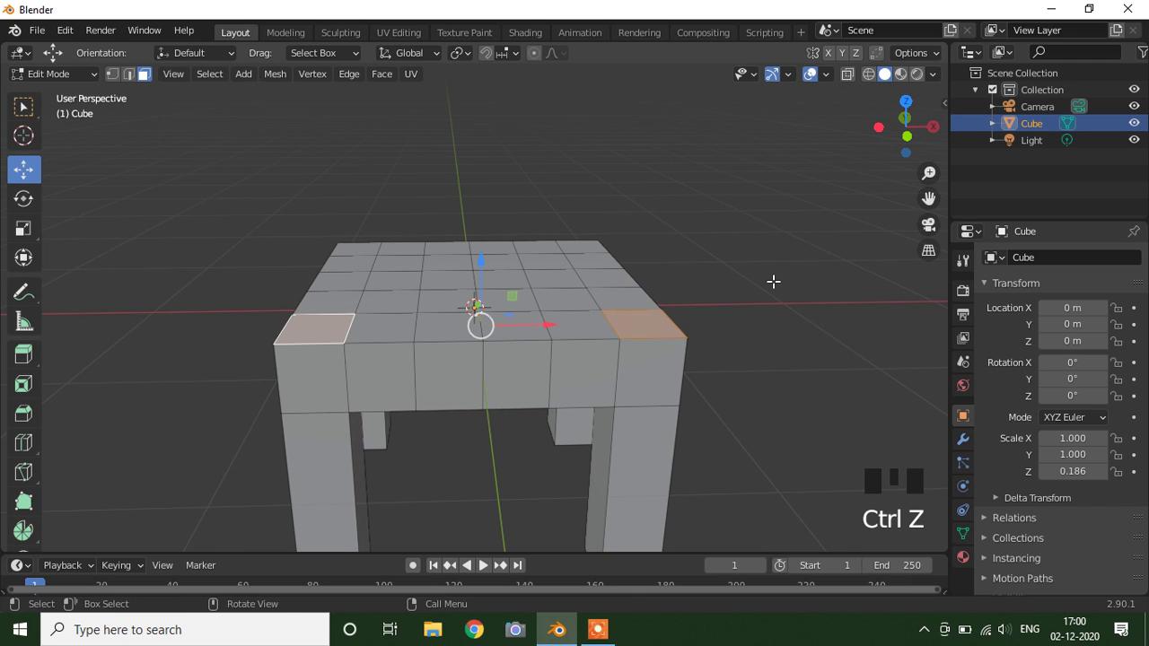
key("i")
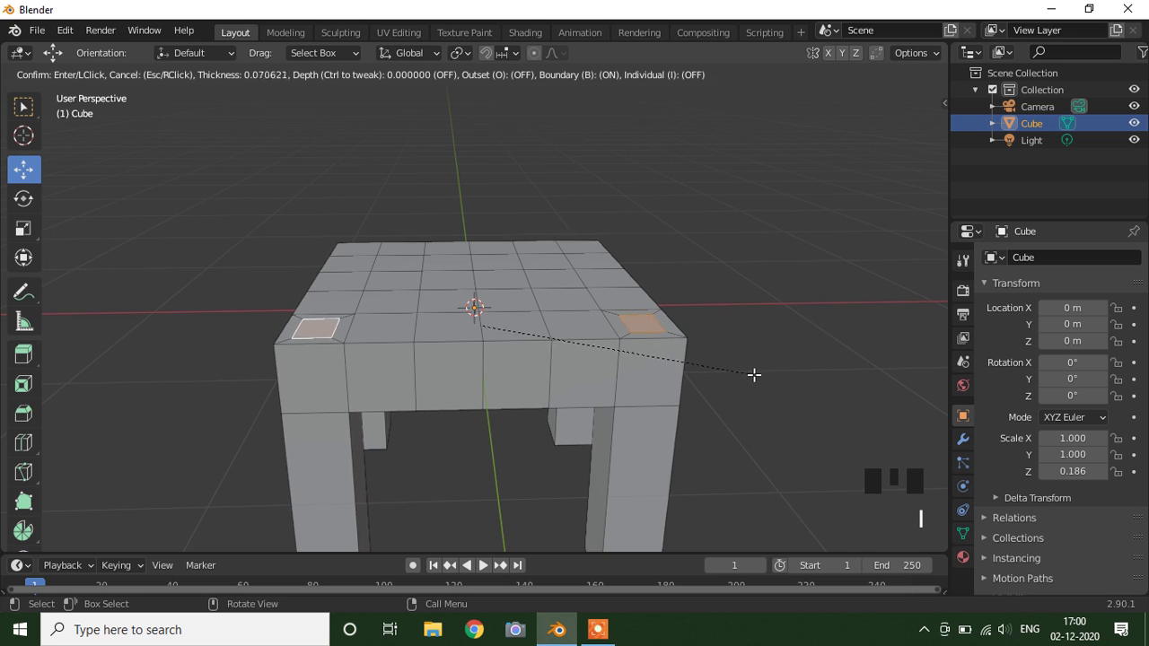
key("e")
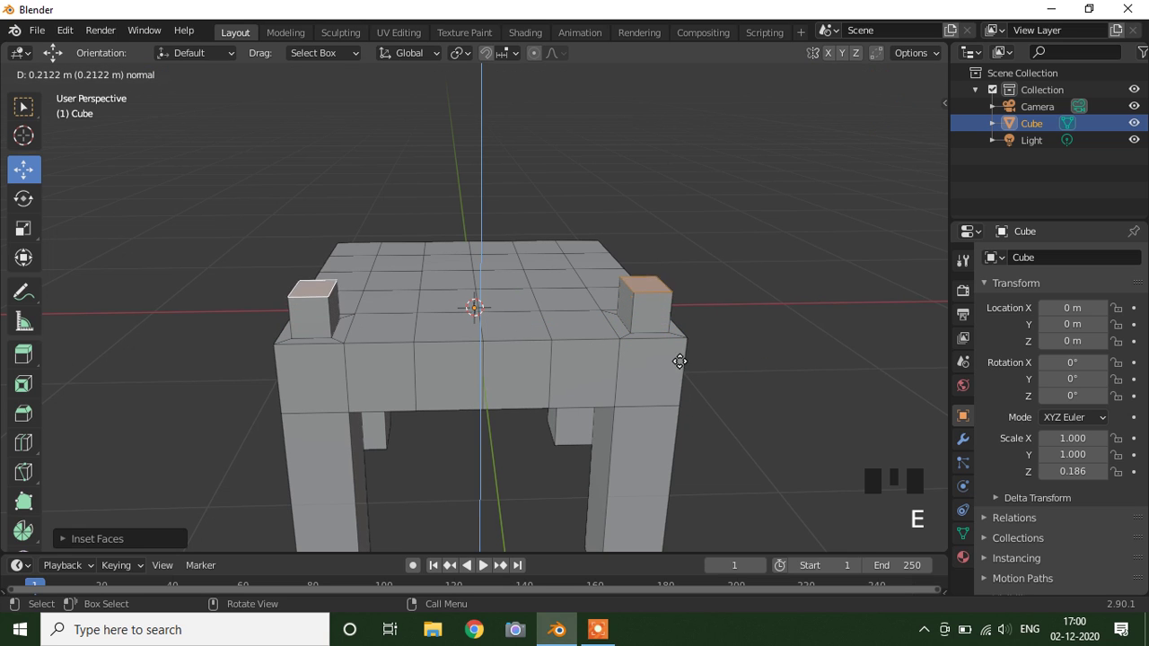
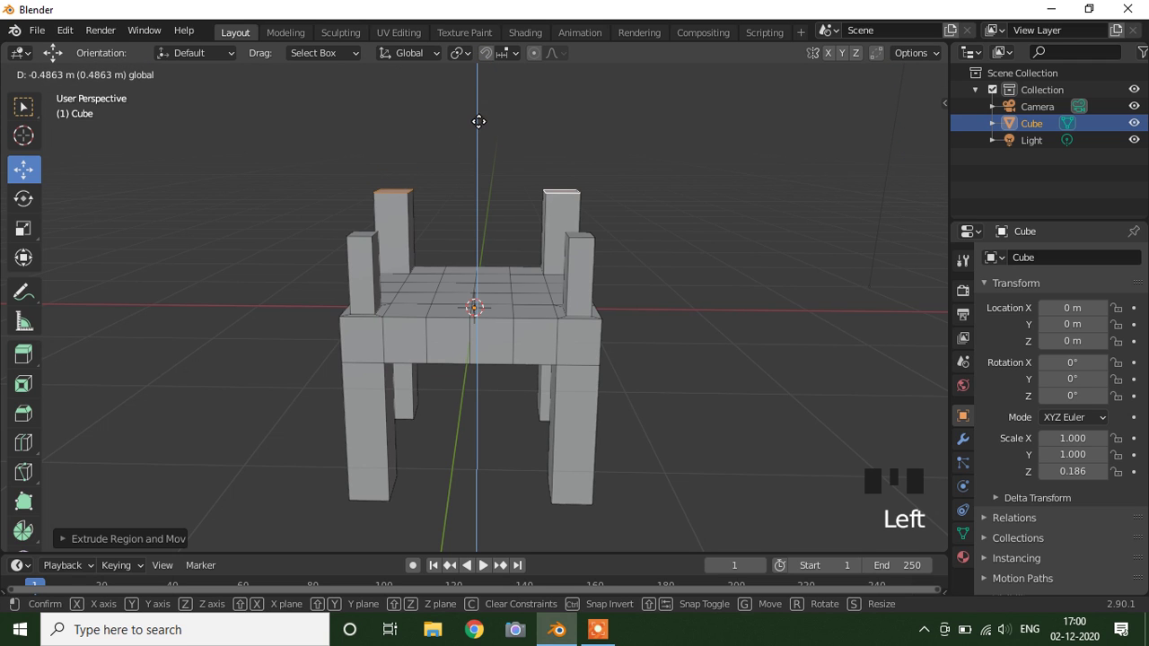
From front view, extrude the two back post tops further up along Z into backrest uprights
key("KP_1")
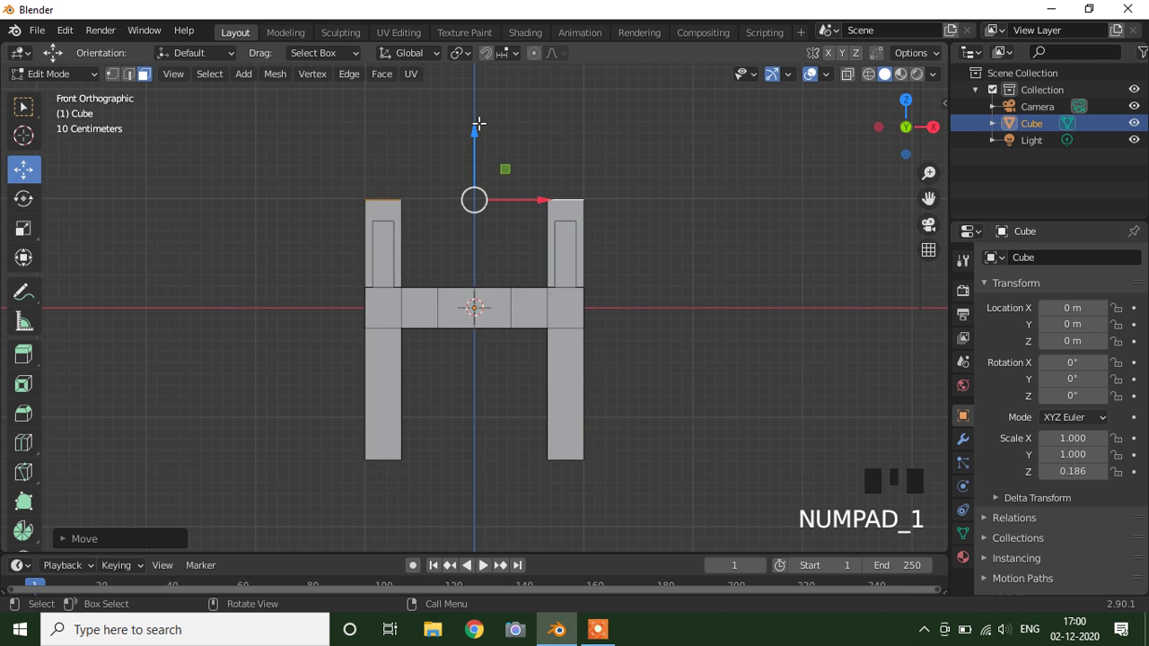
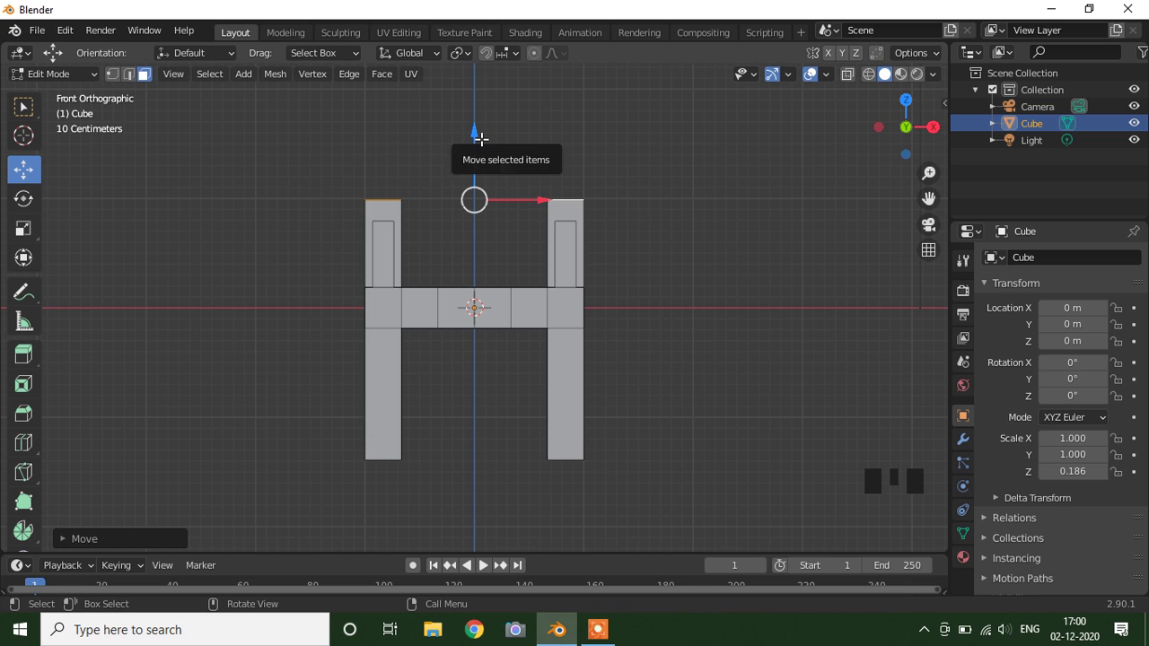
key("e")
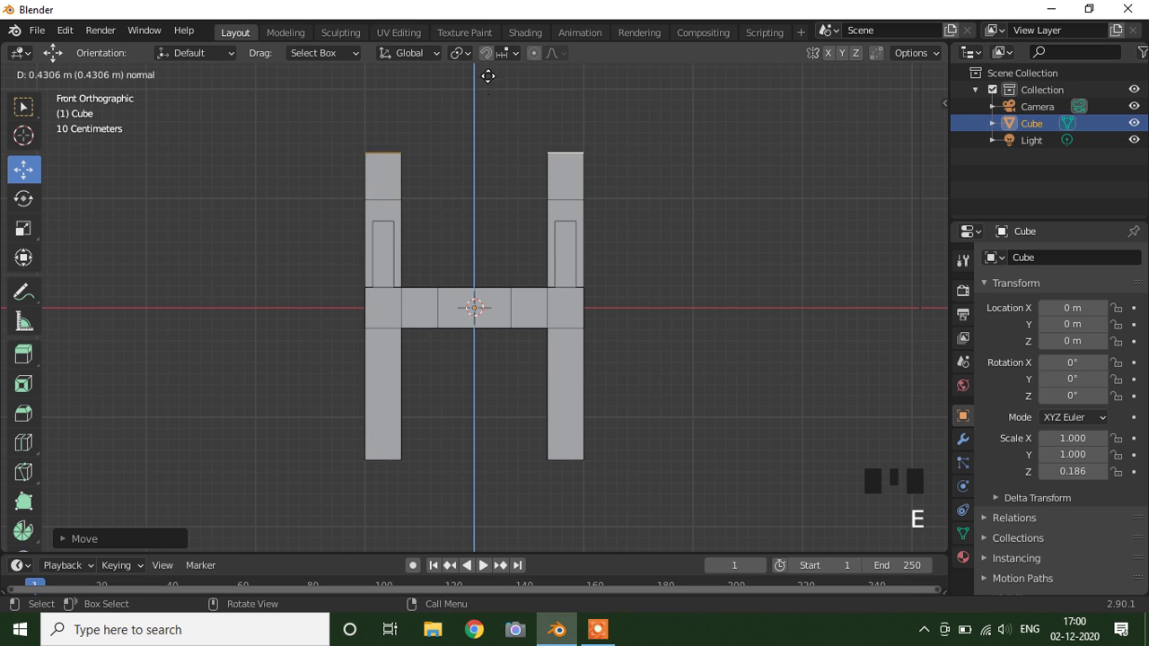
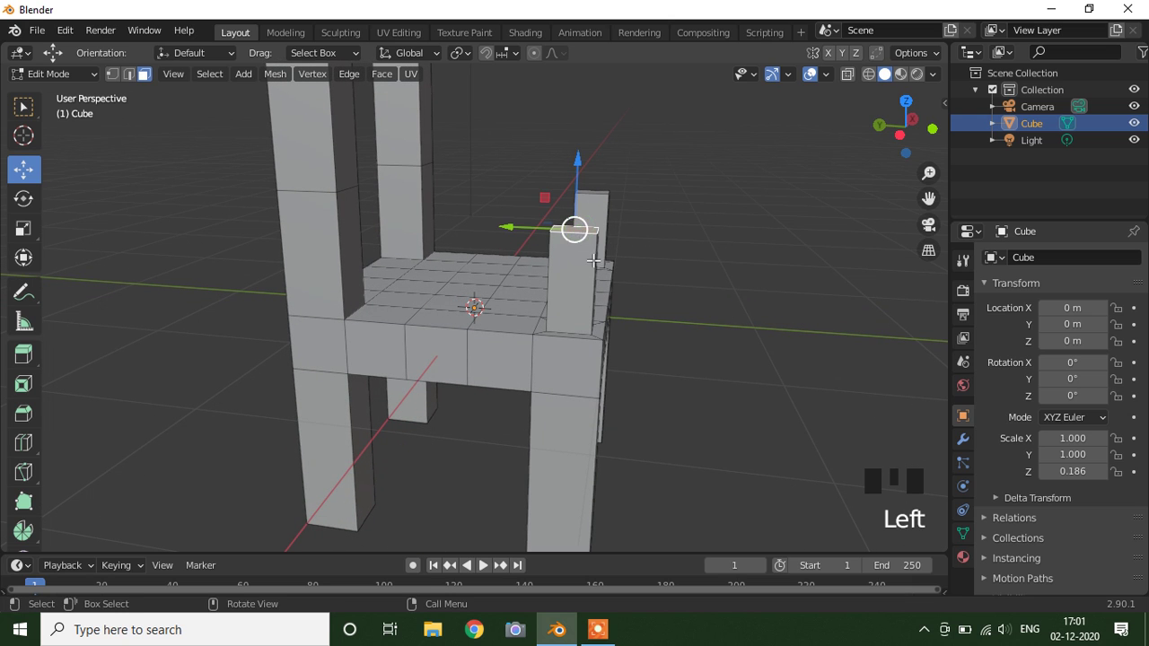
Raise a front post top slightly, then extrude each front post sideways into an armrest bar toward its upright
key("e")
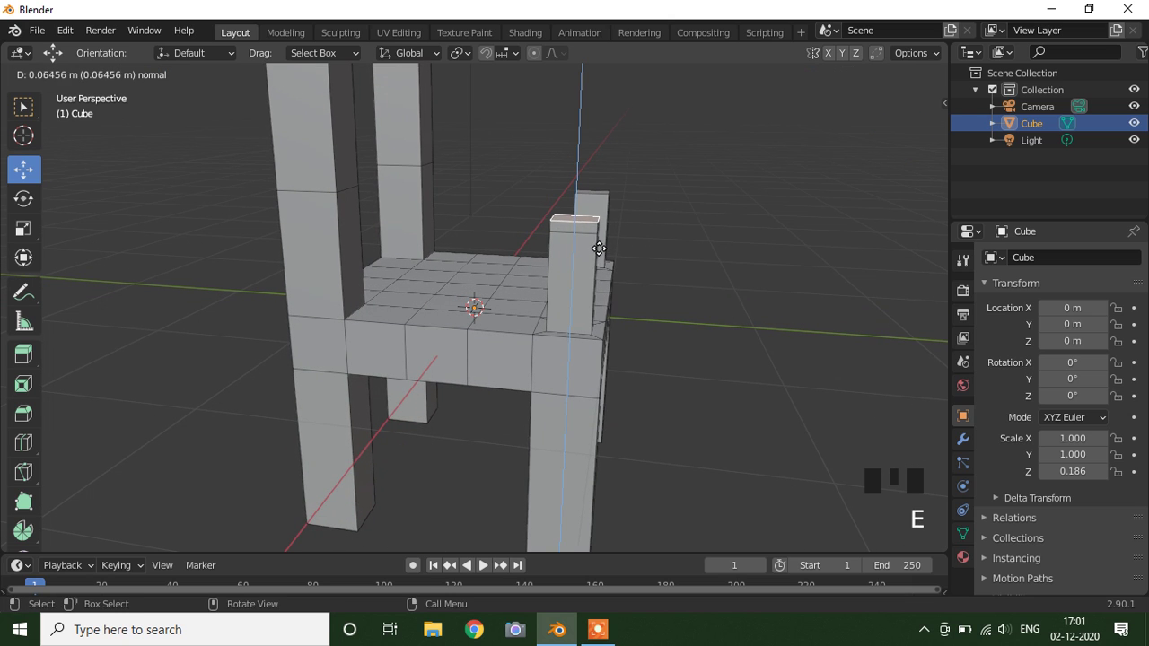
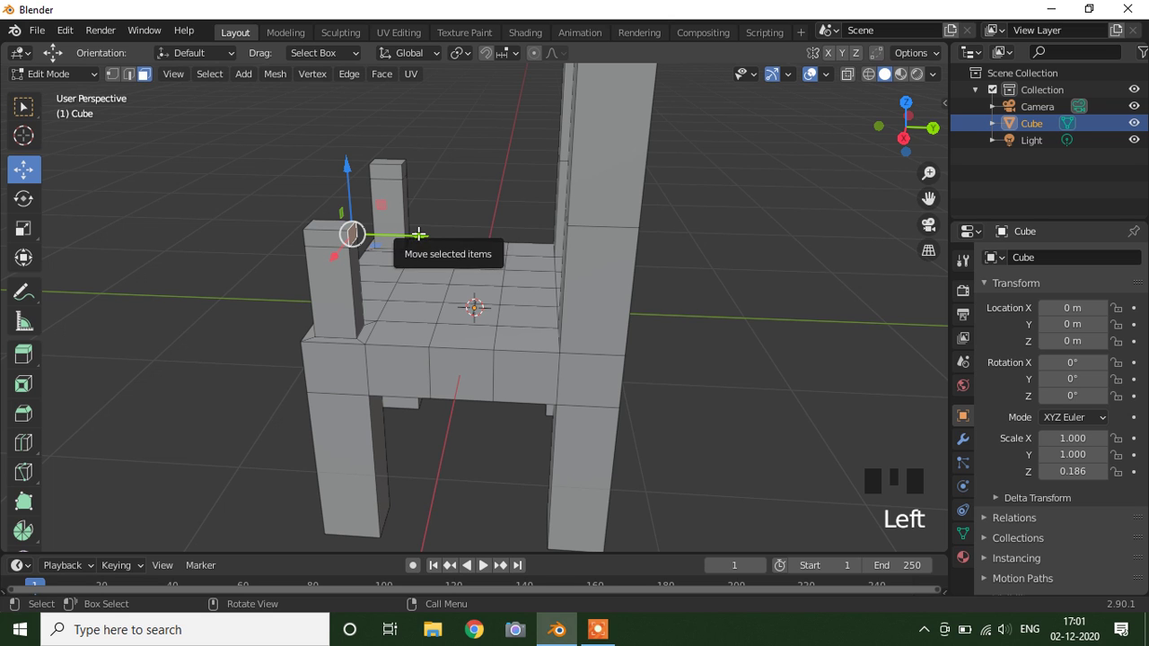
key("e")
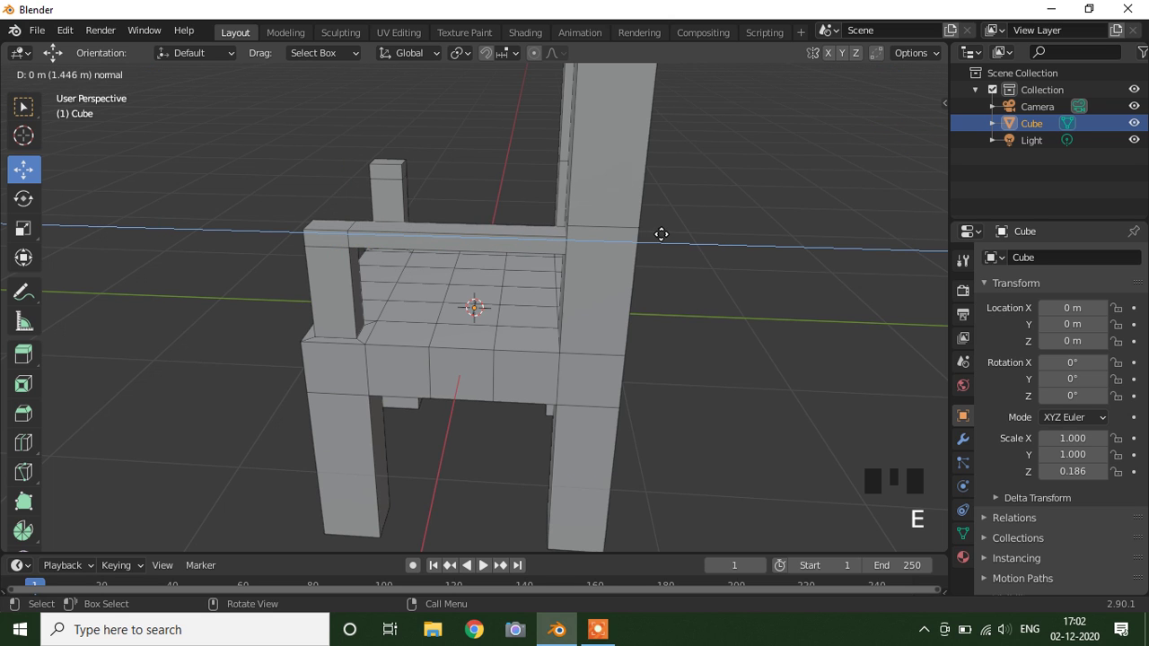
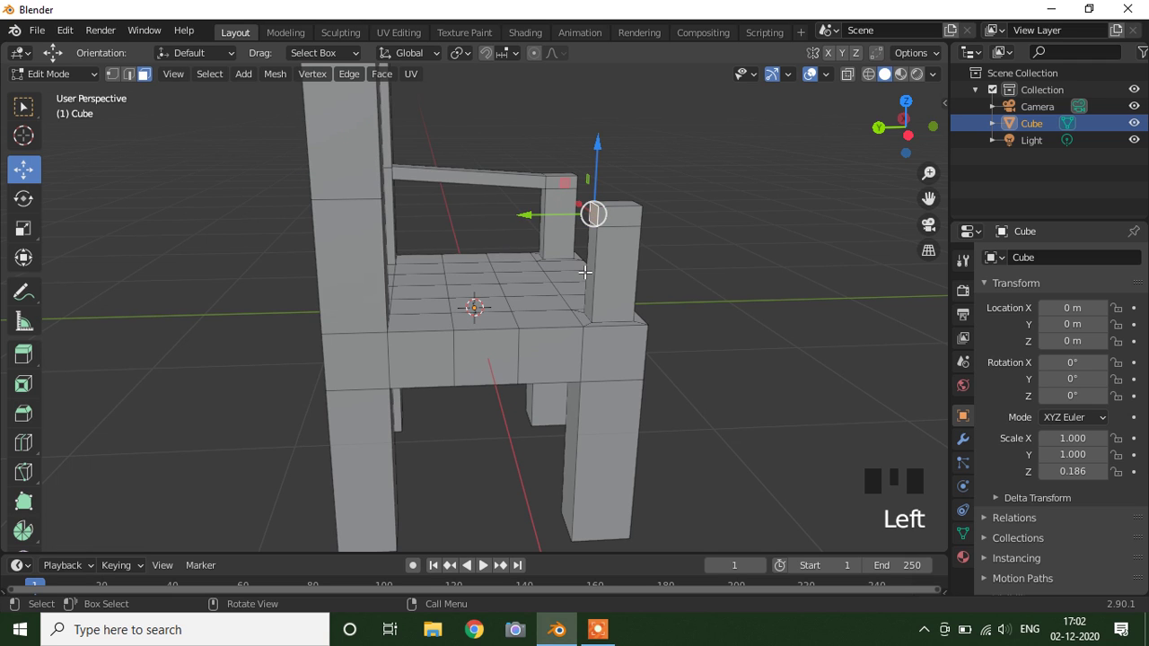
key("e")
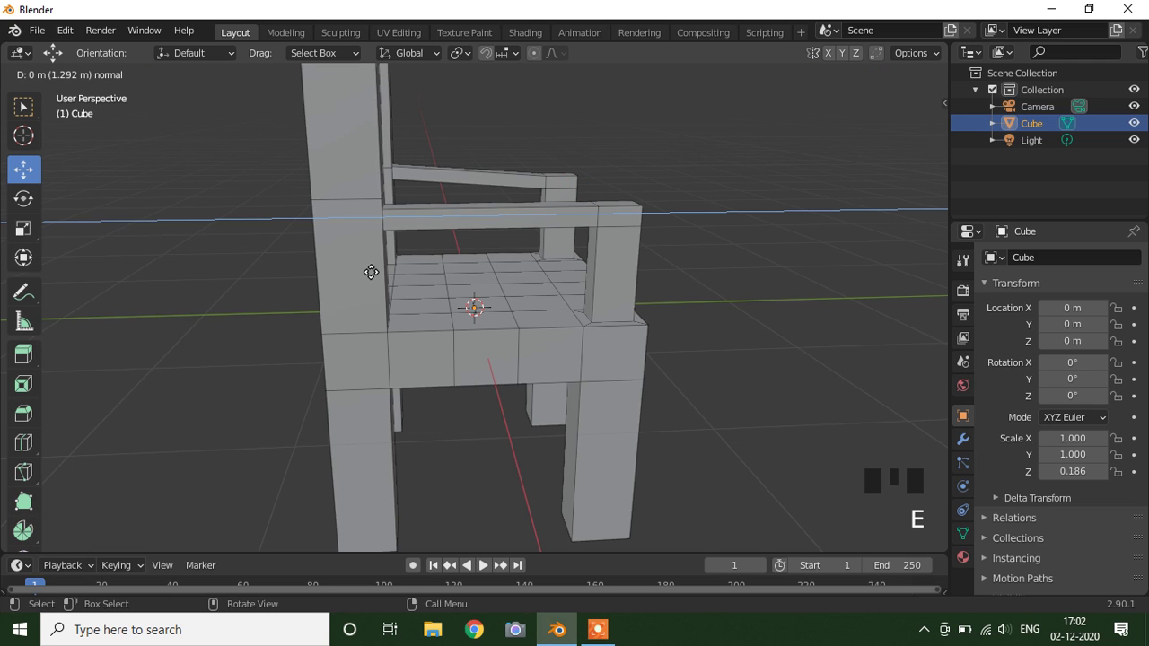
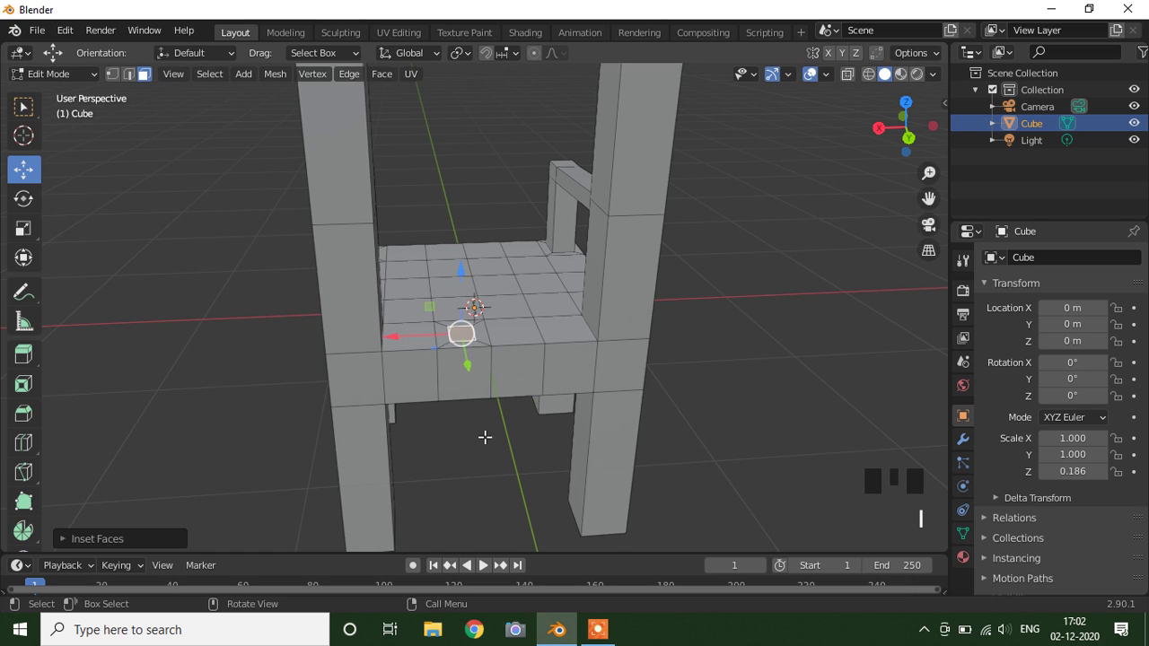
Extrude two inset faces on the seat's rear edge upward into vertical backrest slats
scroll("down", 3)
key("e")
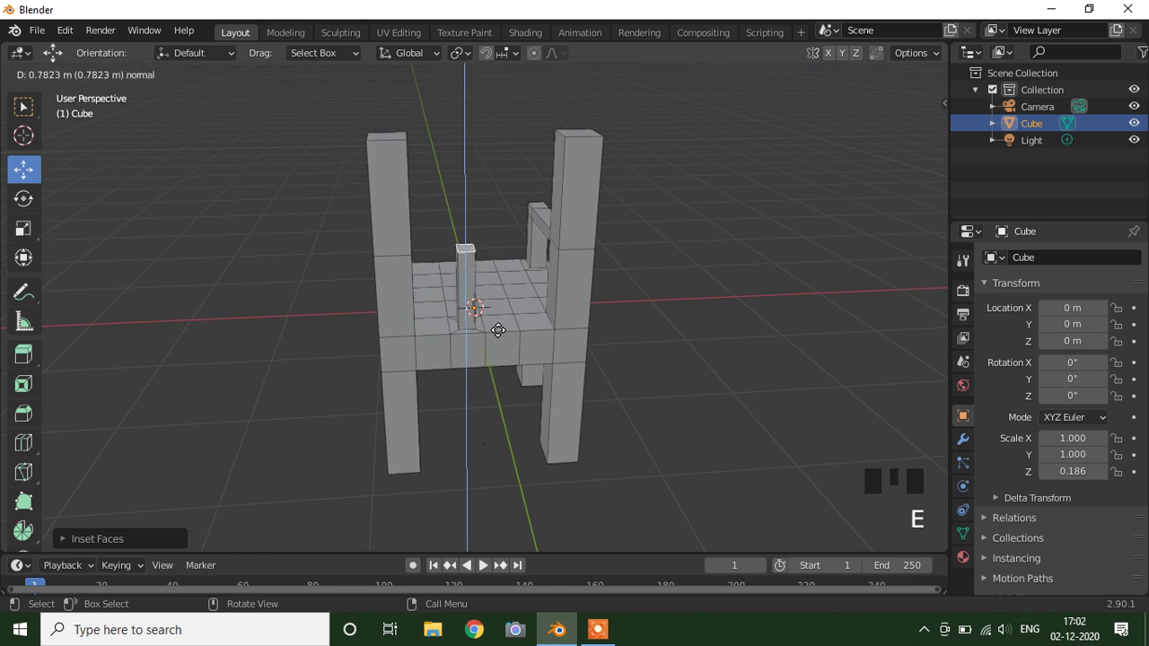
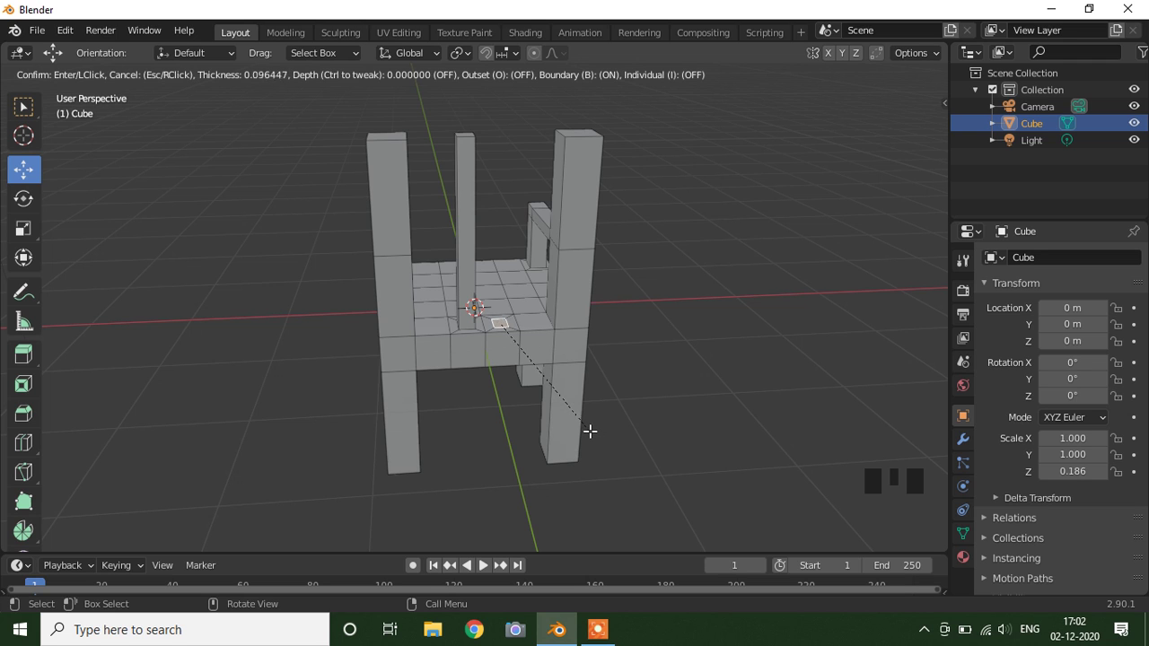
scroll("up", 3)
key("e")
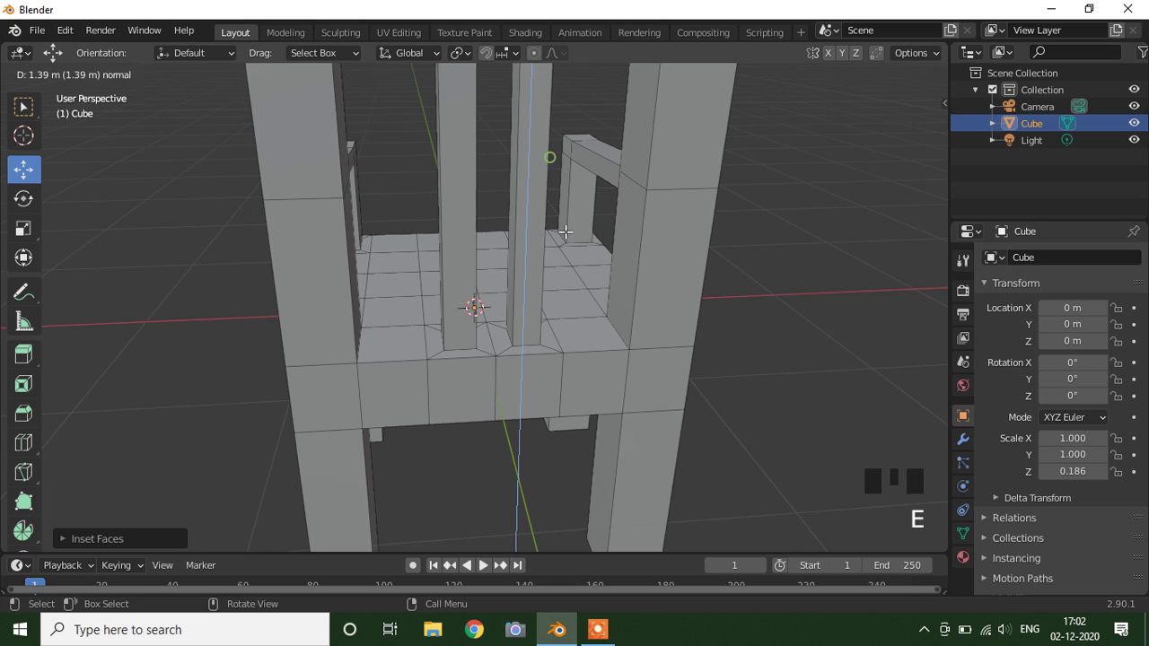
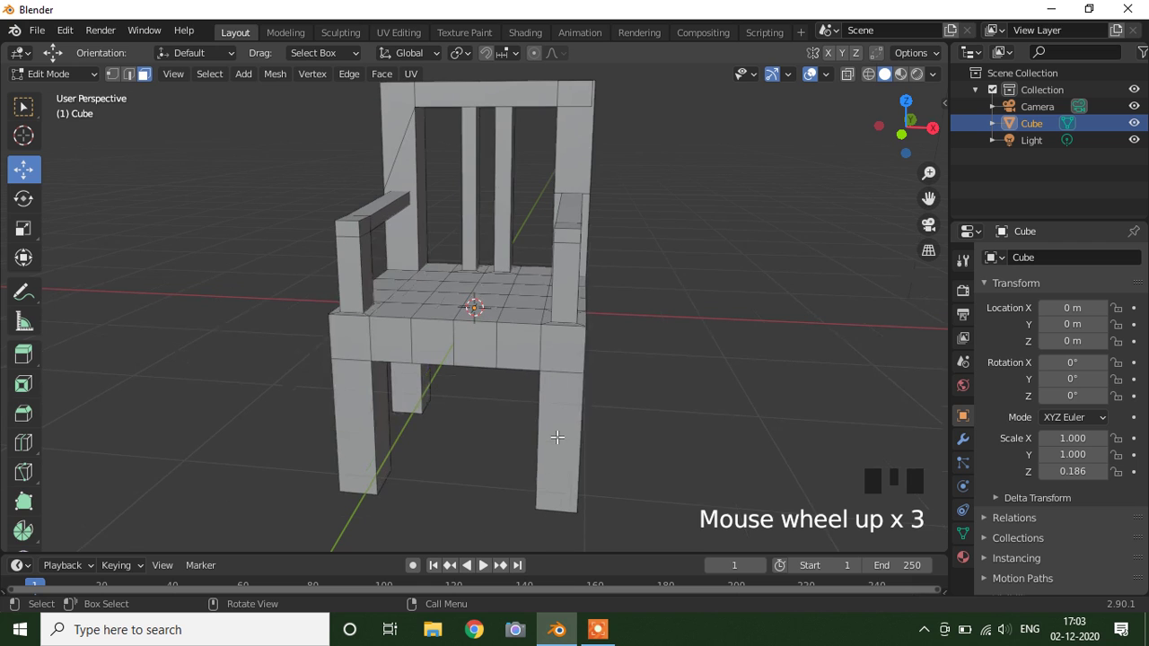
In Object Mode, add a Mesh Plane at the origin and scale it up into a large floor
key("Tab")
left_click(681, 380)
left_click_drag(671, 366, 682, 343)
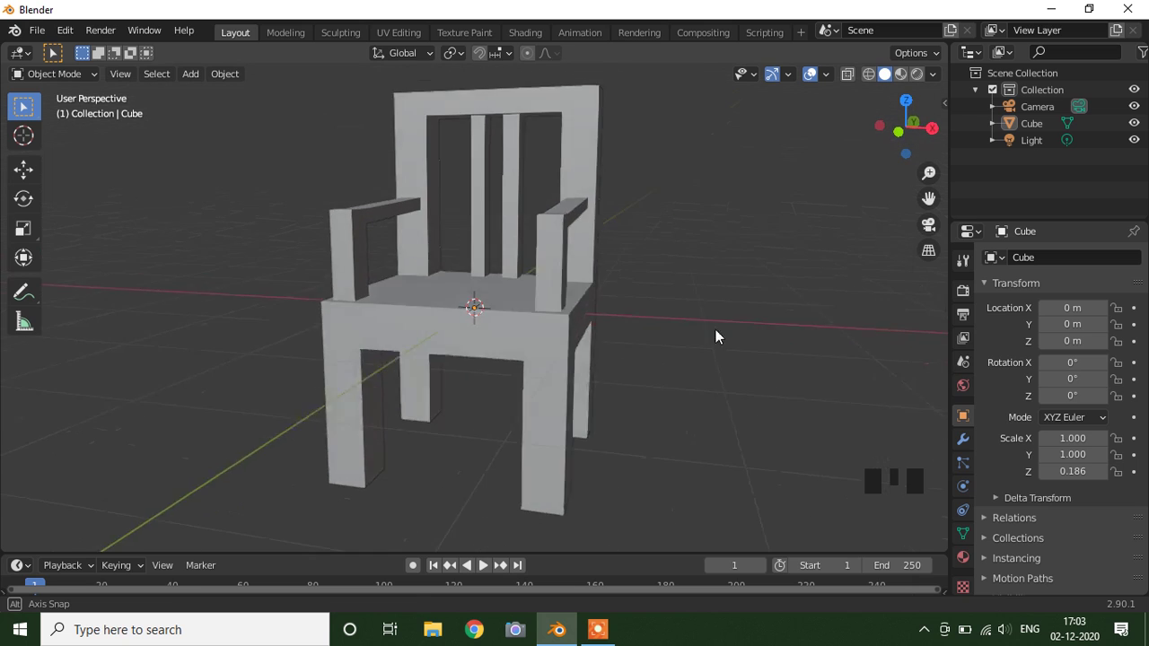
scroll("up", 3)
left_click_drag(707, 364, 680, 368)
scroll("down", 3)
left_click_drag(610, 379, 197, 81)
left_click_drag(196, 82, 512, 378)
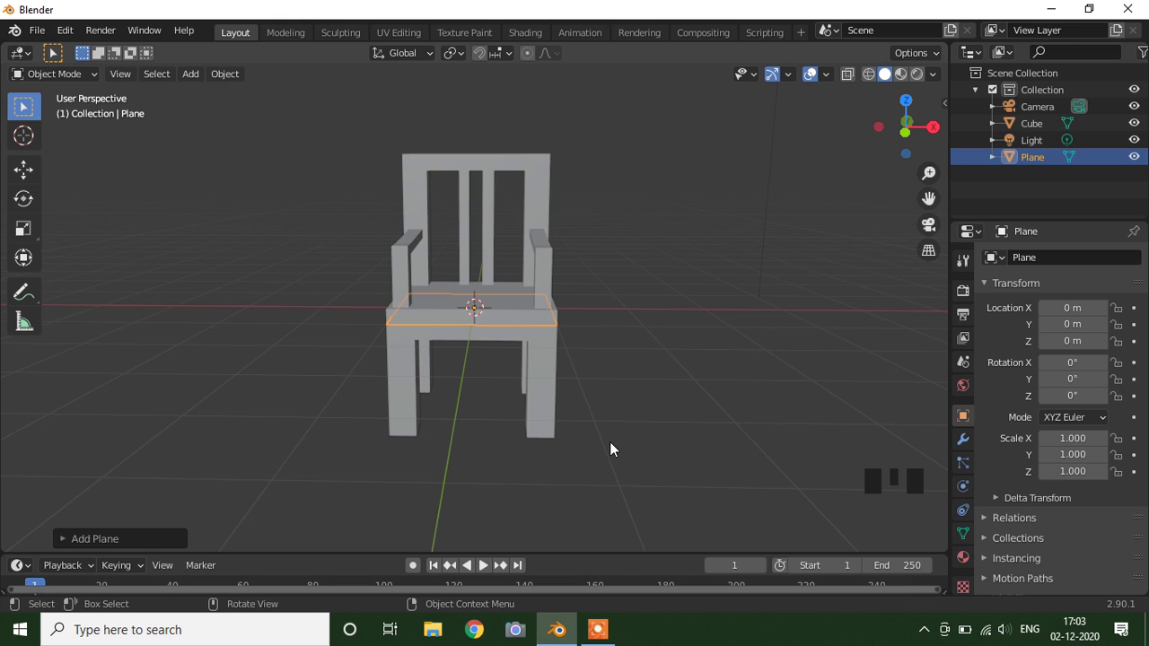
key("s")
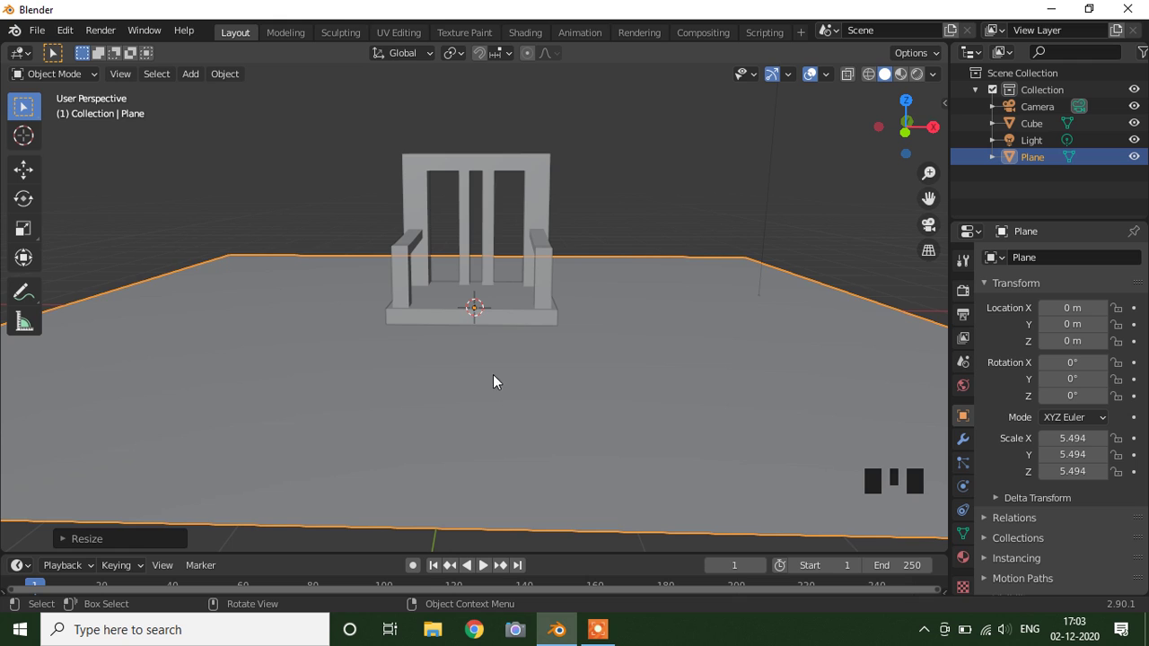
scroll("down", 3)
left_click(533, 334)
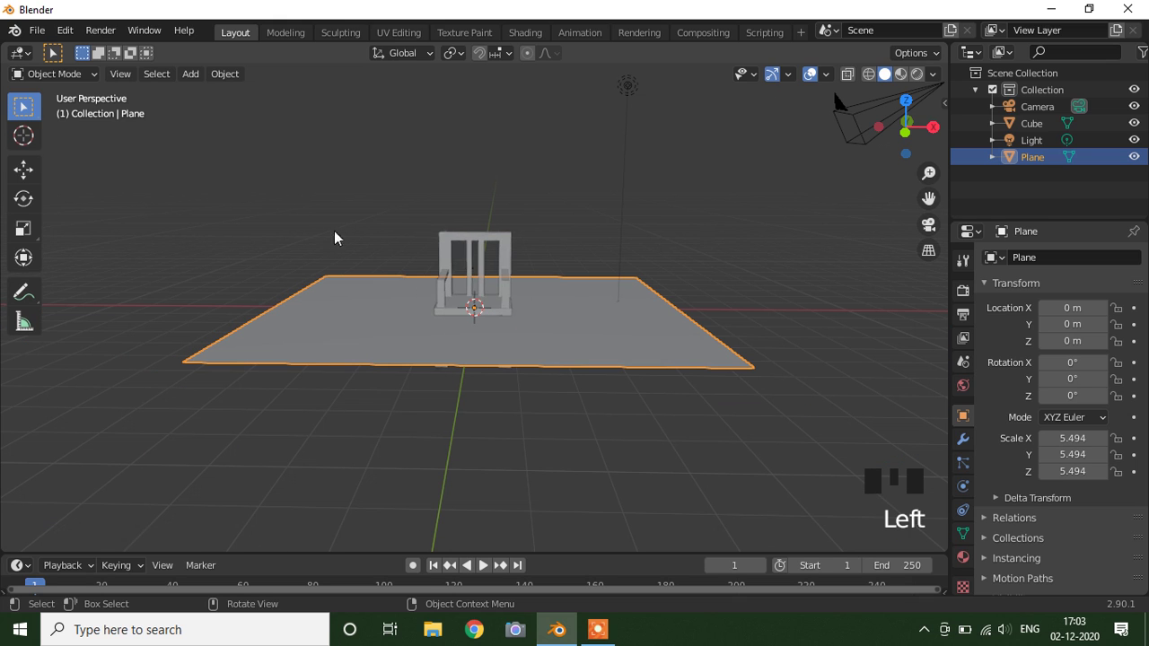
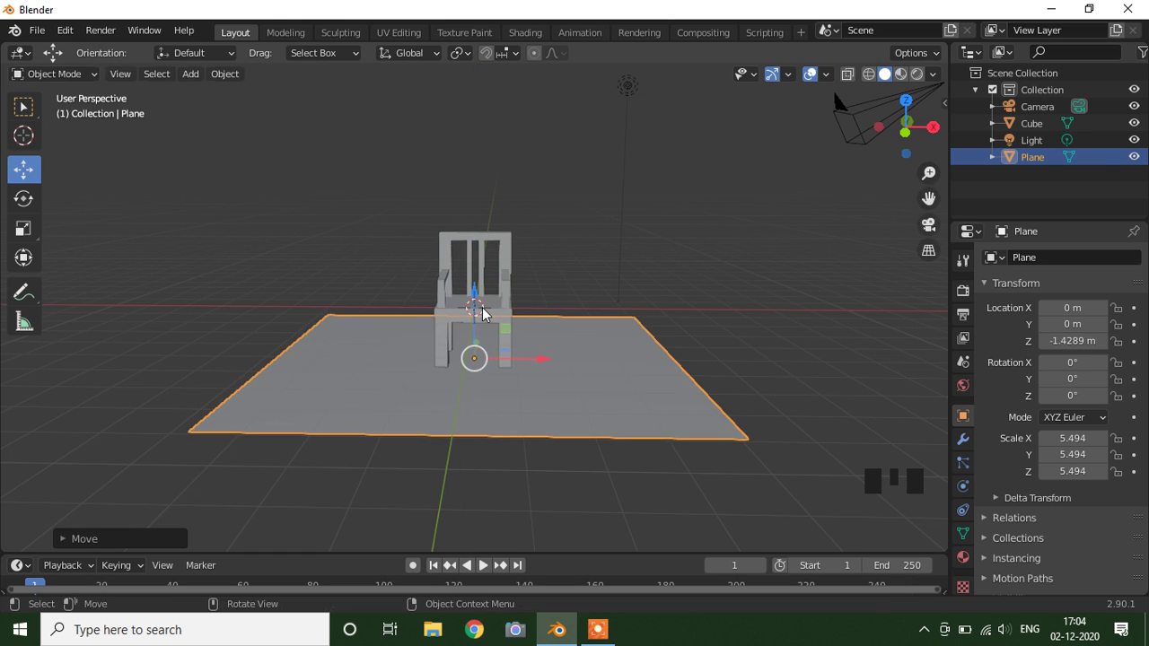
Slide the floor plane back so it sits centred beneath the chair's legs
scroll("up", 3)
scroll("down", 3)
left_click_drag(530, 352, 556, 367)
left_click(556, 367)
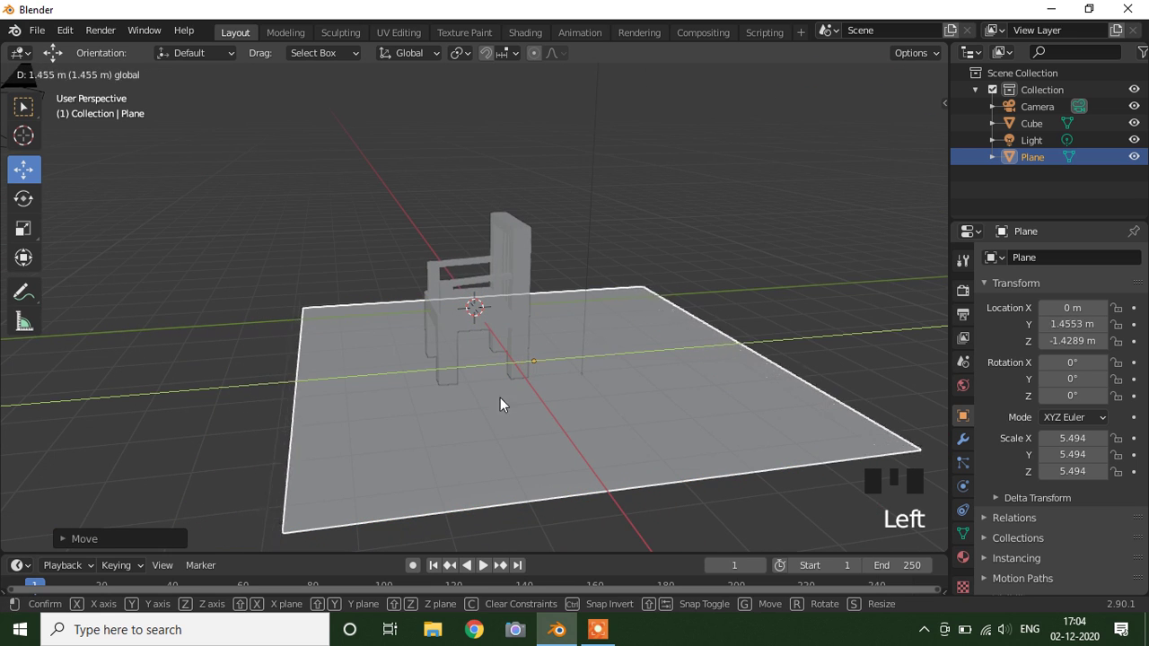
left_click_drag(568, 395, 643, 390)
scroll("up", 3)
left_click_drag(634, 378, 641, 385)
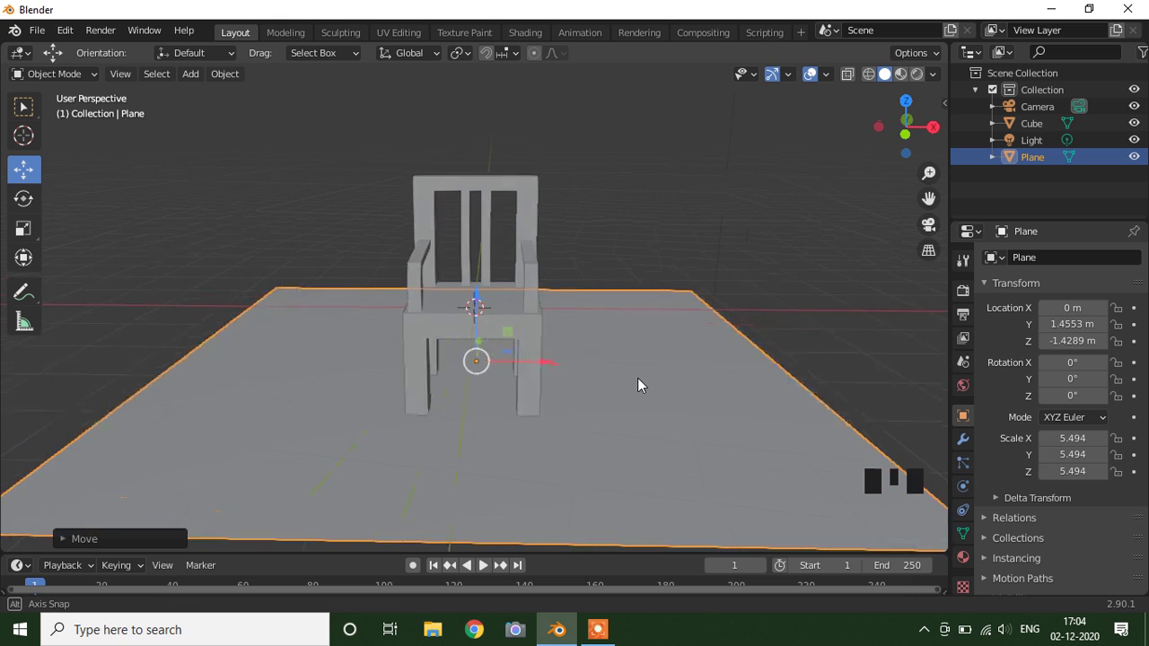
left_click_drag(616, 229, 617, 261)
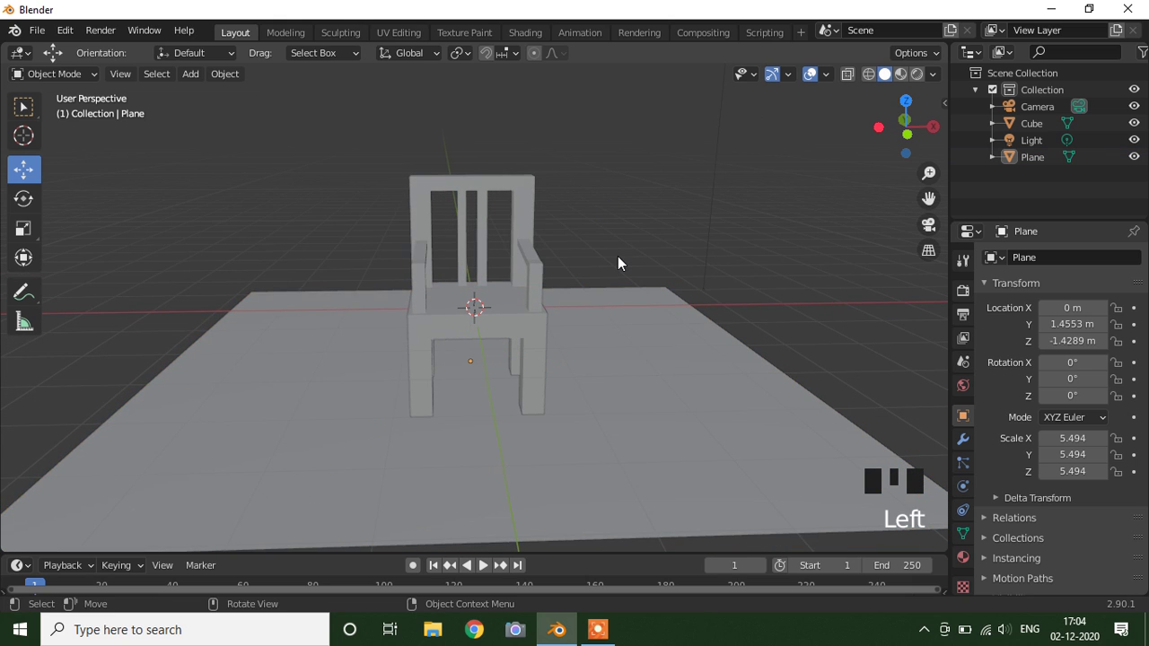
key("KP_1")
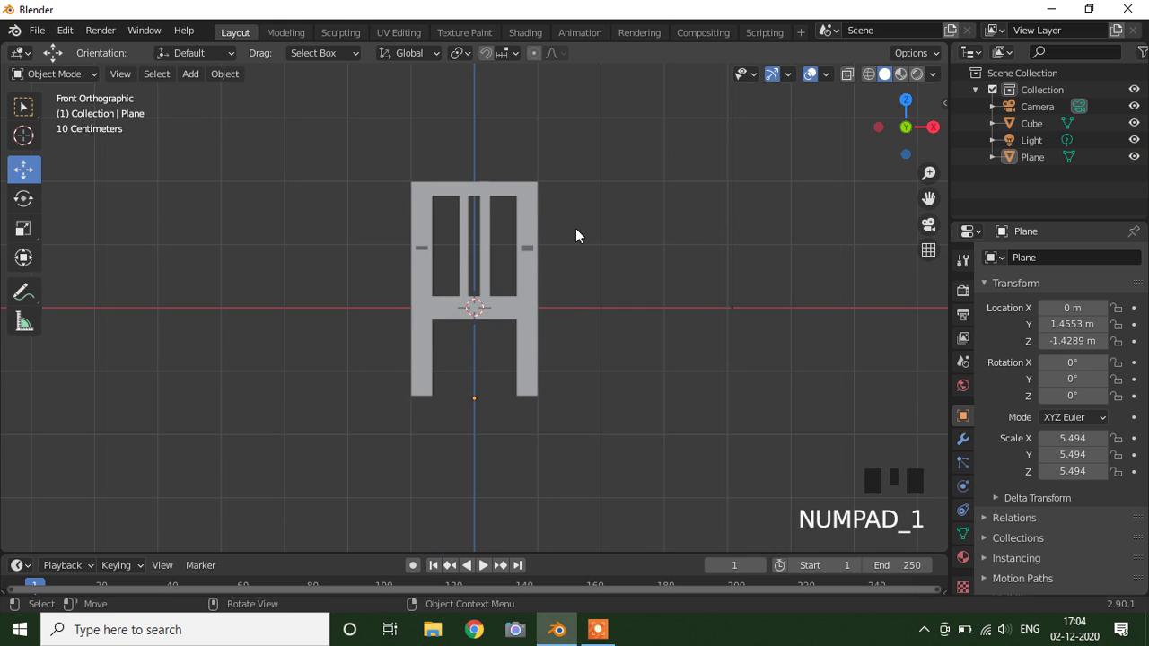
left_click_drag(581, 234, 679, 281)
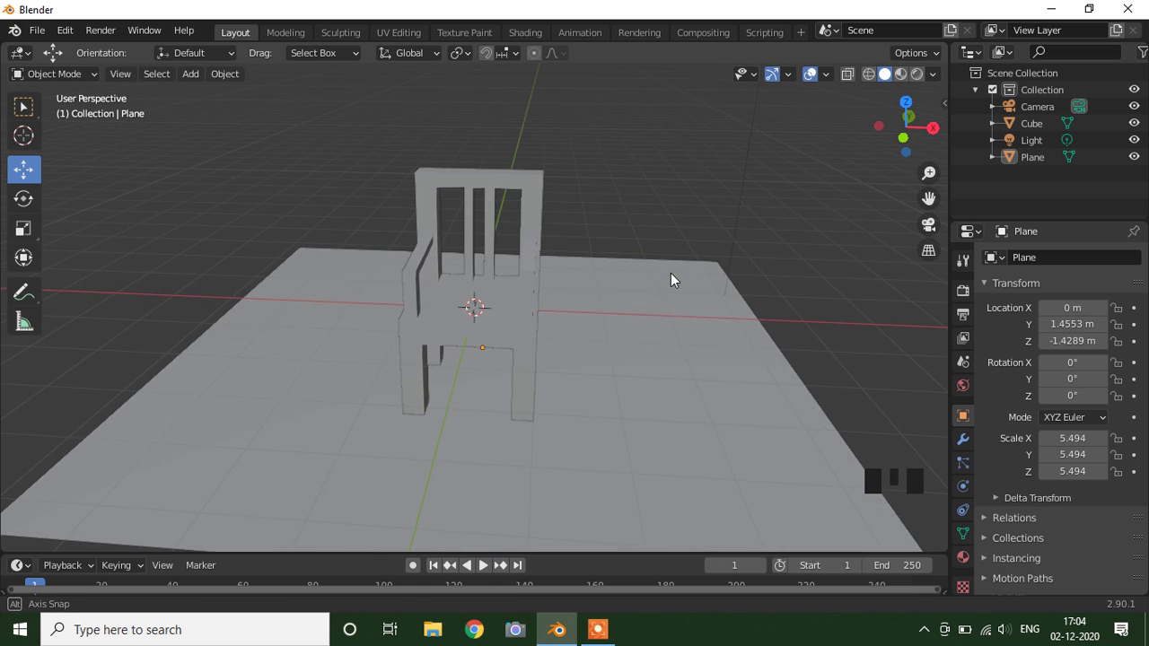
Give the chair a new material with an orange-red Base Color and show it in Material Preview shading
scroll("up", 3)
left_click(562, 348)
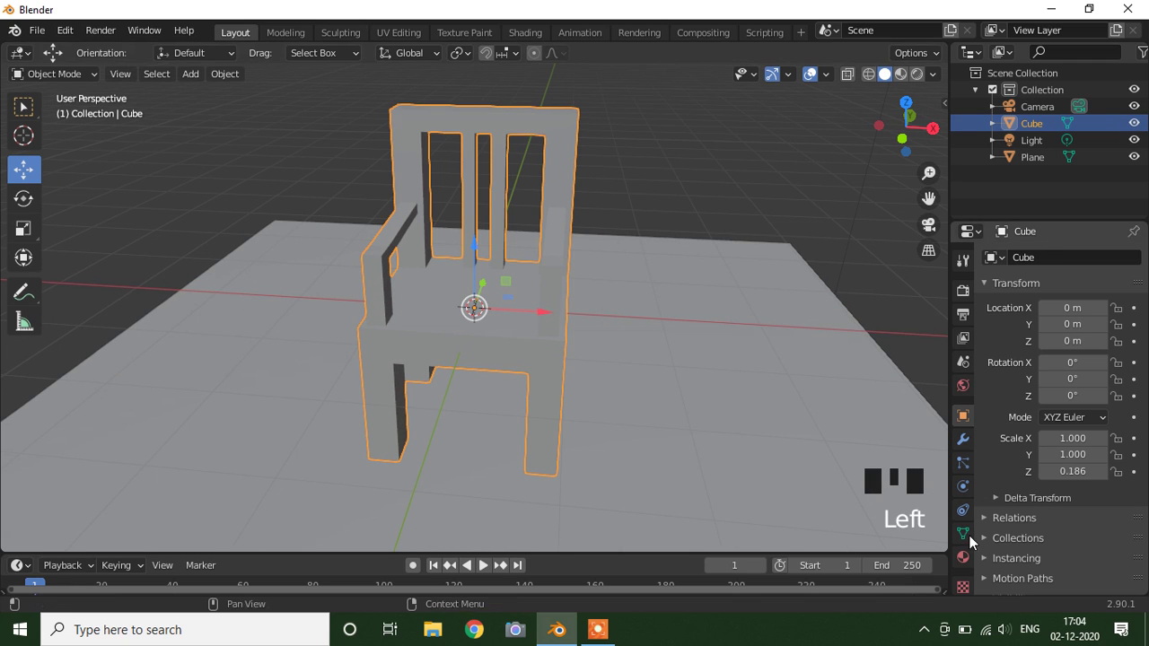
left_click(980, 547)
left_click_drag(1098, 335, 1106, 511)
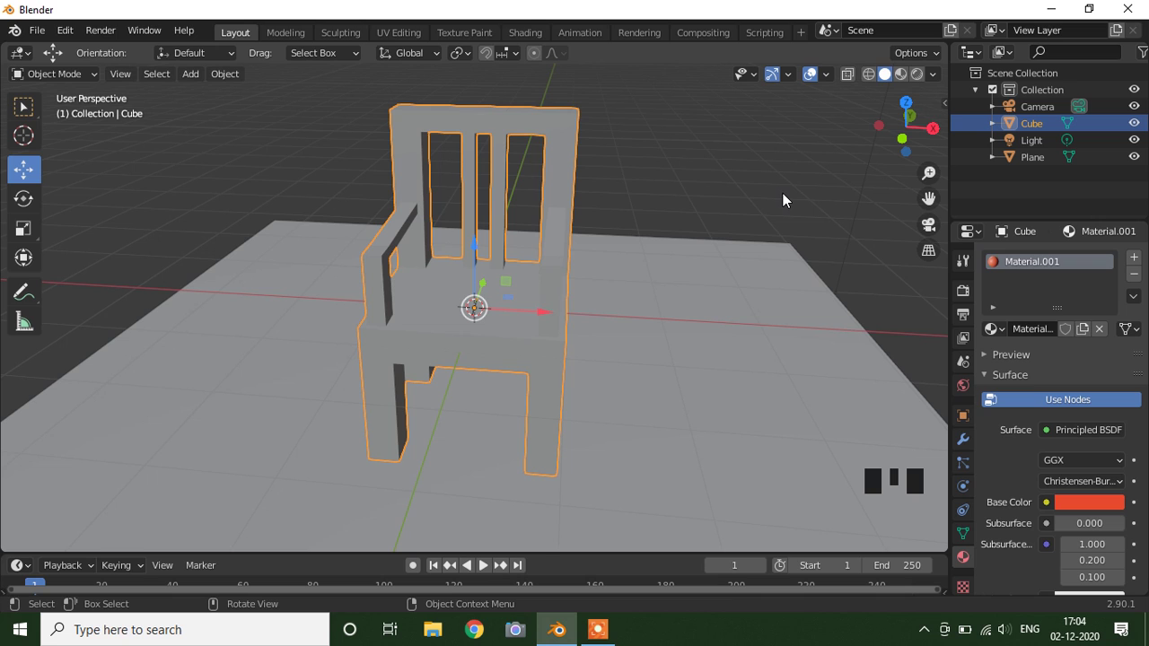
left_click(911, 79)
left_click(739, 180)
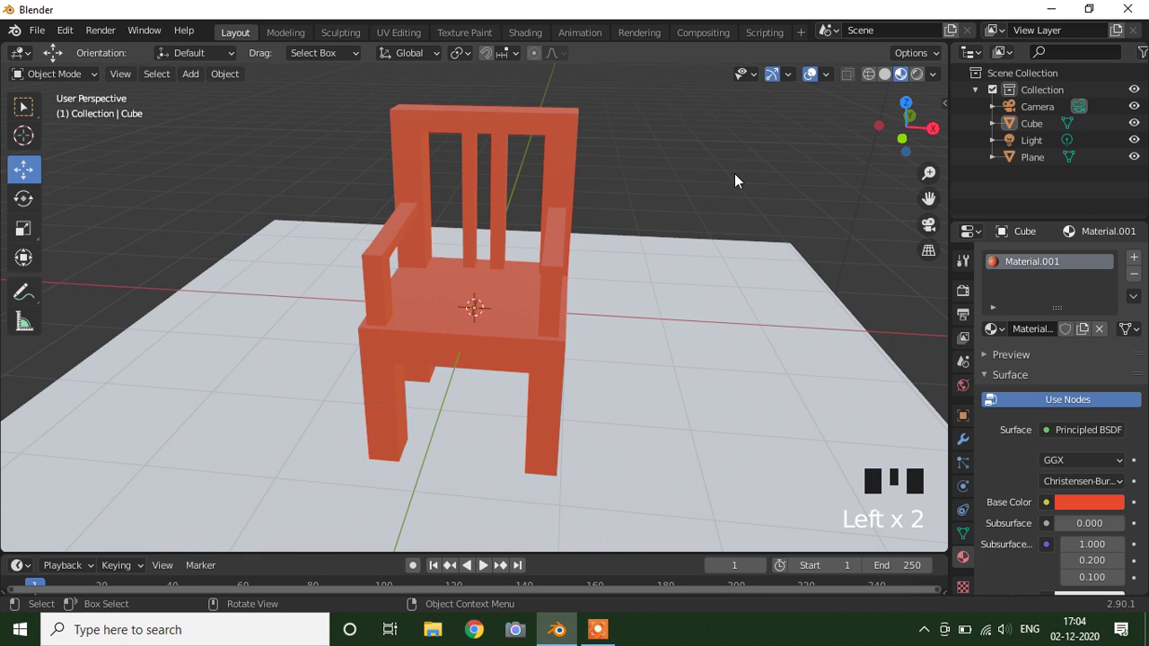
left_click_drag(622, 333, 620, 284)
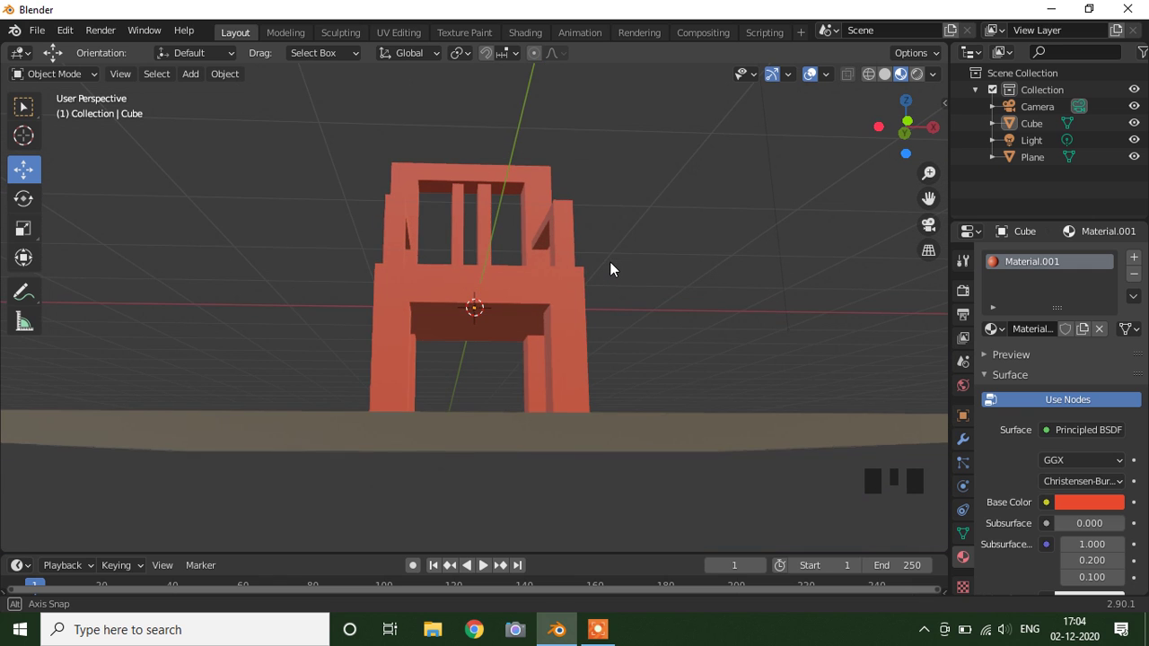
Move the floor plane up along Z so the chair legs rest on it
left_click(501, 456)
left_click(478, 372)
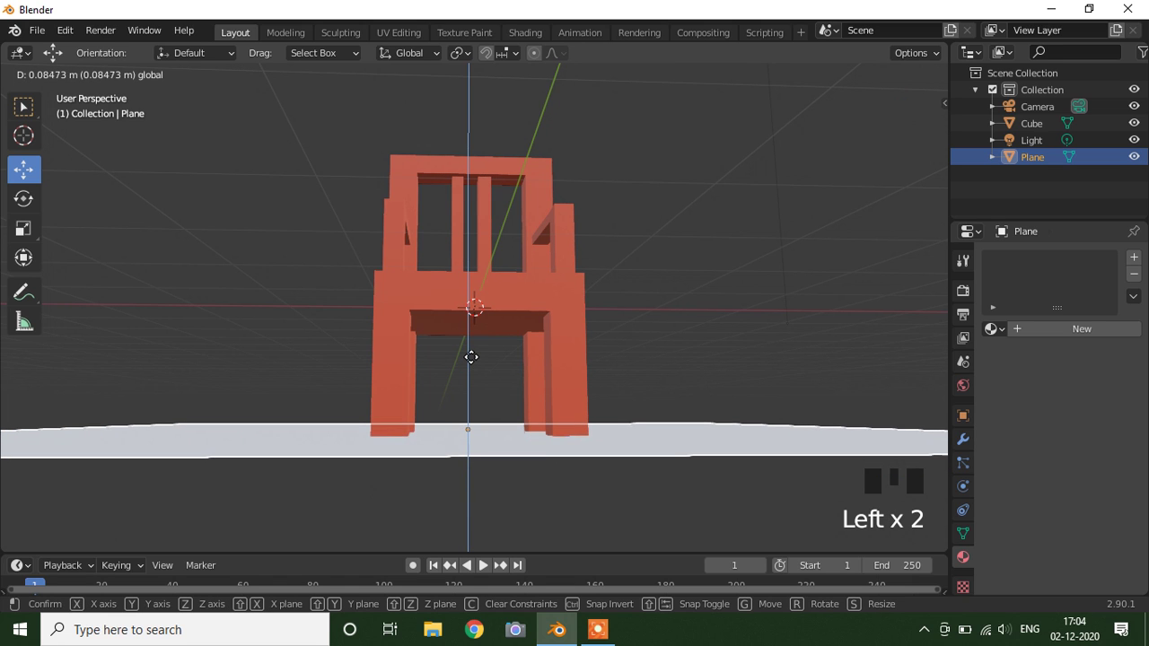
left_click_drag(686, 331, 670, 359)
scroll("up", 3)
left_click_drag(692, 368, 437, 338)
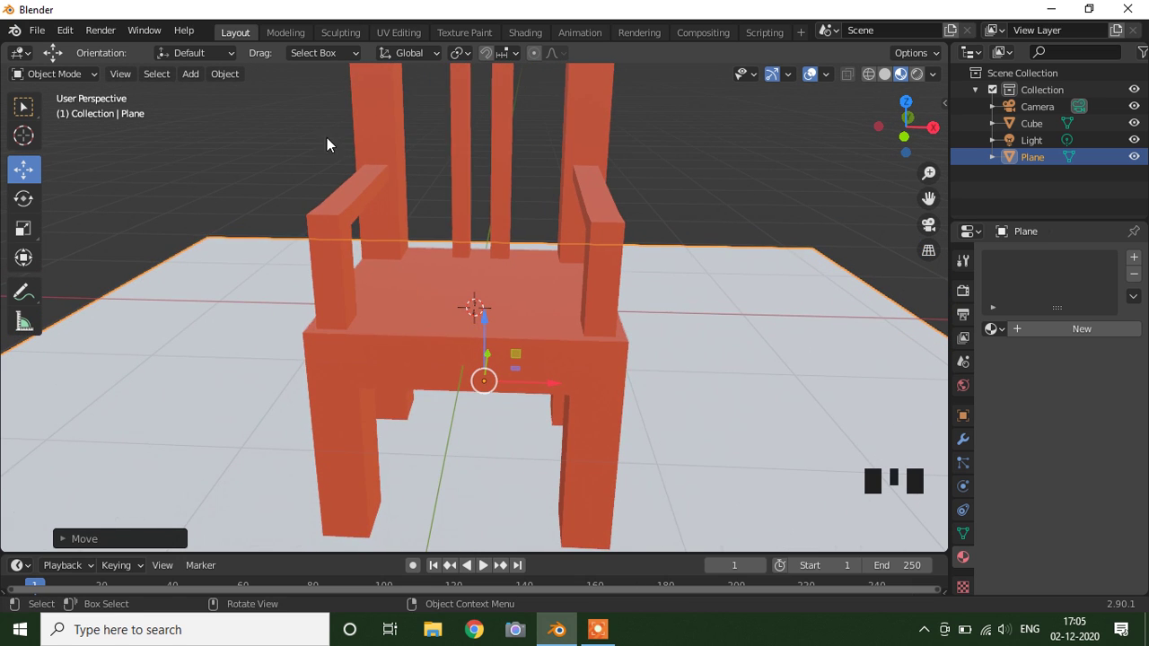
Add a test plane at the seat and undo it again
left_click_drag(202, 84, 472, 278)
scroll("down", 3)
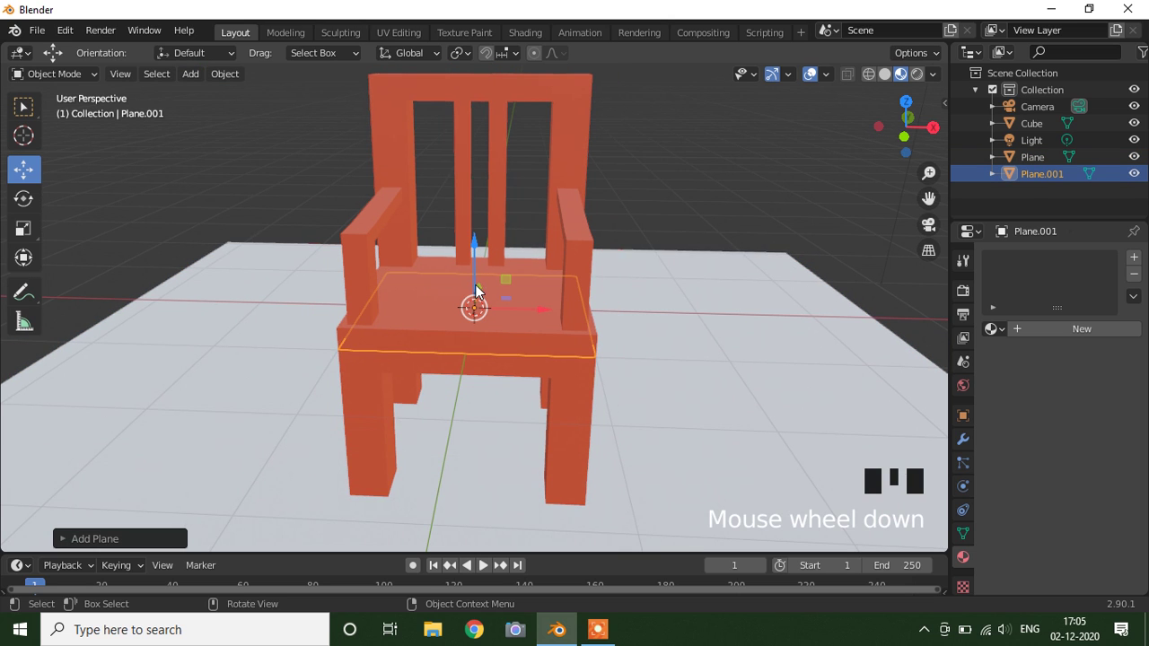
key("ctrl+z")
Add a new cube and scale it flat along Z into a thin cushion slab
left_click_drag(197, 83, 549, 373)
scroll("down", 3)
key("s")
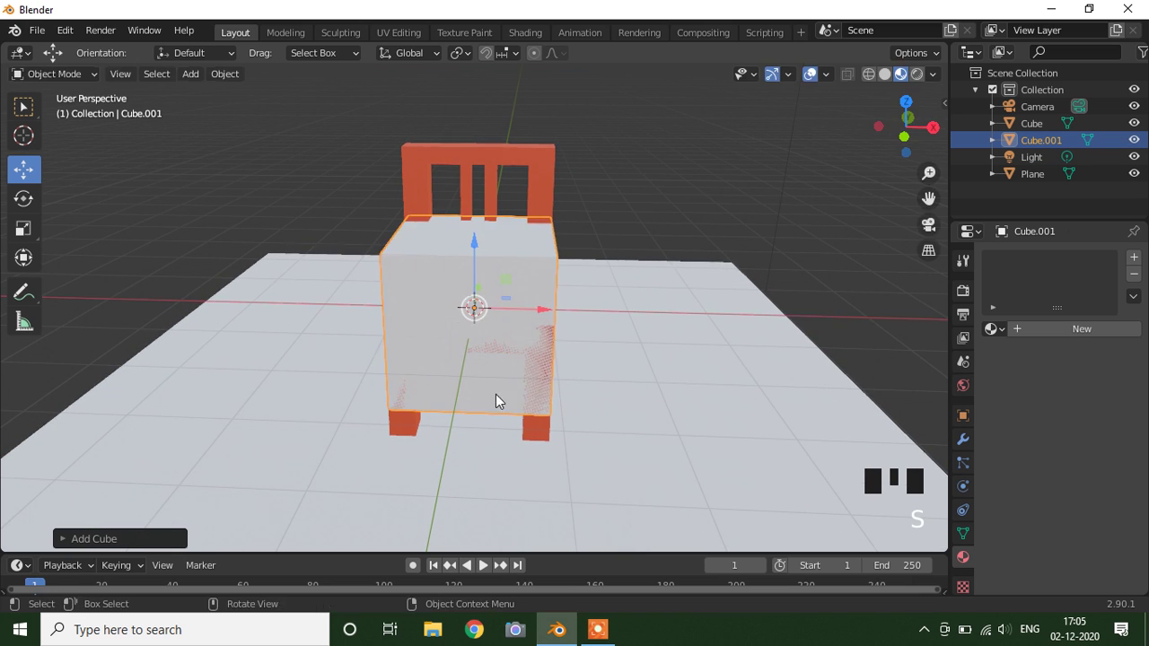
key("s")
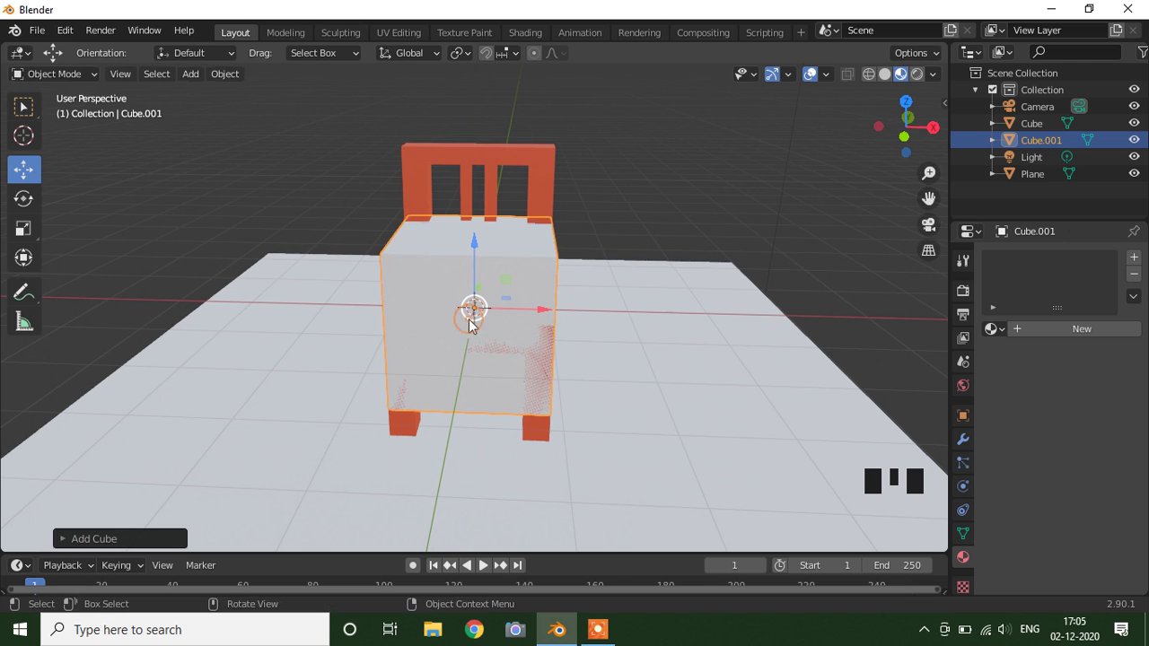
left_click(471, 245)
key("s")
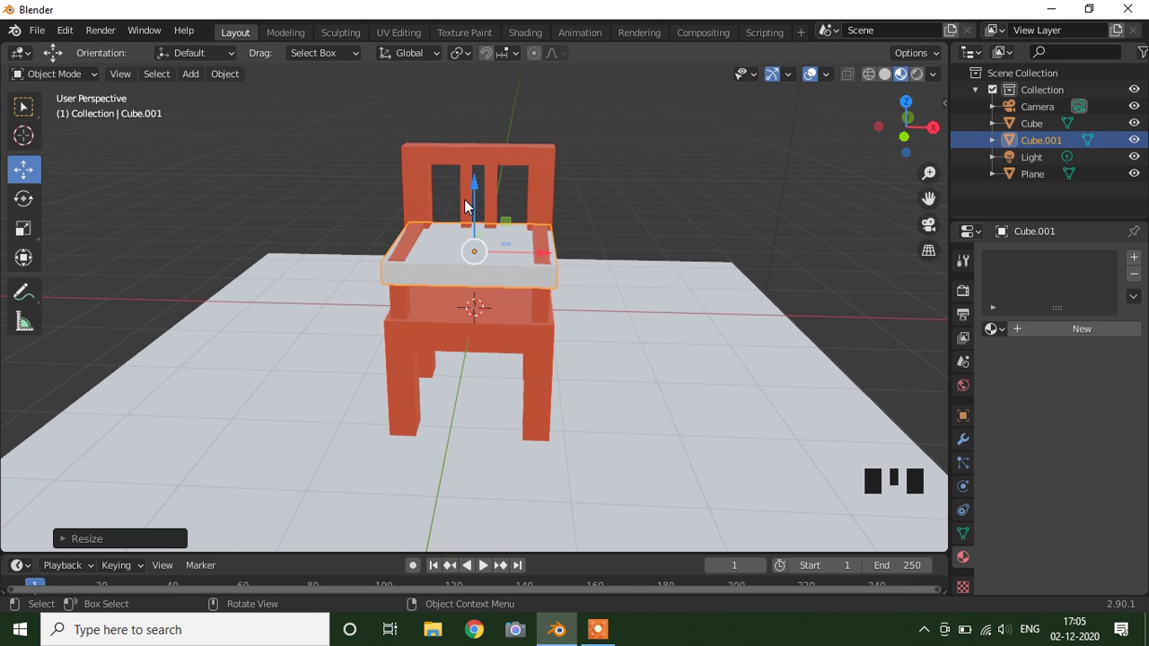
left_click(485, 196)
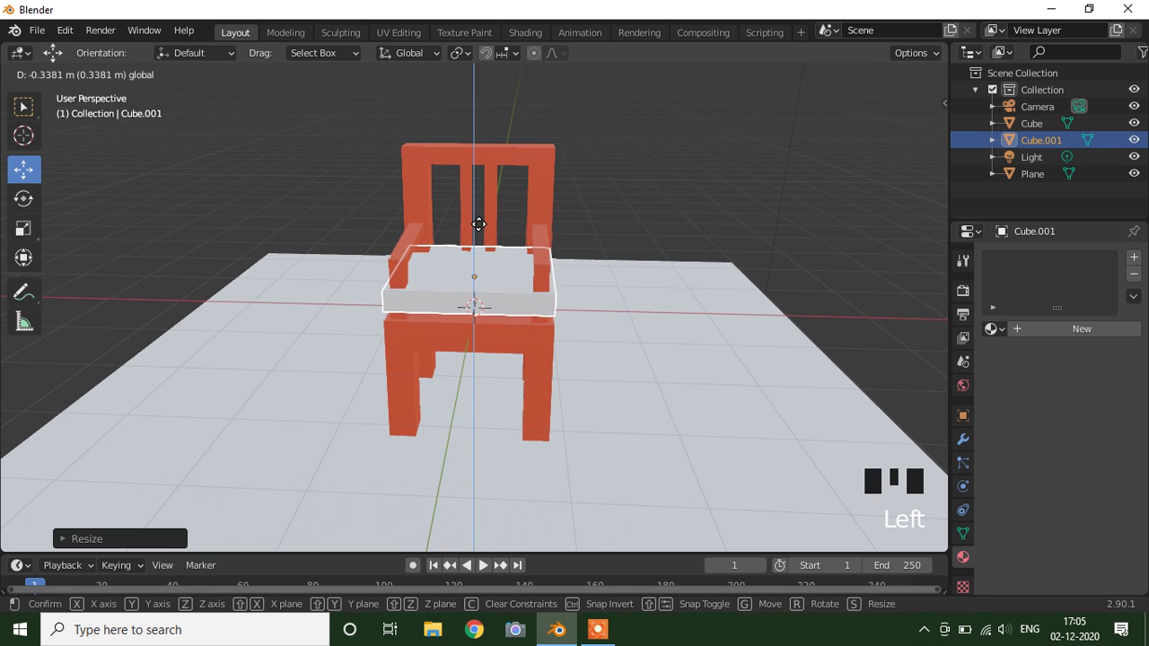
Lower the slab along Z onto the chair seat and check it from several angles
scroll("up", 3)
left_click_drag(584, 328, 702, 230)
left_click(702, 230)
left_click_drag(650, 280, 619, 375)
scroll("up", 3)
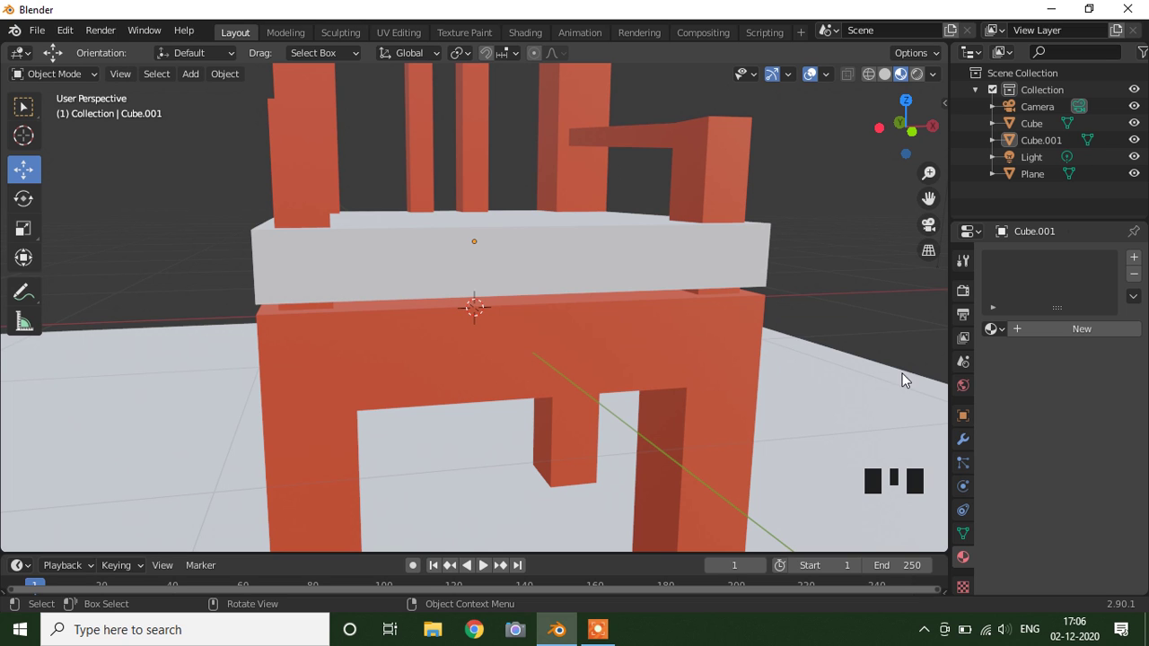
scroll("down", 3)
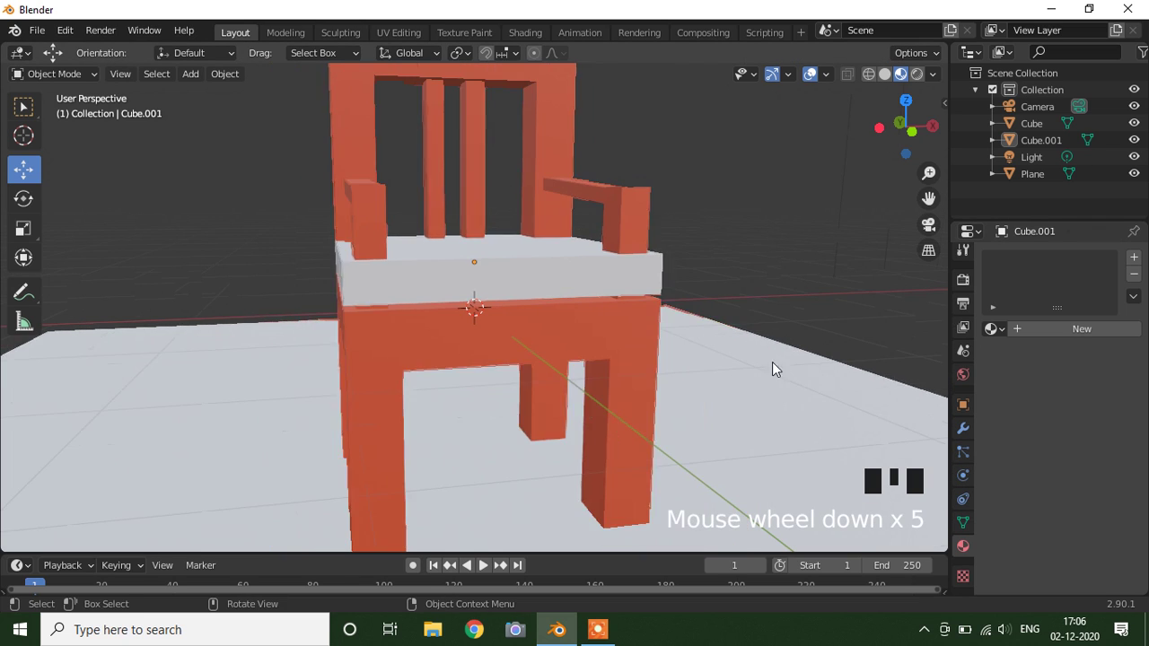
left_click_drag(750, 320, 719, 294)
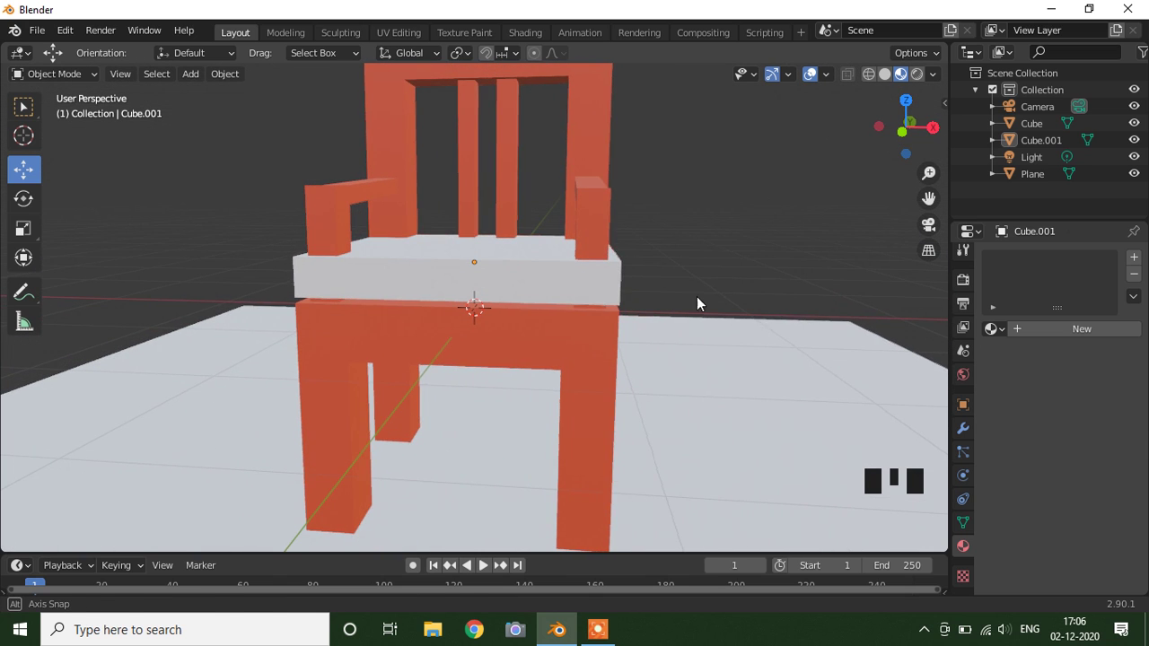
Select the cushion and slide edge loops across its top so it spreads toward the seat's edges
left_click(561, 302)
left_click_drag(967, 435, 1100, 327)
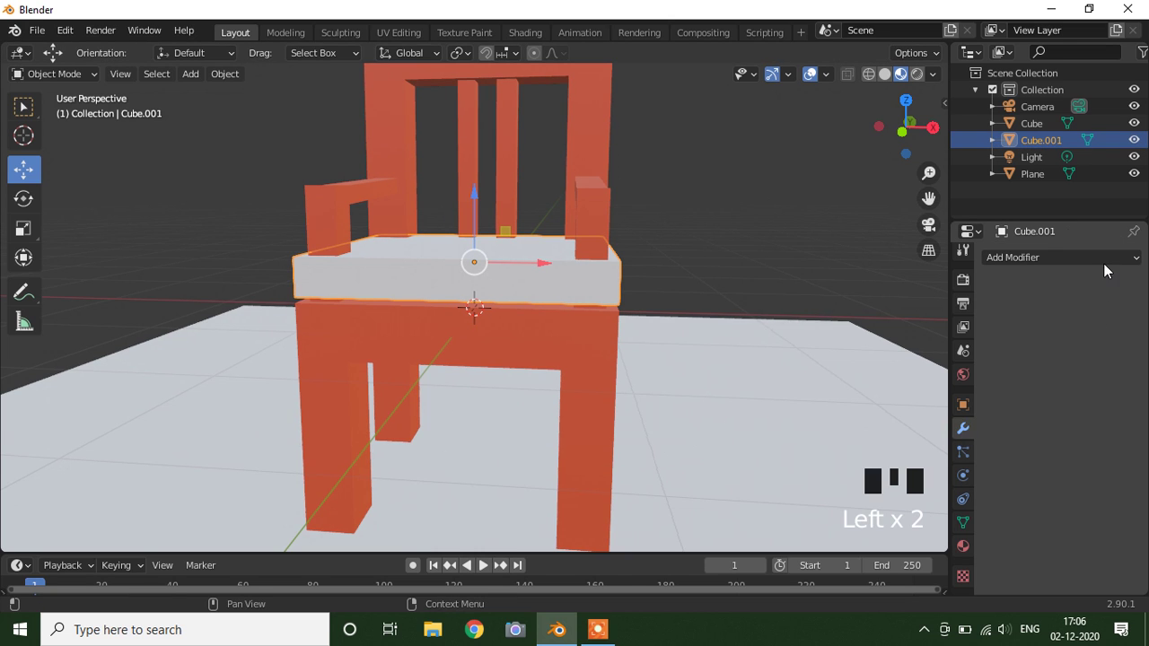
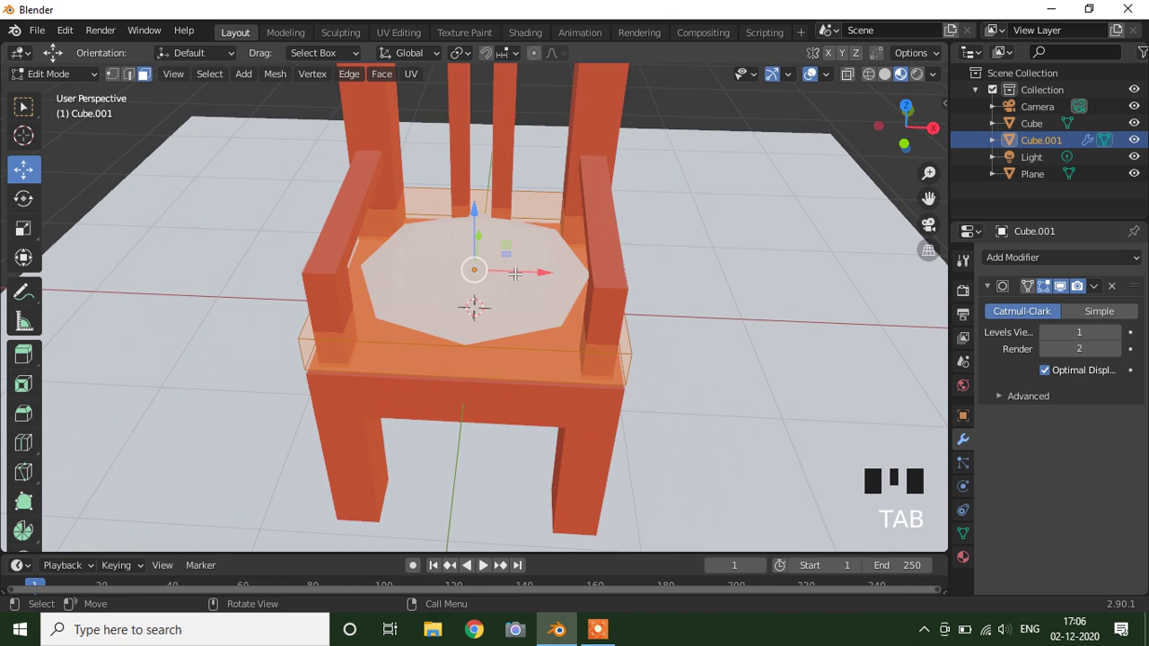
key("ctrl+r")
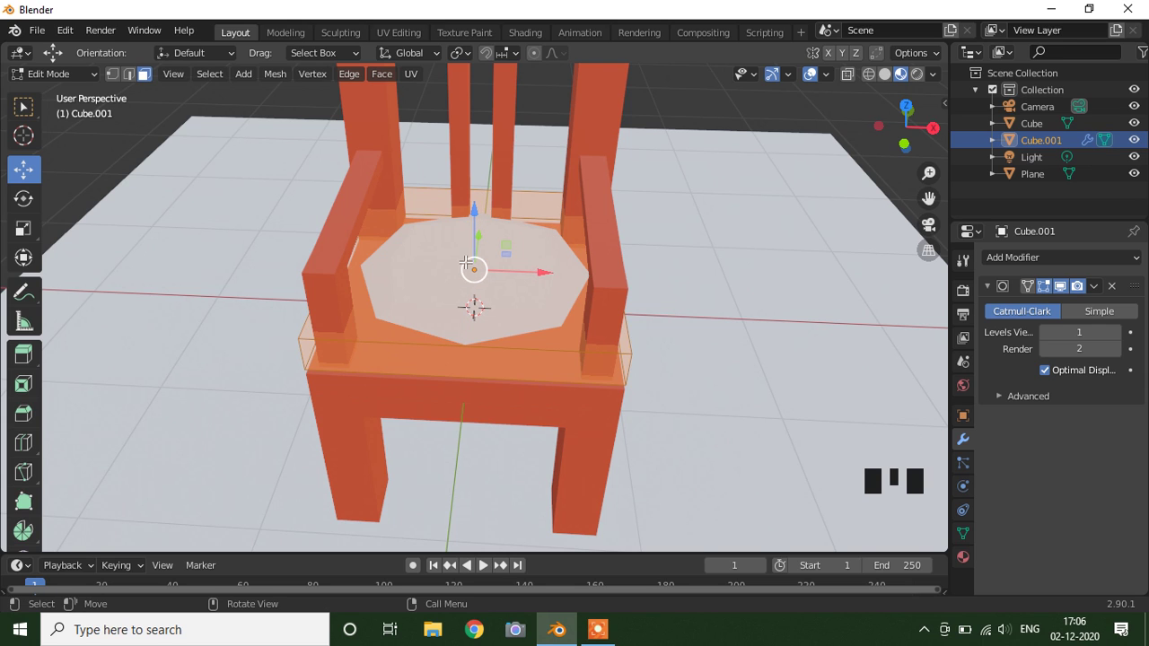
key("ctrl+r")
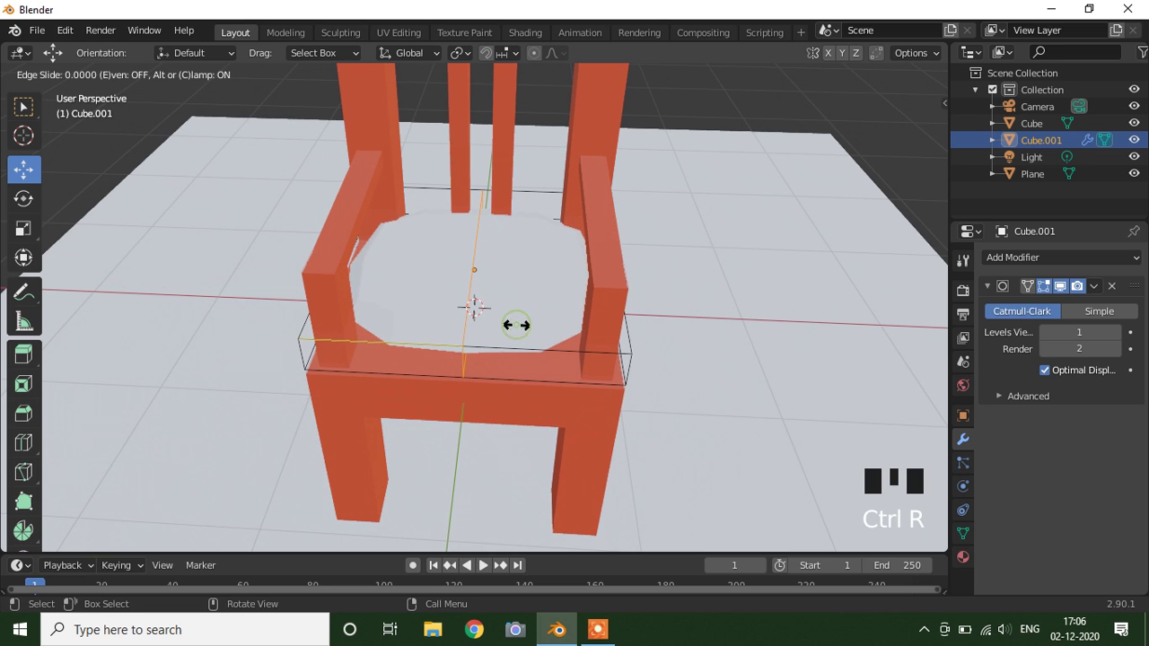
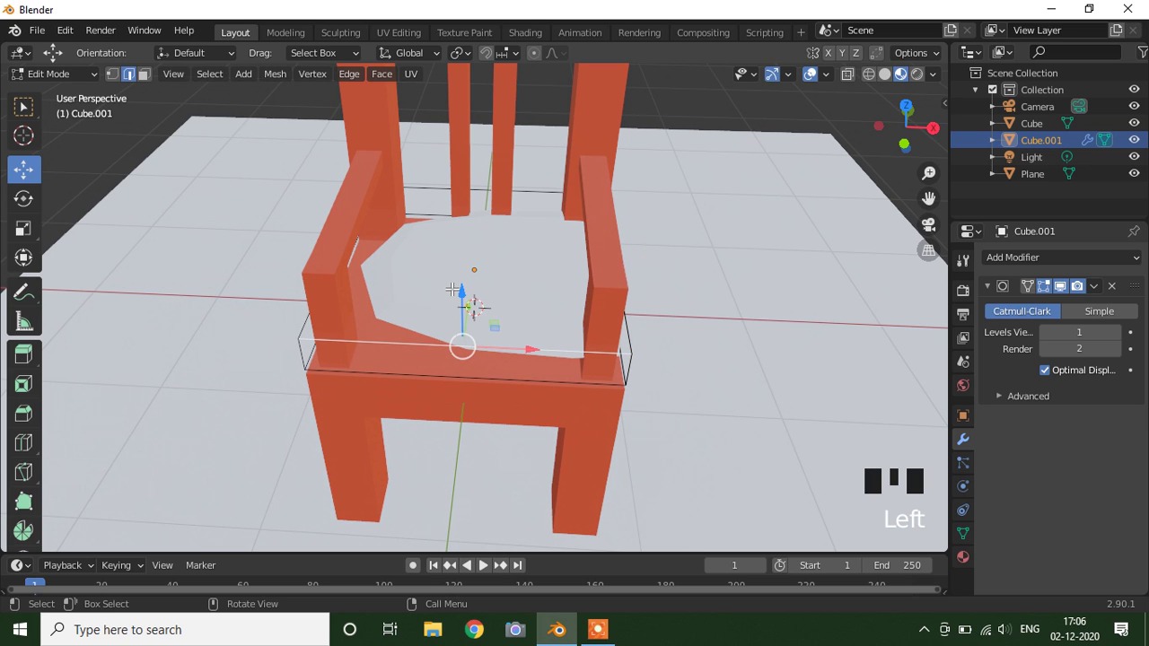
key("ctrl+r")
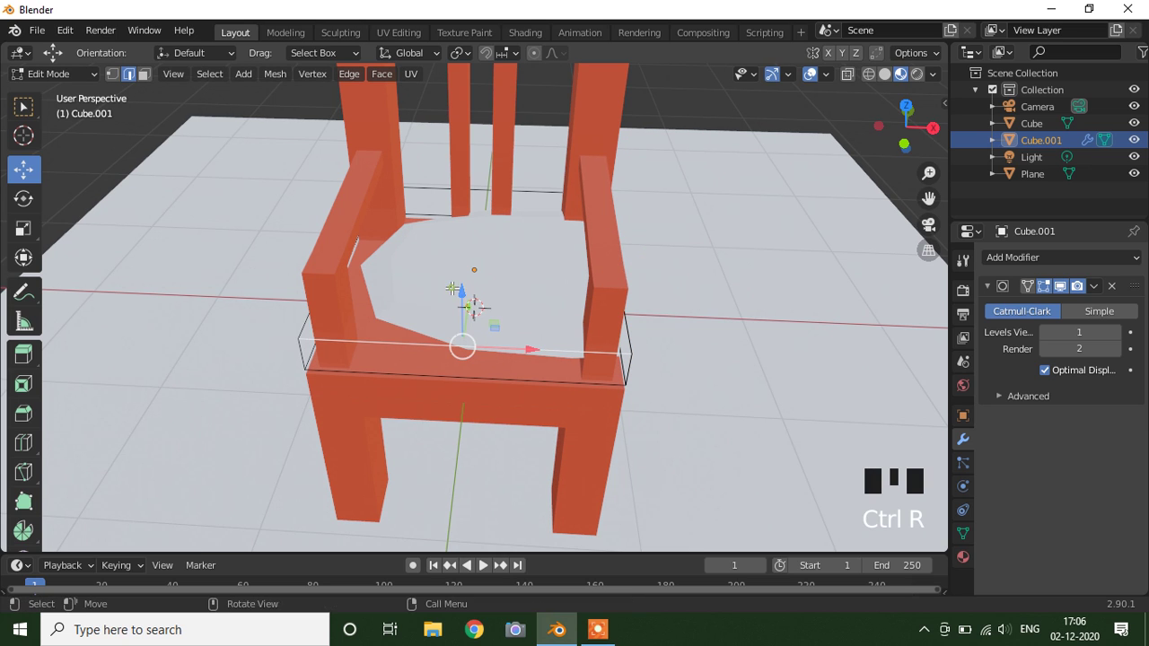
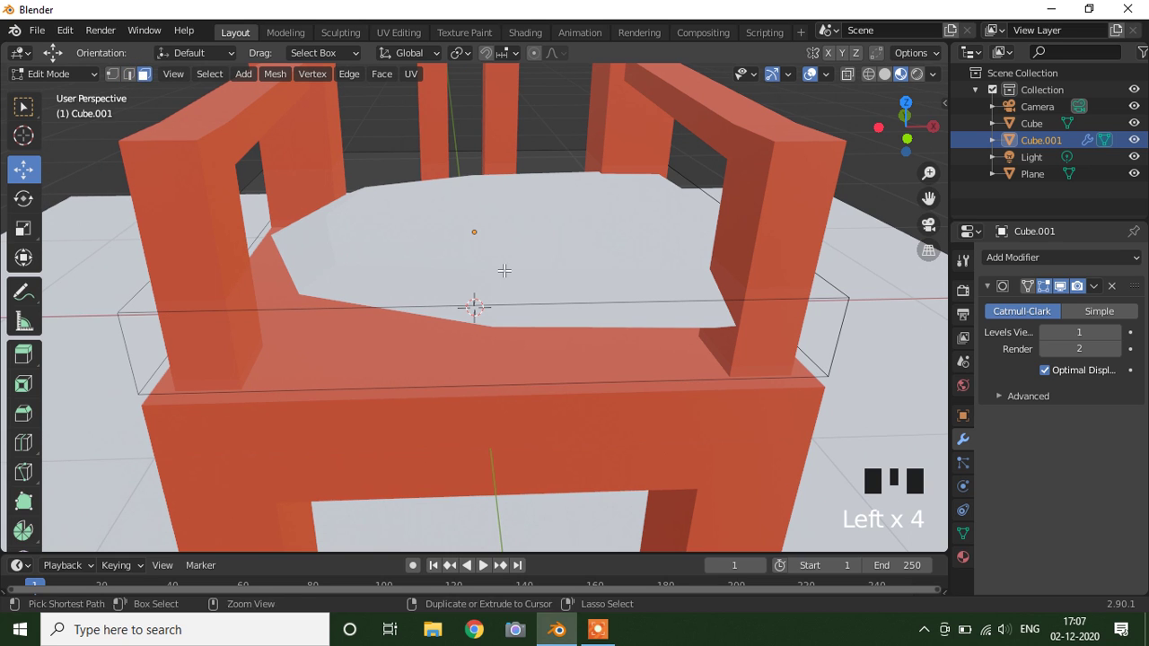
Cut extra edge loops and slide them toward the cushion's sides to firm up its corners
key("ctrl+r")
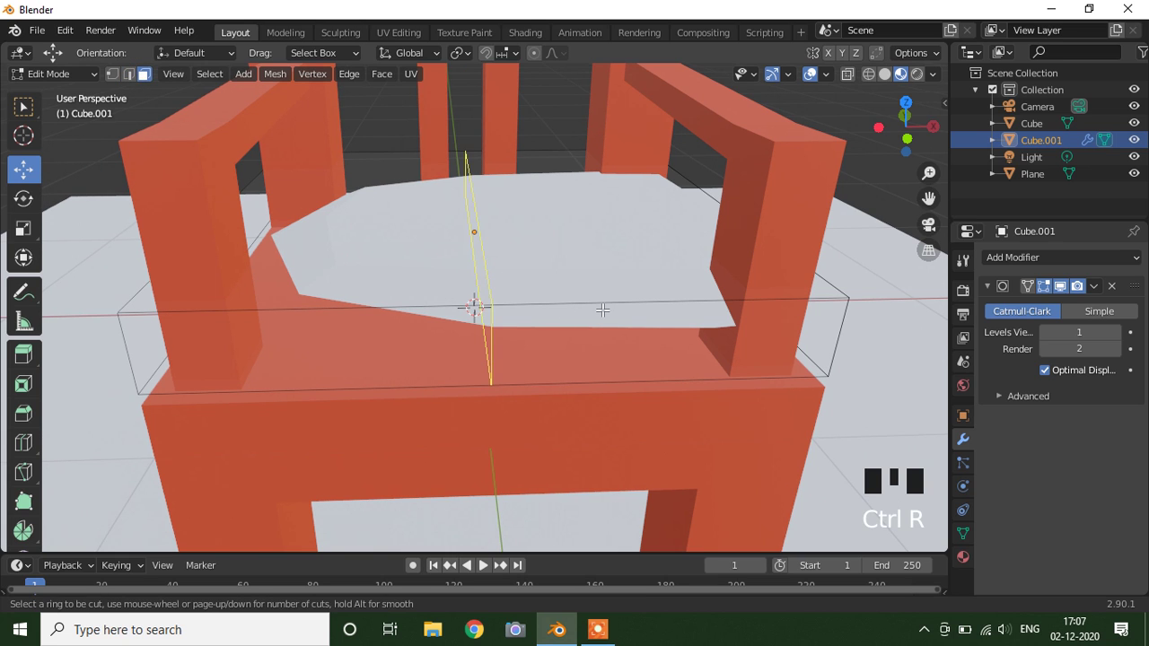
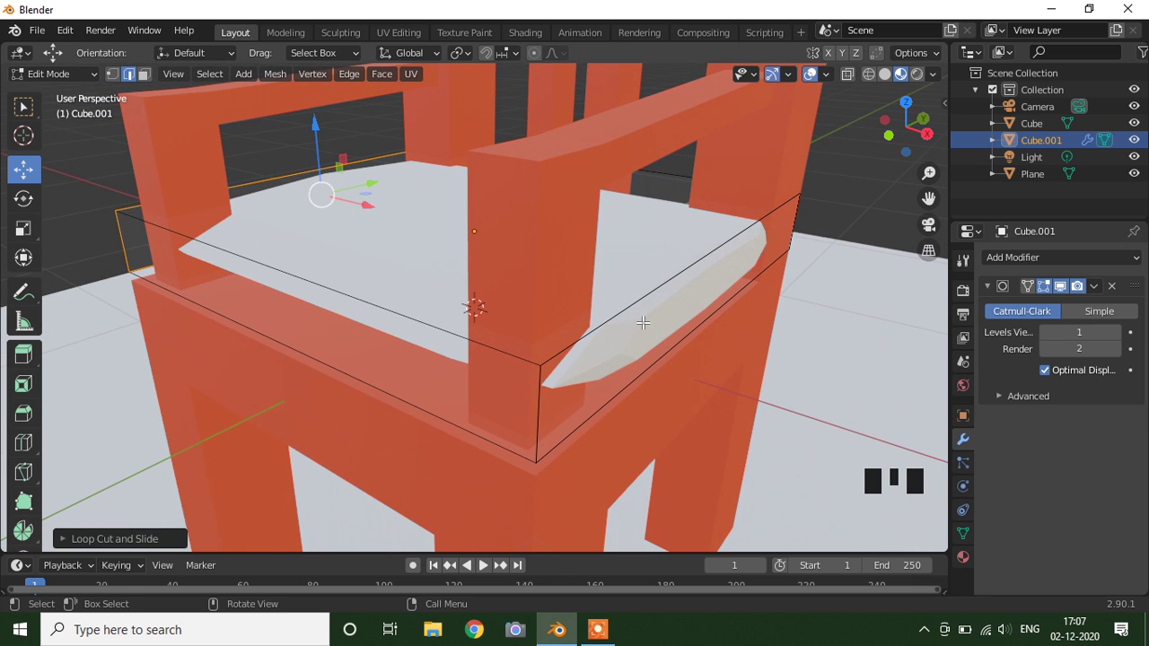
key("ctrl+r")
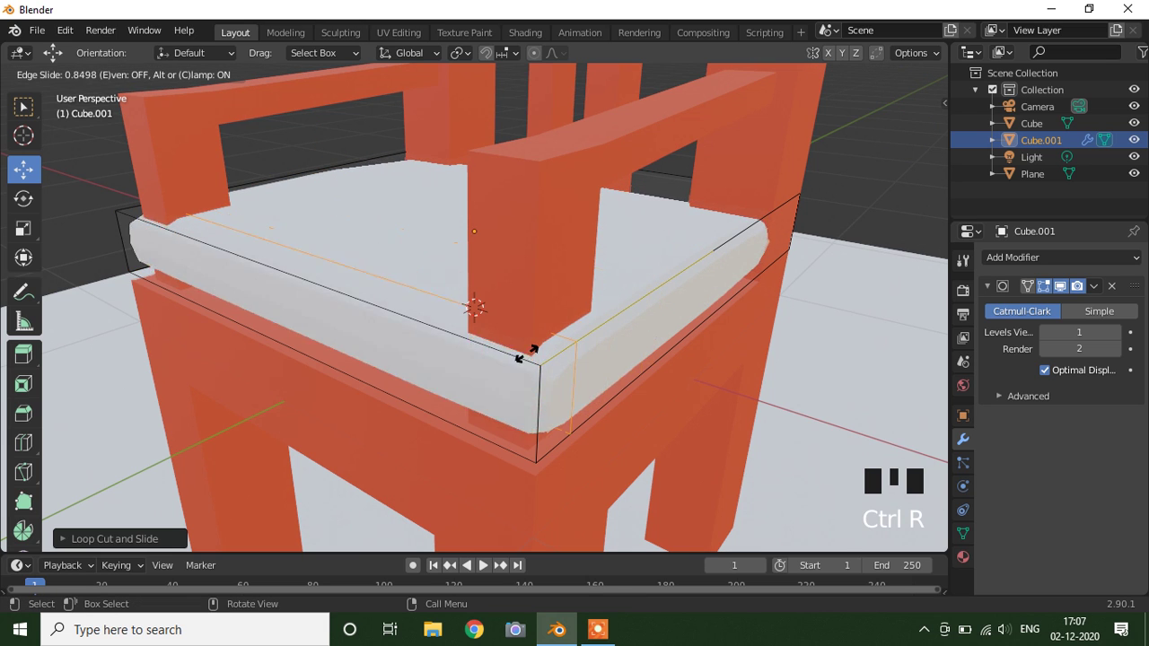
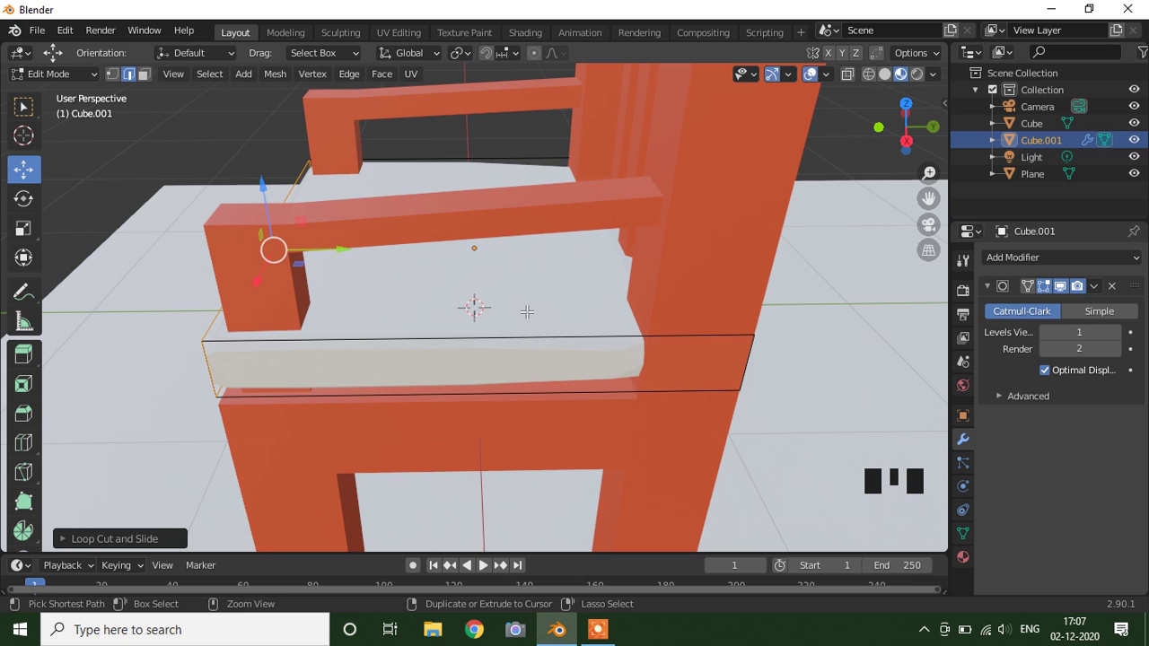
key("ctrl+r")
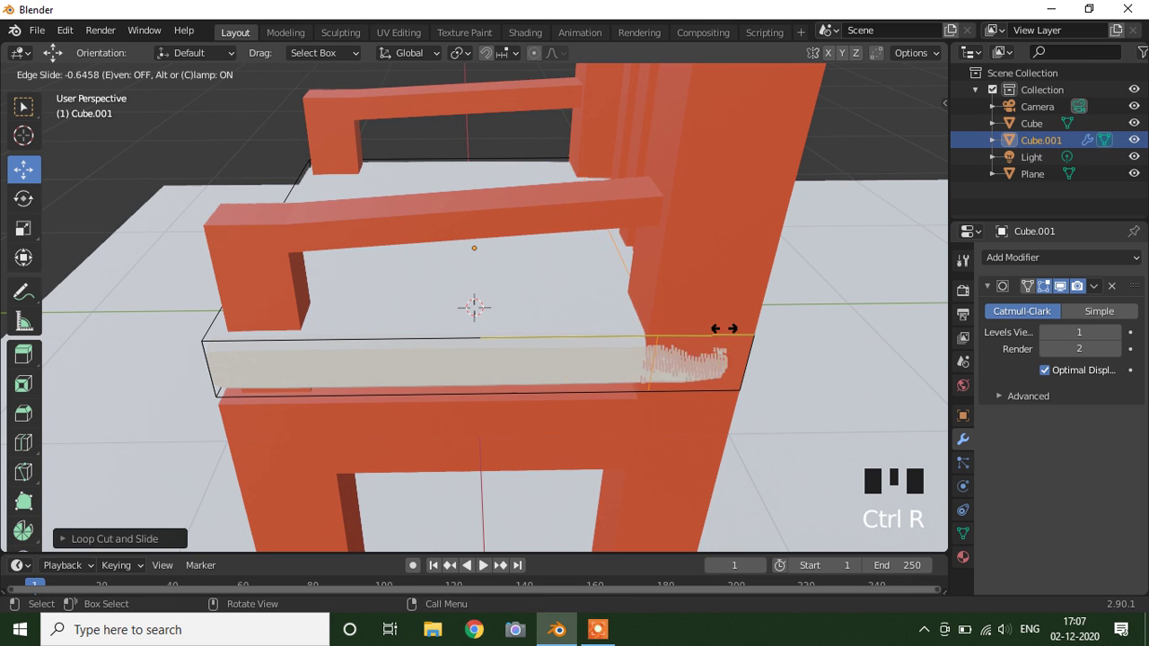
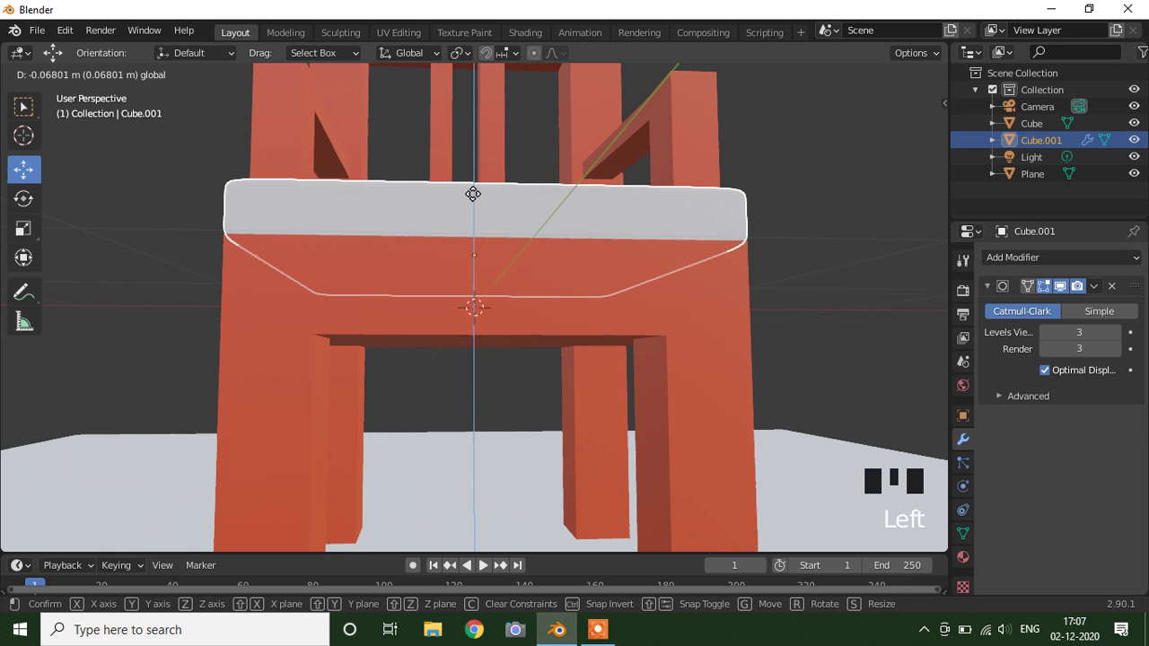
Move the cushion down onto the seat and scale it to fit between the arms
left_click_drag(663, 227, 629, 324)
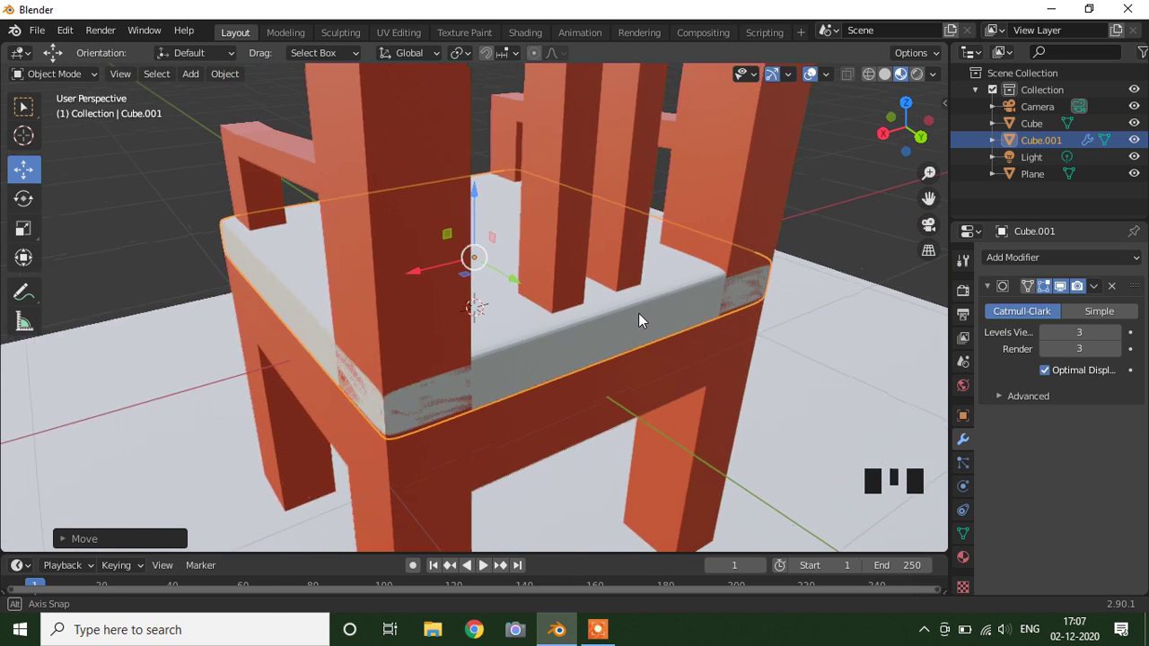
key("s")
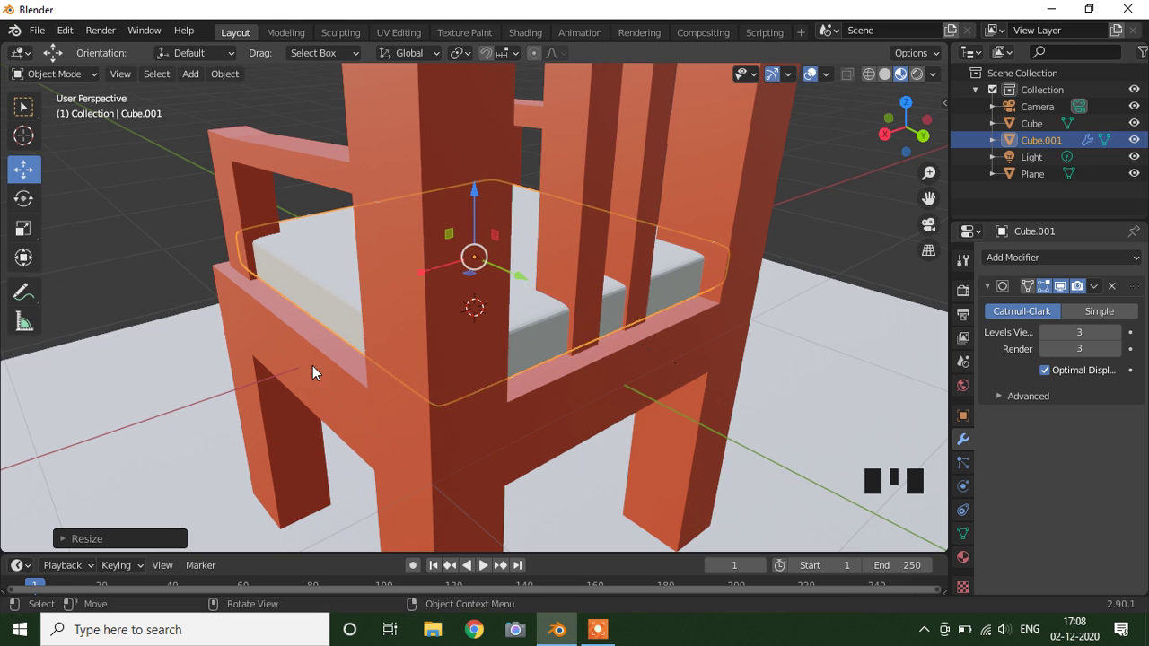
left_click_drag(344, 377, 551, 414)
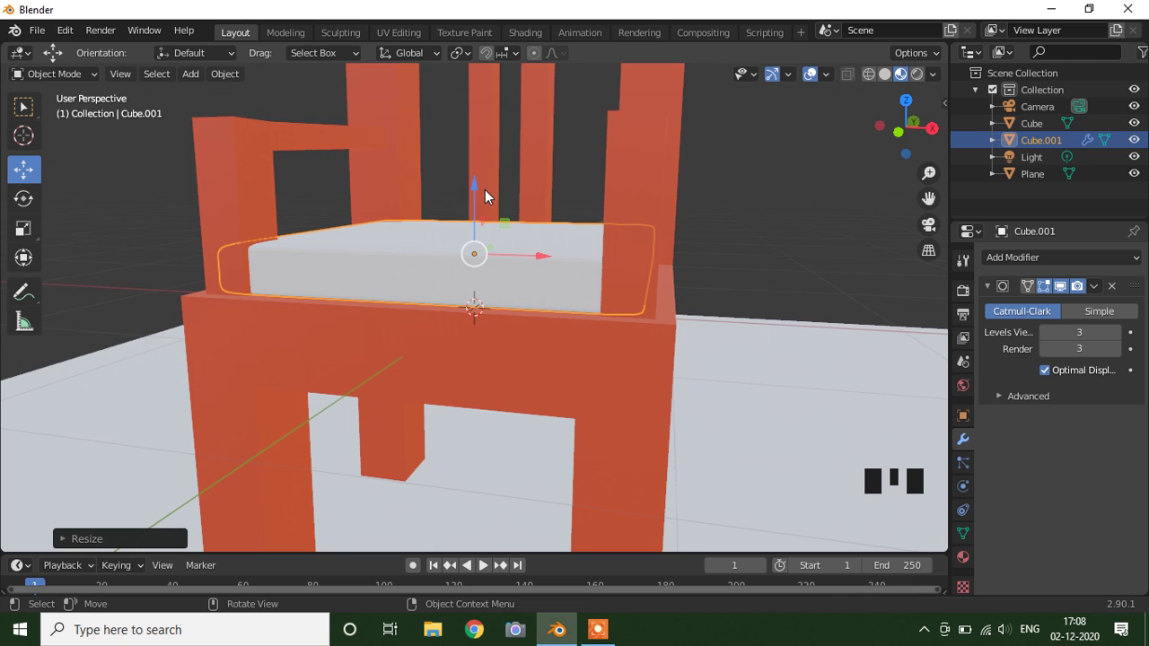
left_click(481, 190)
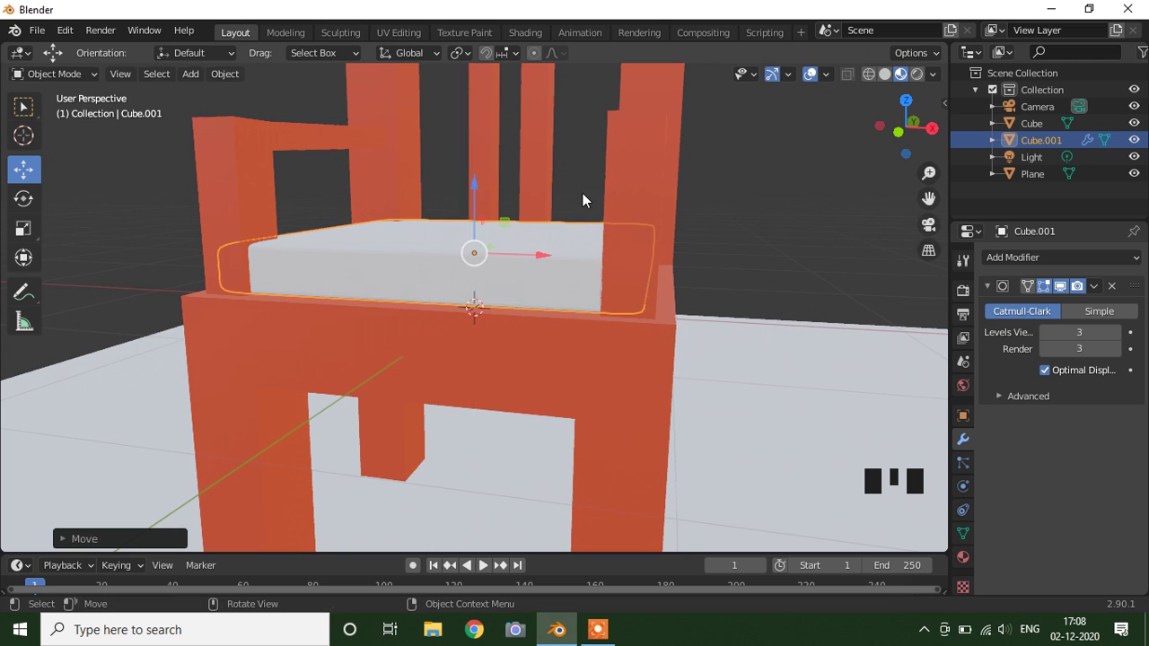
Orbit and zoom out to bring the whole chair with its cushion into view
left_click_drag(780, 192, 813, 169)
left_click_drag(792, 220, 737, 312)
scroll("down", 3)
middle_click(774, 298)
scroll("down", 3)
left_click_drag(720, 298, 505, 294)
left_click(505, 293)
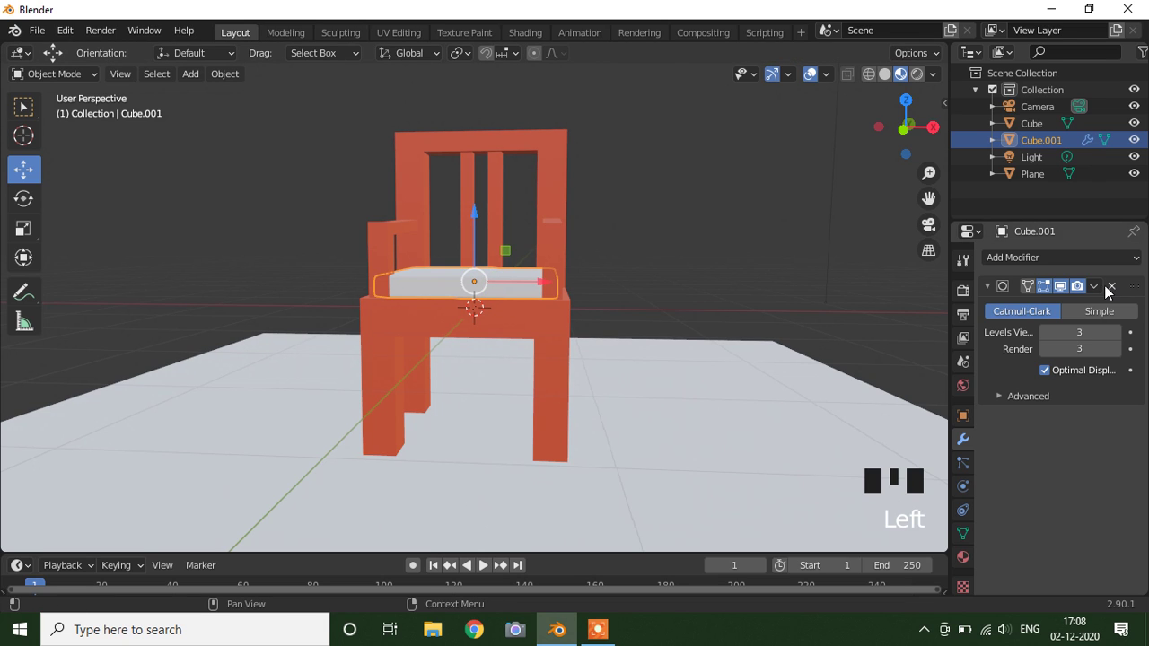
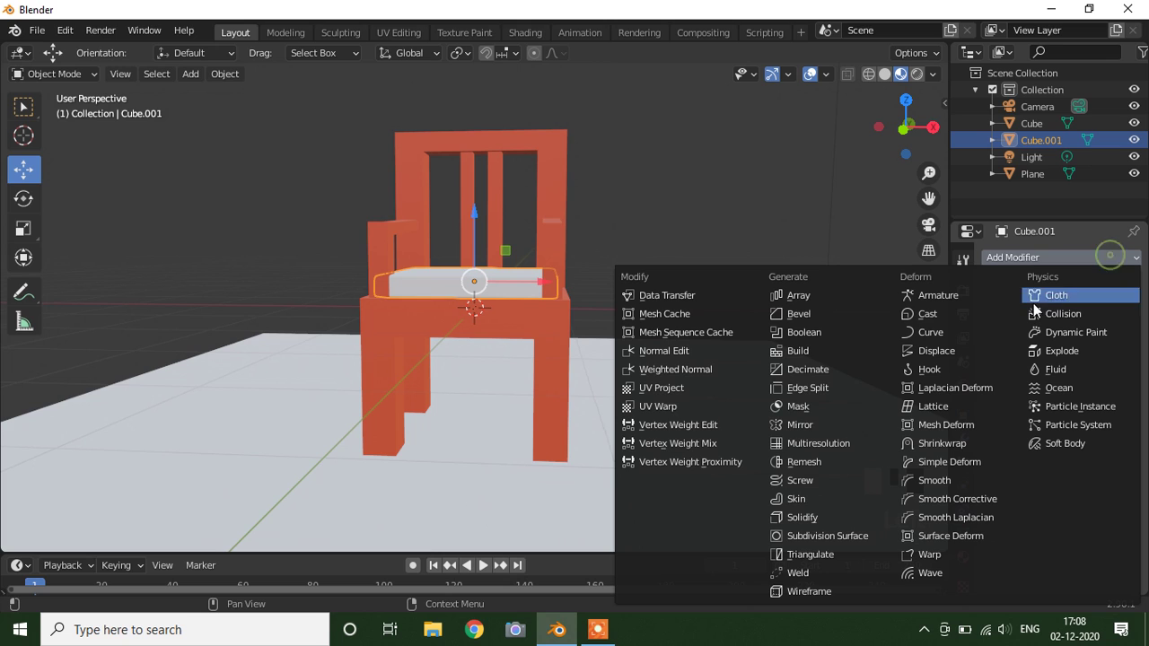
Give the cushion a new material and pick a cyan Base Color on the colour wheel
left_click_drag(749, 172, 1017, 472)
left_click_drag(1084, 338, 1102, 506)
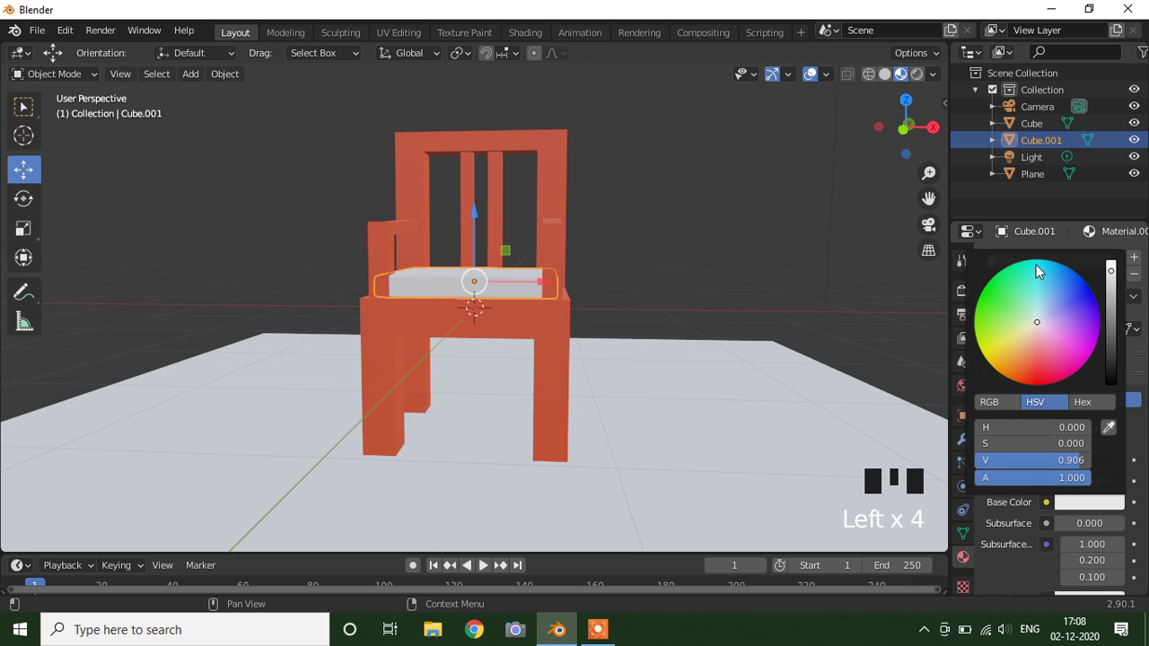
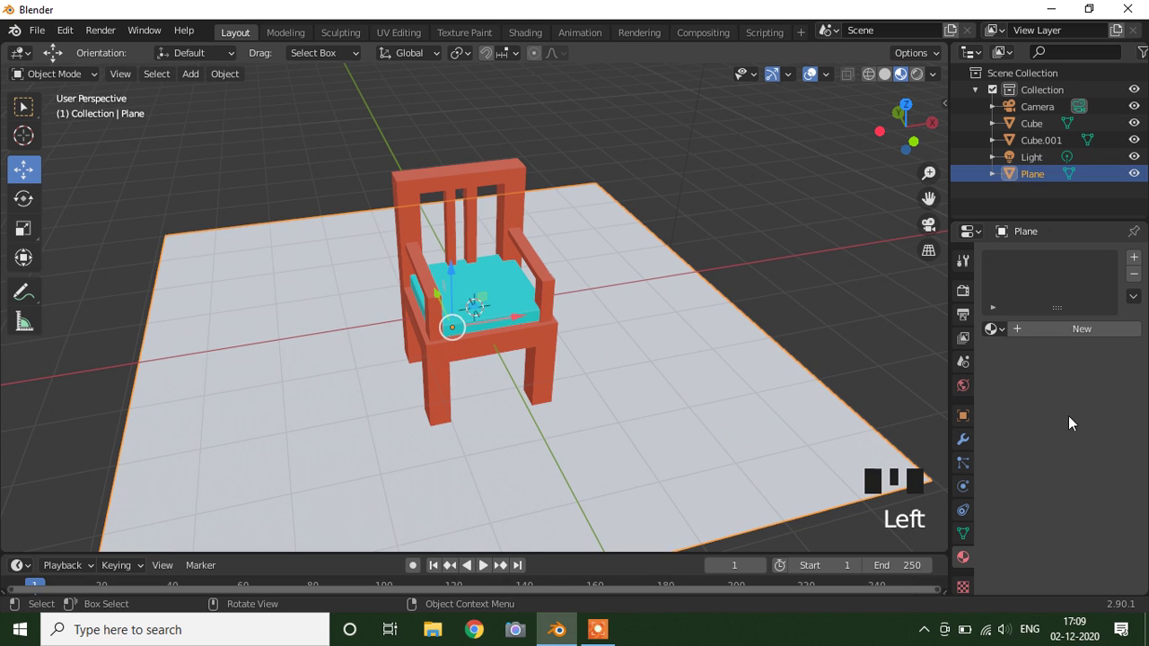
Give the floor plane a new material with a deep-blue Base Color
left_click_drag(1082, 336, 1099, 508)
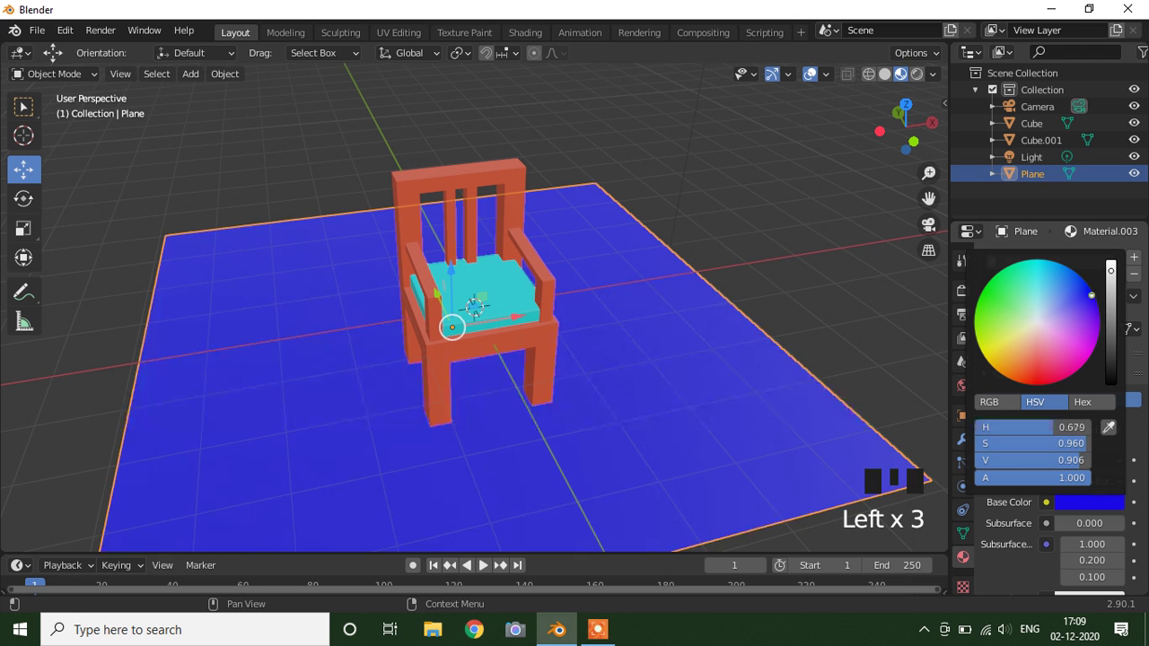
left_click_drag(831, 261, 760, 349)
left_click_drag(710, 387, 695, 375)
Look through the scene camera at the chair and select the cushion
key("KP_0")
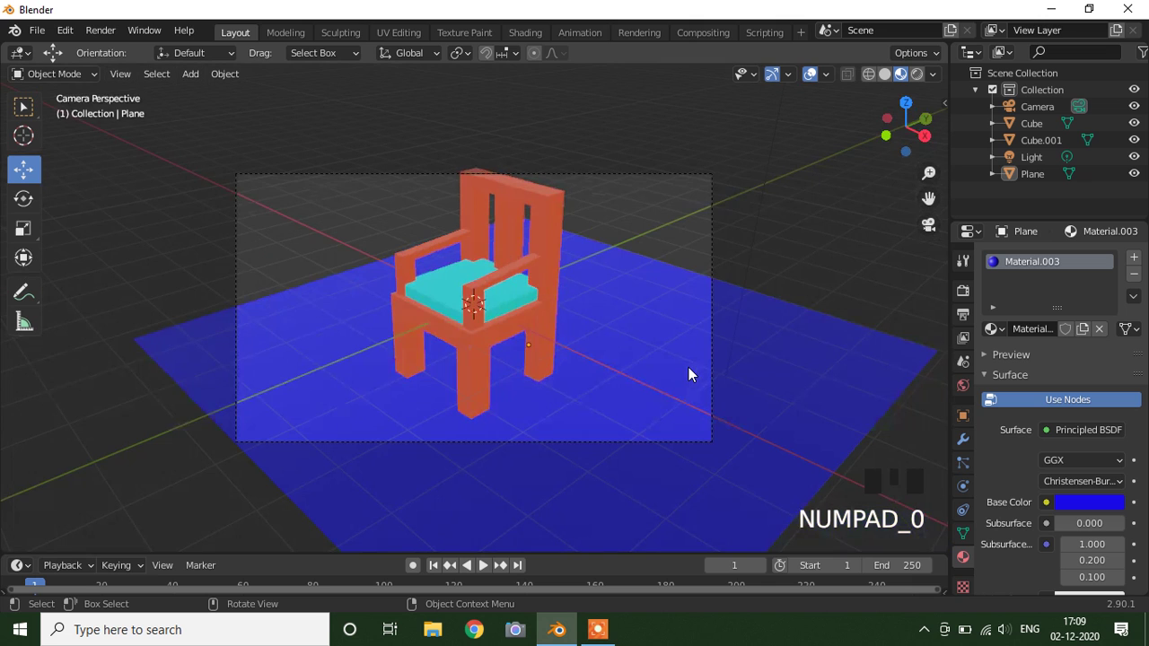
scroll("up", 3)
scroll("up", 3)
scroll("down", 3)
scroll("up", 3)
left_click(775, 245)
left_click(510, 311)
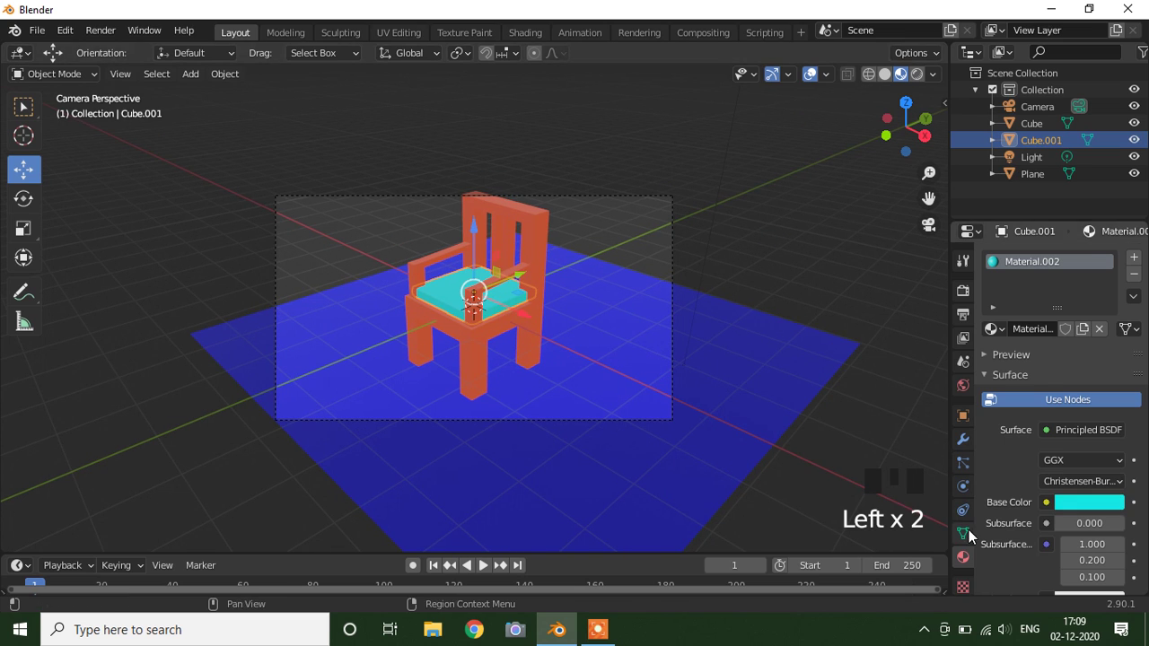
Add a Hair particle system to the cushion so strands sprout from it
left_click(975, 537)
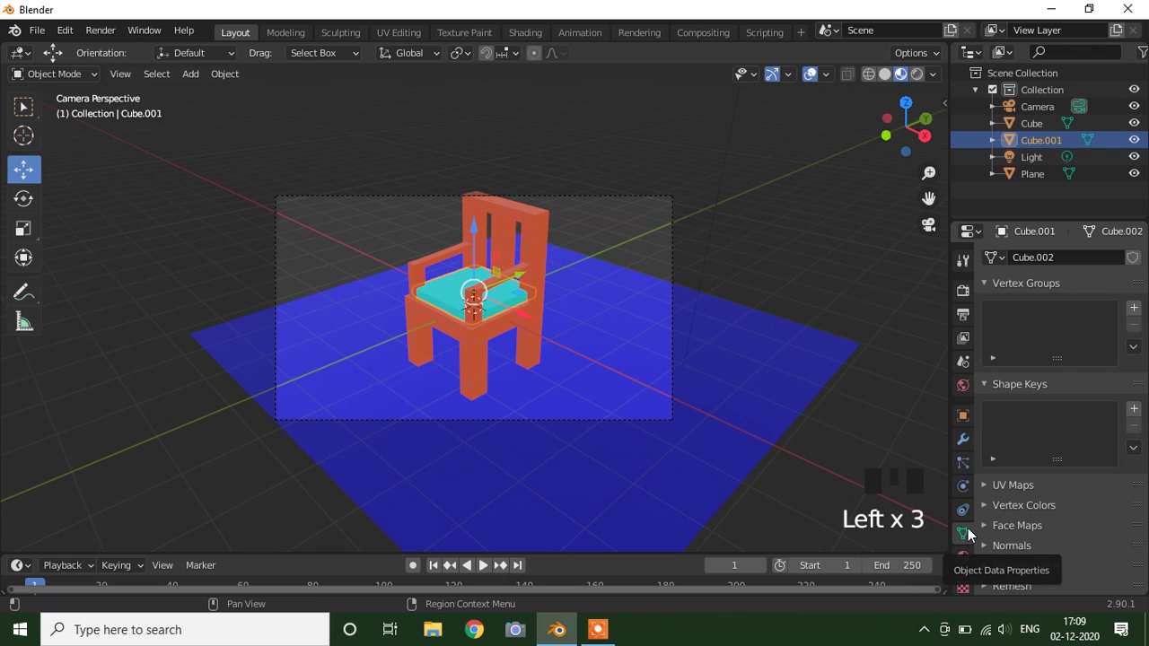
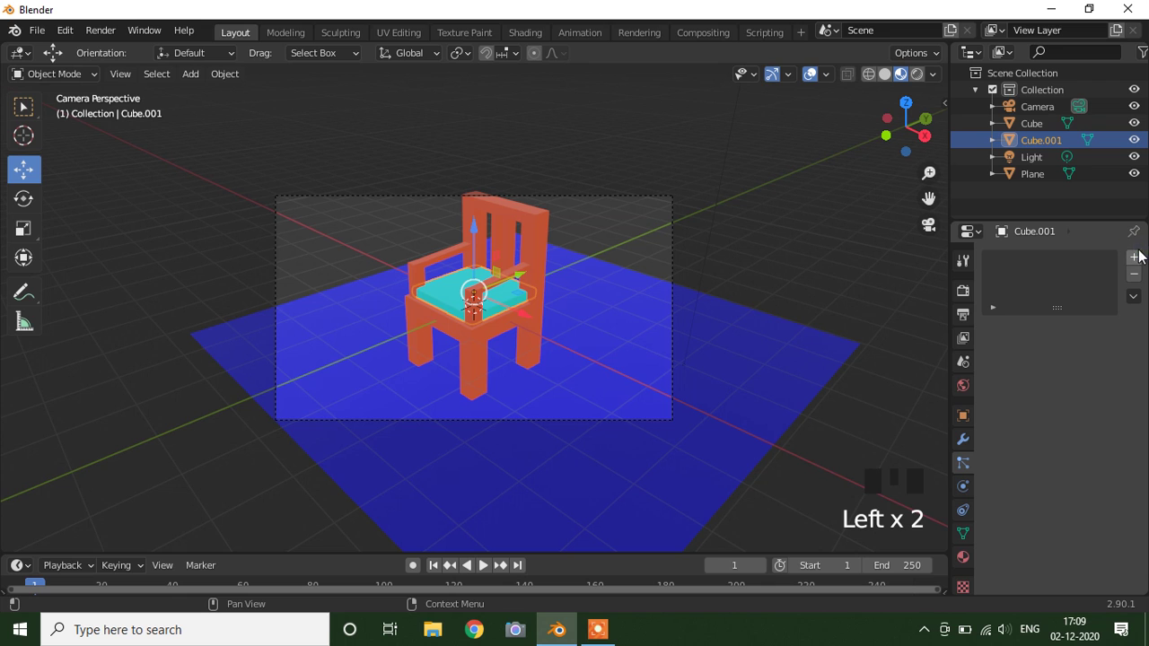
left_click_drag(1137, 260, 1107, 358)
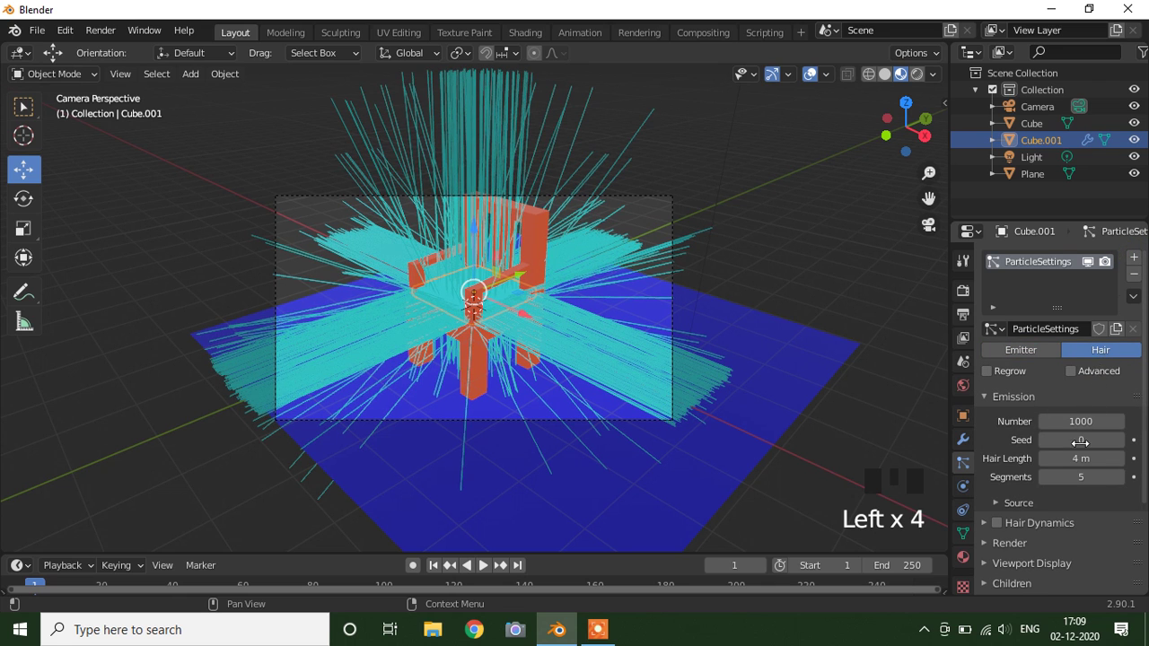
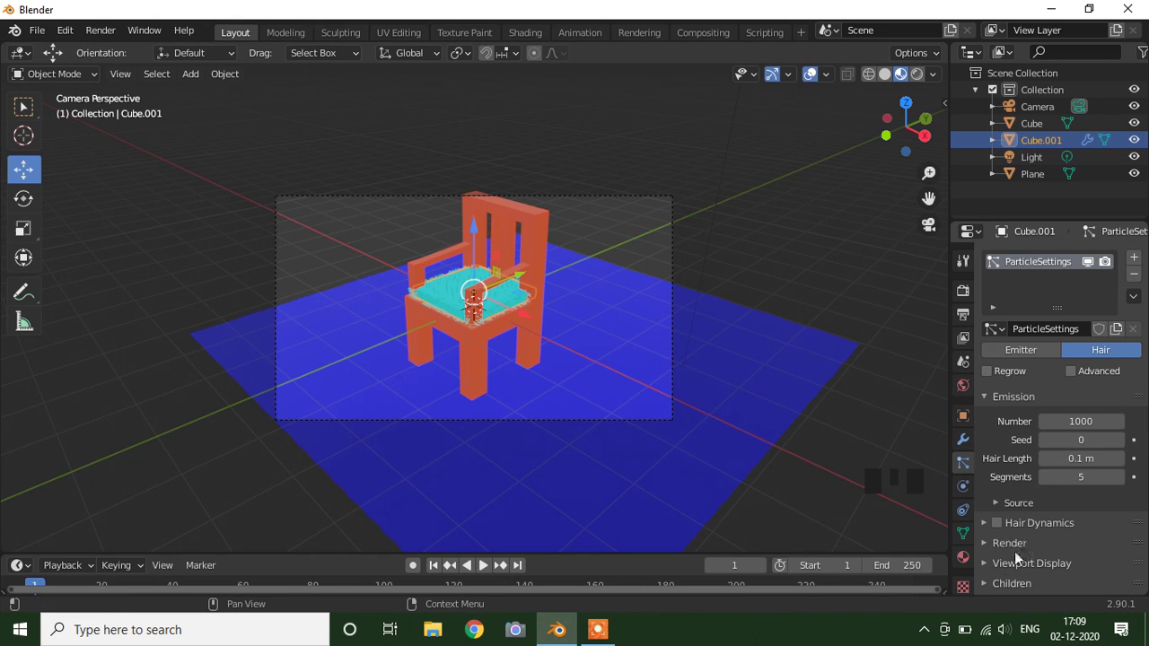
Trim the hair length to 0.1 m and zoom in on the short cyan bristles
scroll("down", 3)
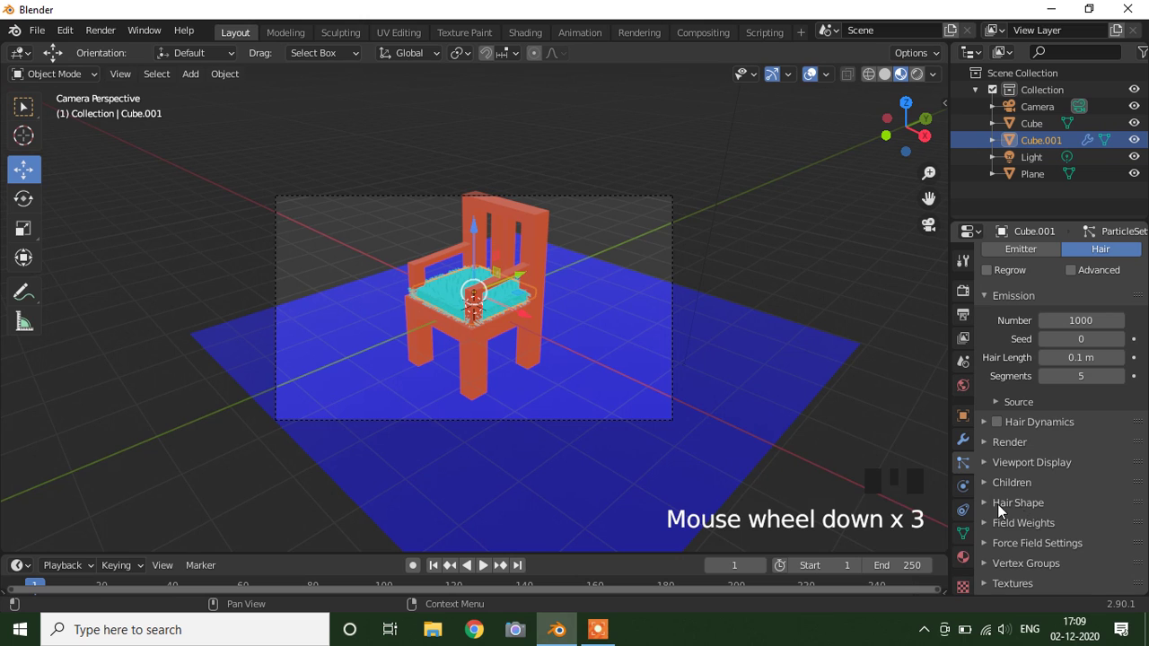
left_click_drag(991, 491, 1112, 515)
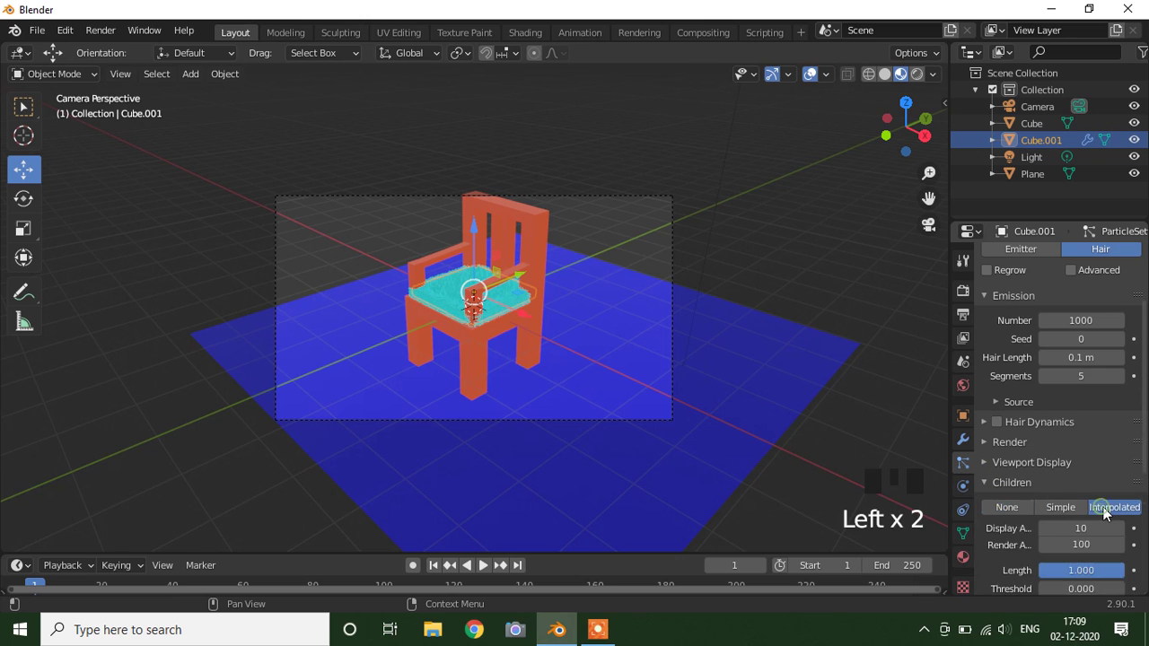
left_click(718, 197)
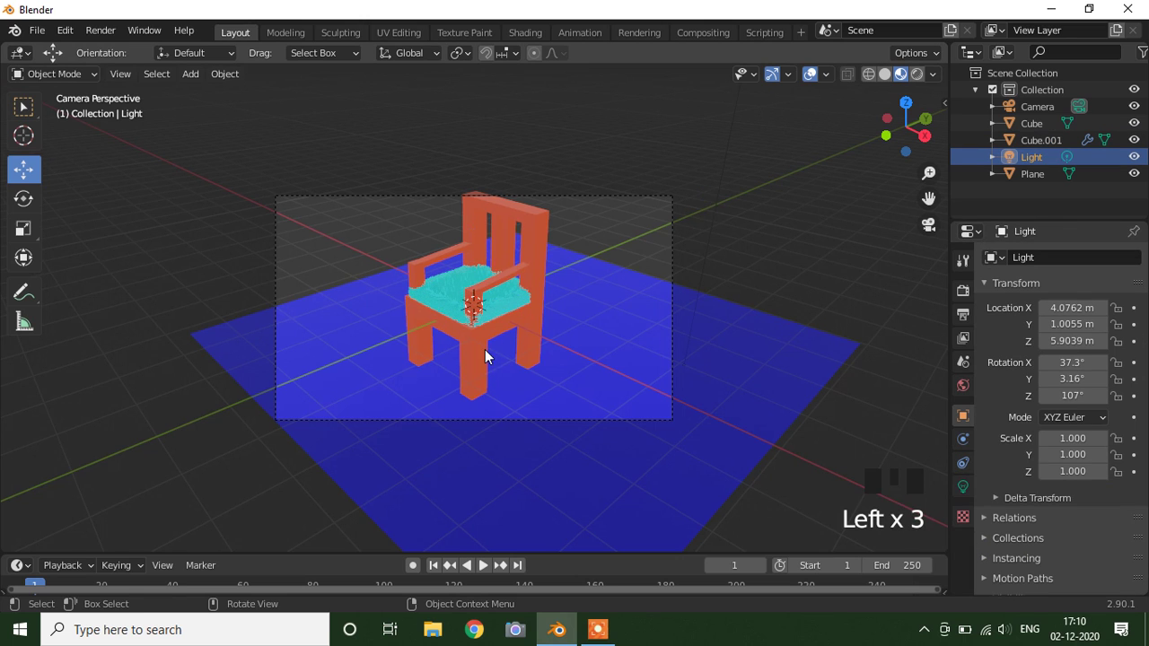
scroll("up", 3)
scroll("up", 3)
left_click_drag(448, 388, 506, 353)
scroll("up", 3)
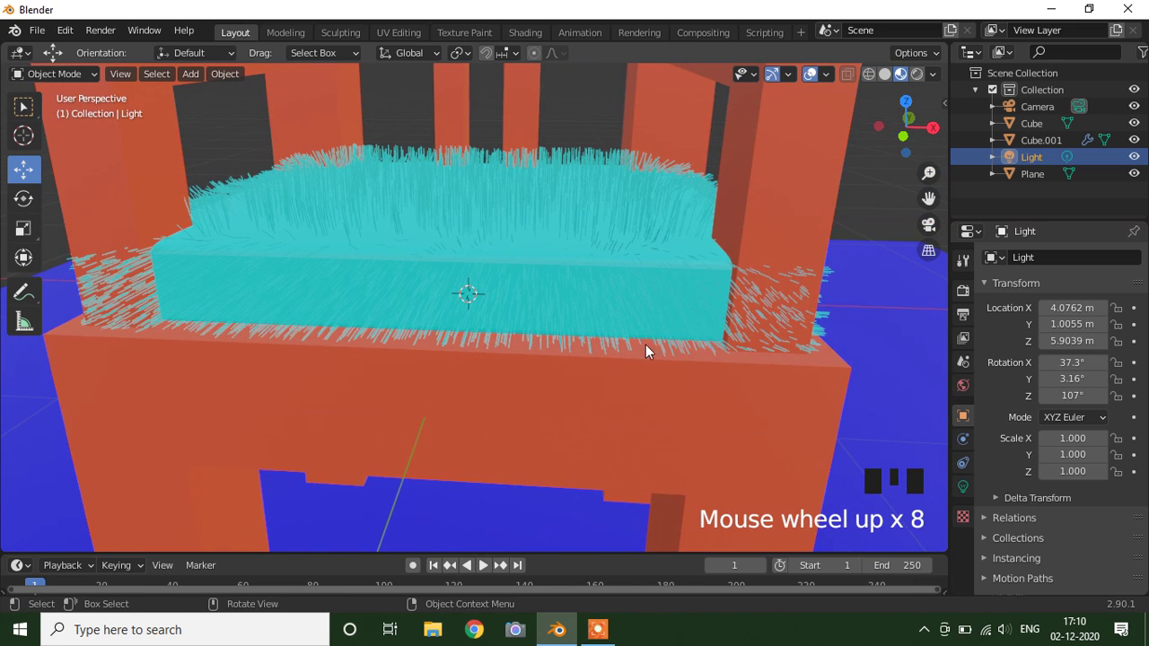
Orbit around the furry cushion from front, edge and side, then select it for its hair settings
left_click_drag(647, 339, 587, 294)
scroll("up", 3)
scroll("down", 3)
left_click_drag(603, 257, 575, 315)
scroll("up", 3)
scroll("down", 3)
left_click_drag(633, 348, 611, 322)
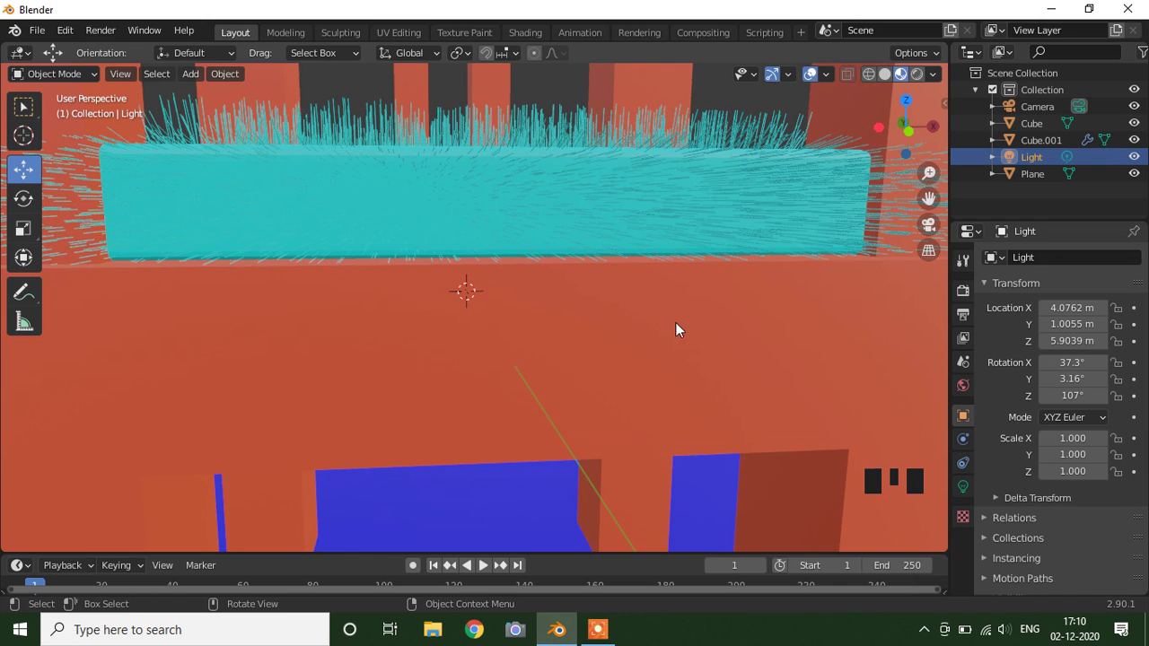
scroll("up", 3)
scroll("down", 3)
left_click(723, 201)
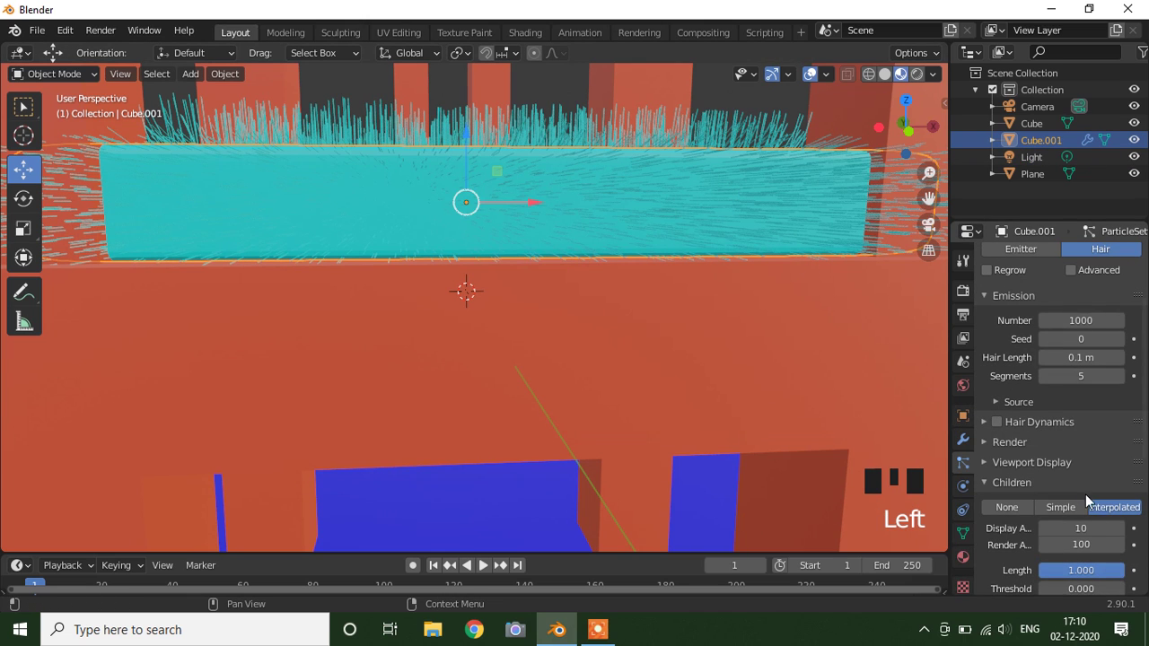
Raise the hair Emission Number to 10000 and orbit to inspect the denser coat
left_click(1015, 513)
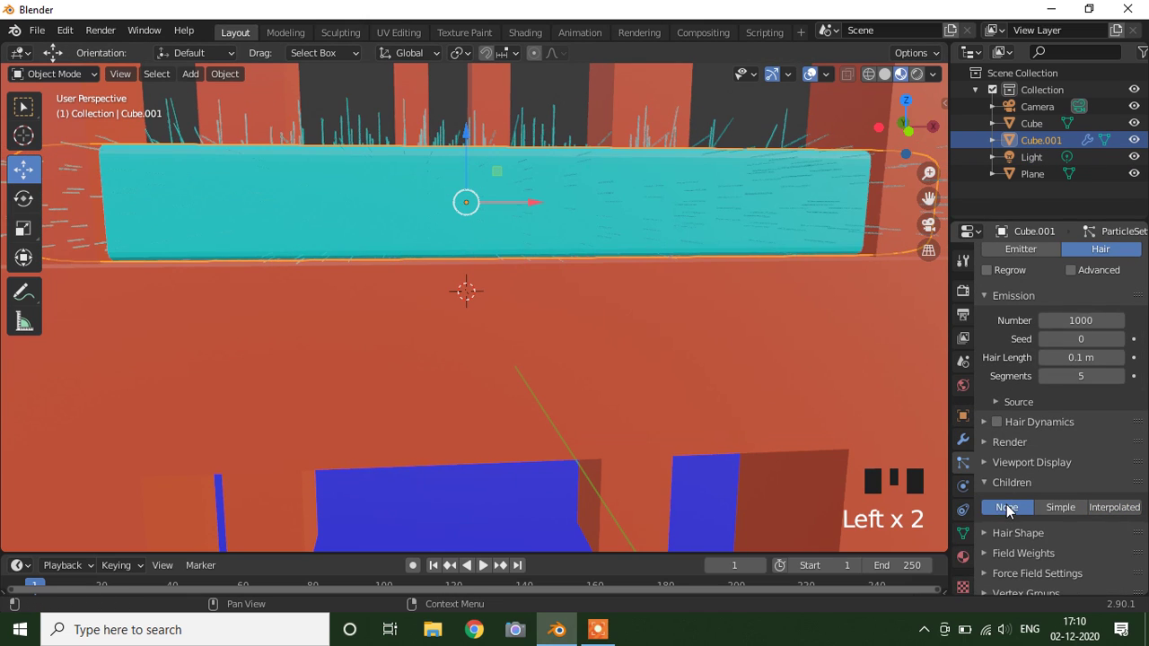
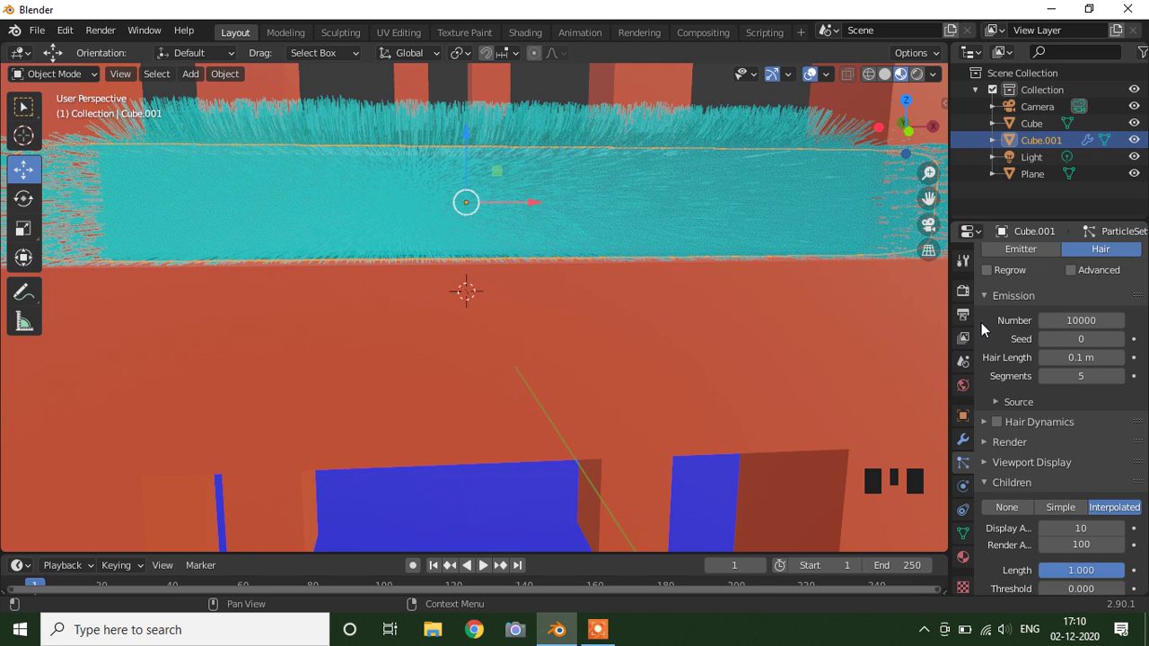
scroll("down", 3)
left_click_drag(590, 265, 563, 341)
scroll("up", 3)
scroll("down", 3)
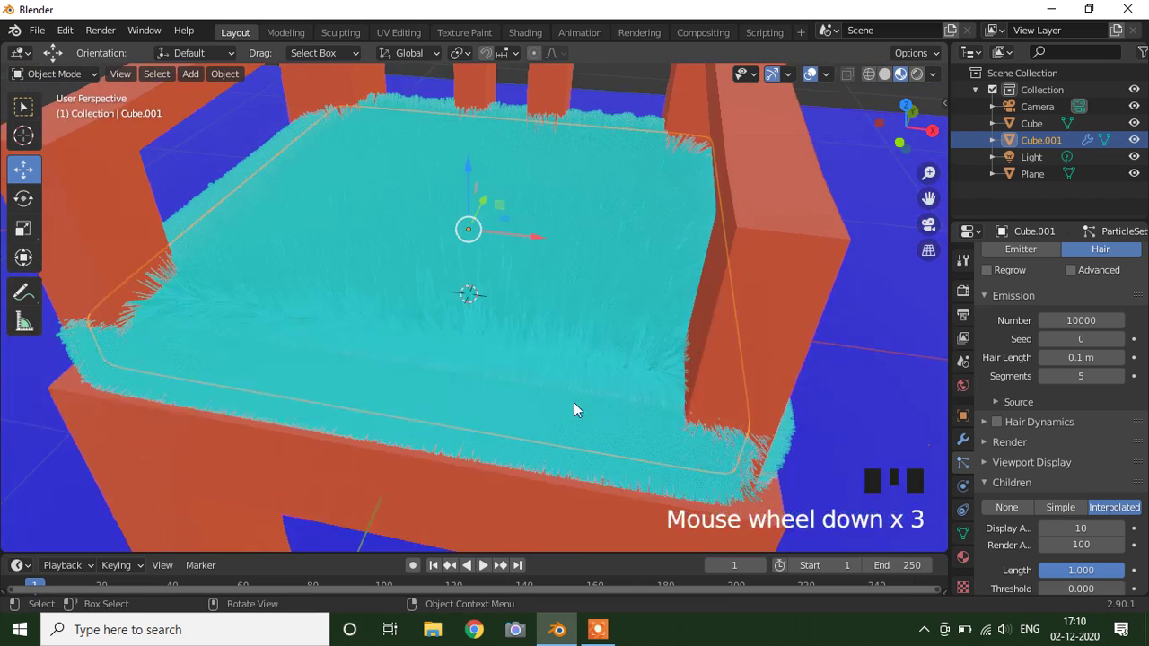
left_click_drag(576, 390, 470, 352)
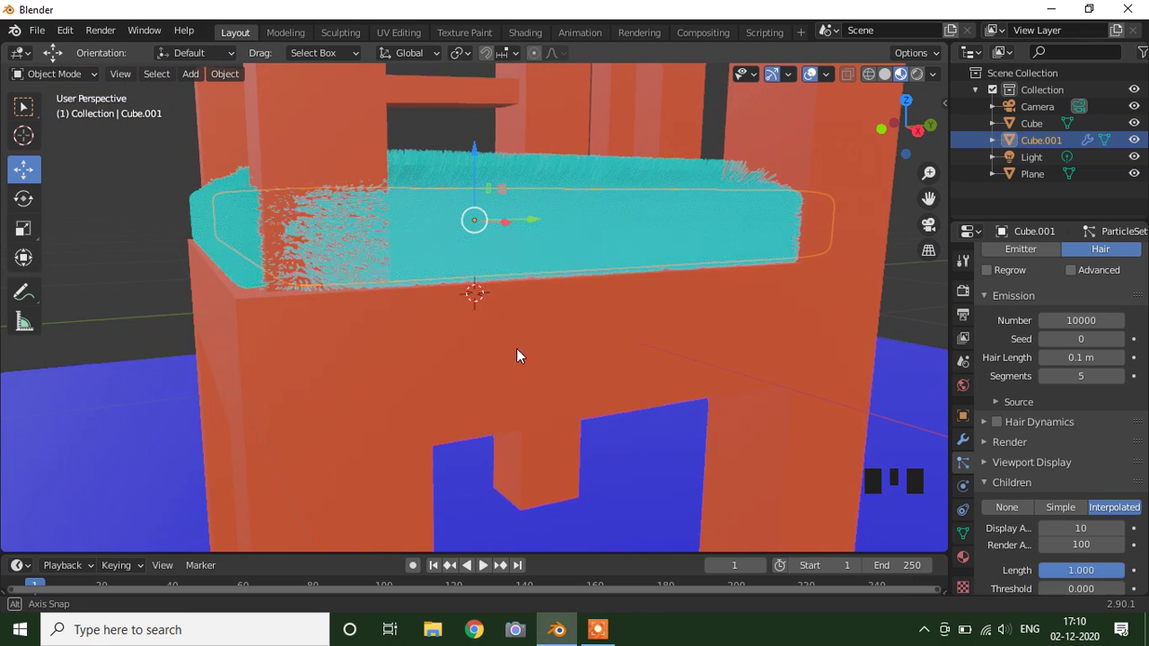
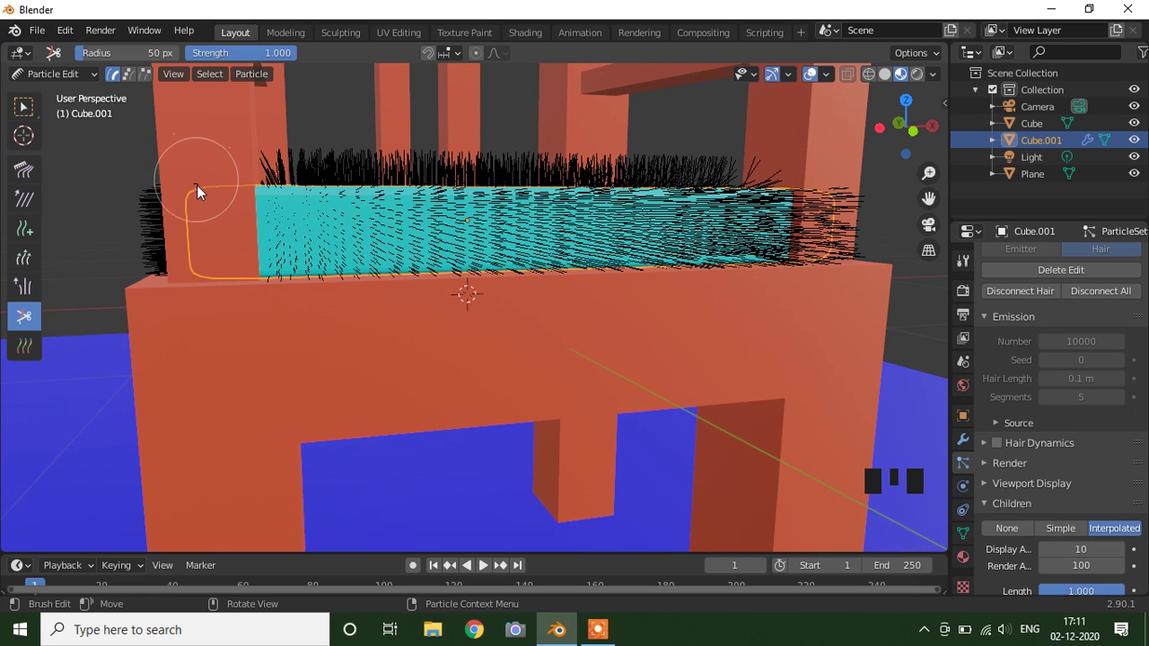
Cut away the hair poking out at the cushion's left and right ends
left_click_drag(205, 196, 168, 398)
left_click_drag(167, 398, 720, 258)
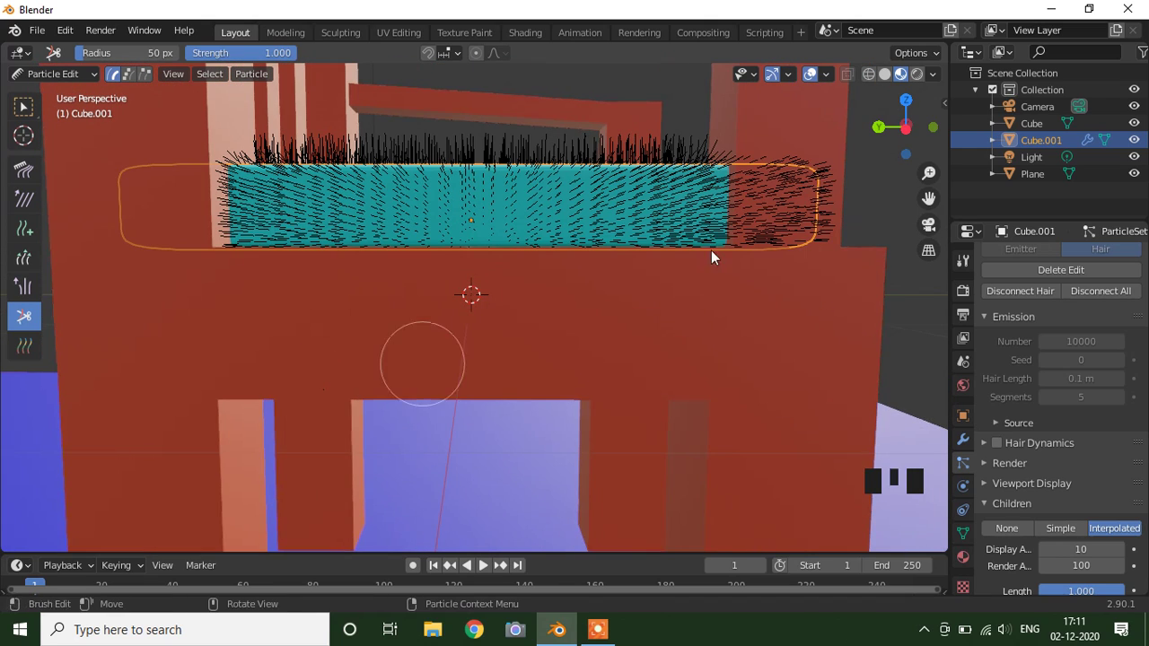
left_click_drag(793, 184, 776, 234)
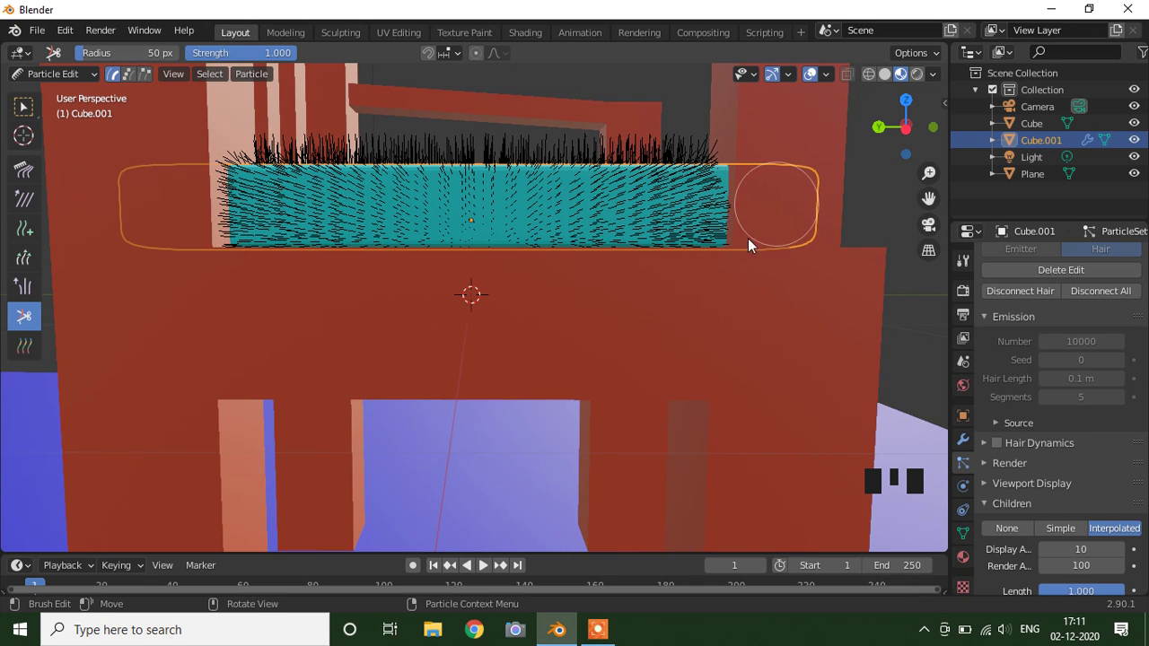
left_click_drag(365, 366, 610, 382)
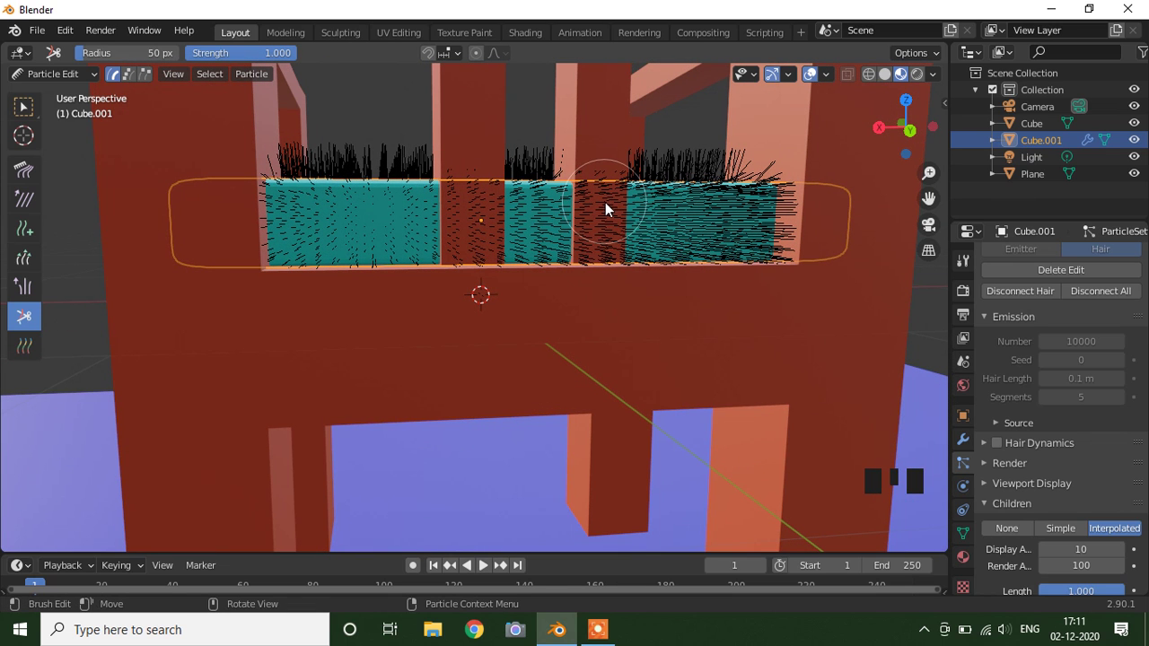
Trim the hair hidden behind the chair's right and left back posts
left_click_drag(93, 63, 604, 184)
left_click_drag(606, 198, 606, 320)
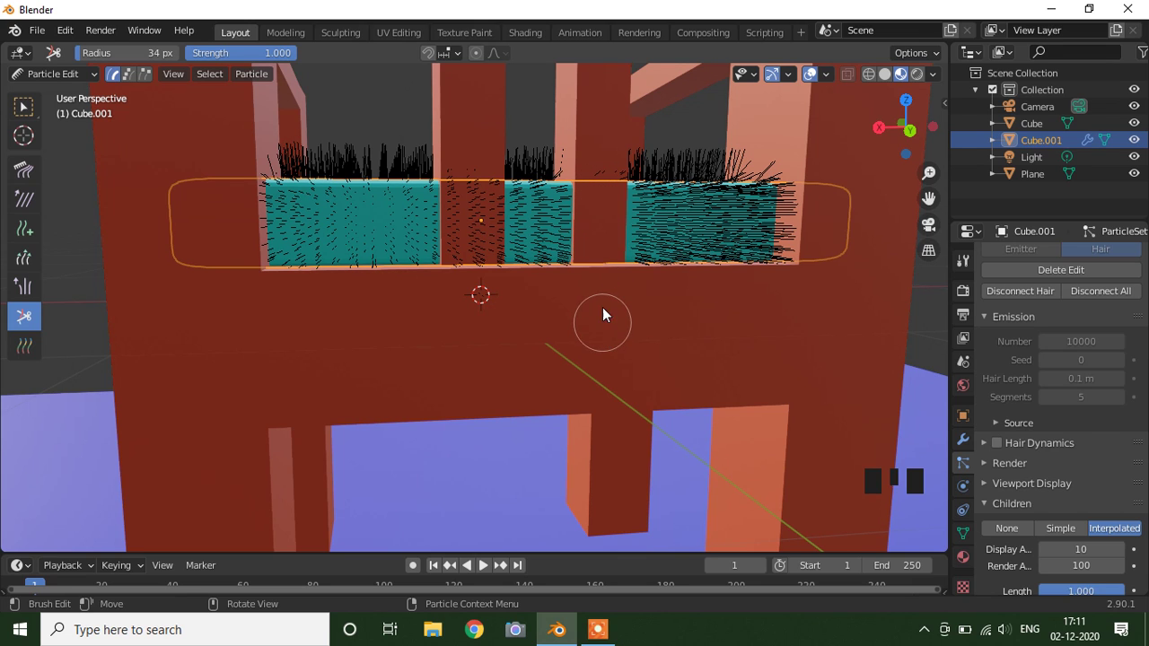
left_click_drag(615, 175, 582, 316)
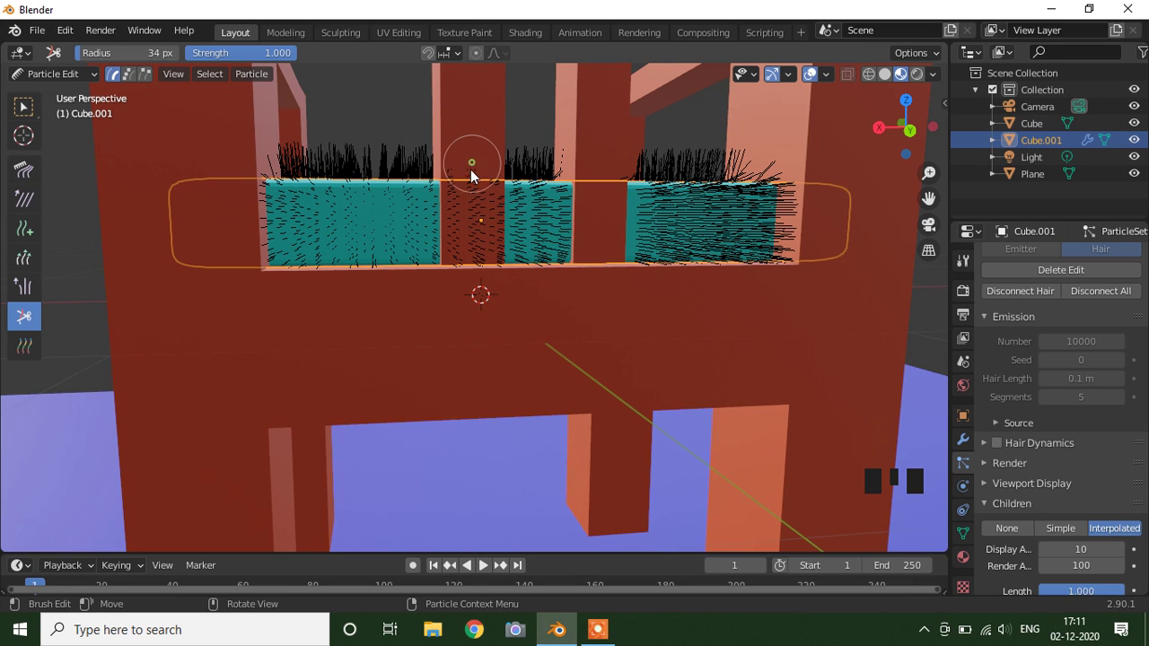
left_click_drag(472, 215, 478, 309)
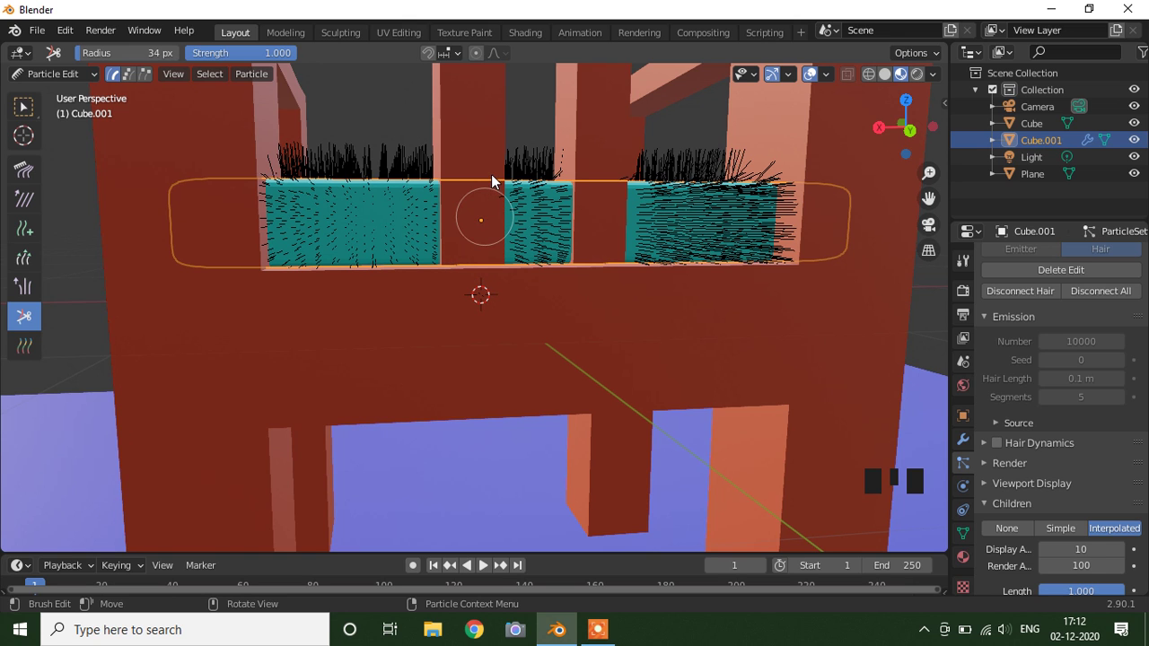
left_click_drag(89, 82, 774, 282)
Orbit around the chair to check the hand-trimmed cushion hair
scroll("down", 3)
left_click_drag(707, 283, 560, 364)
scroll("up", 3)
left_click_drag(539, 341, 565, 299)
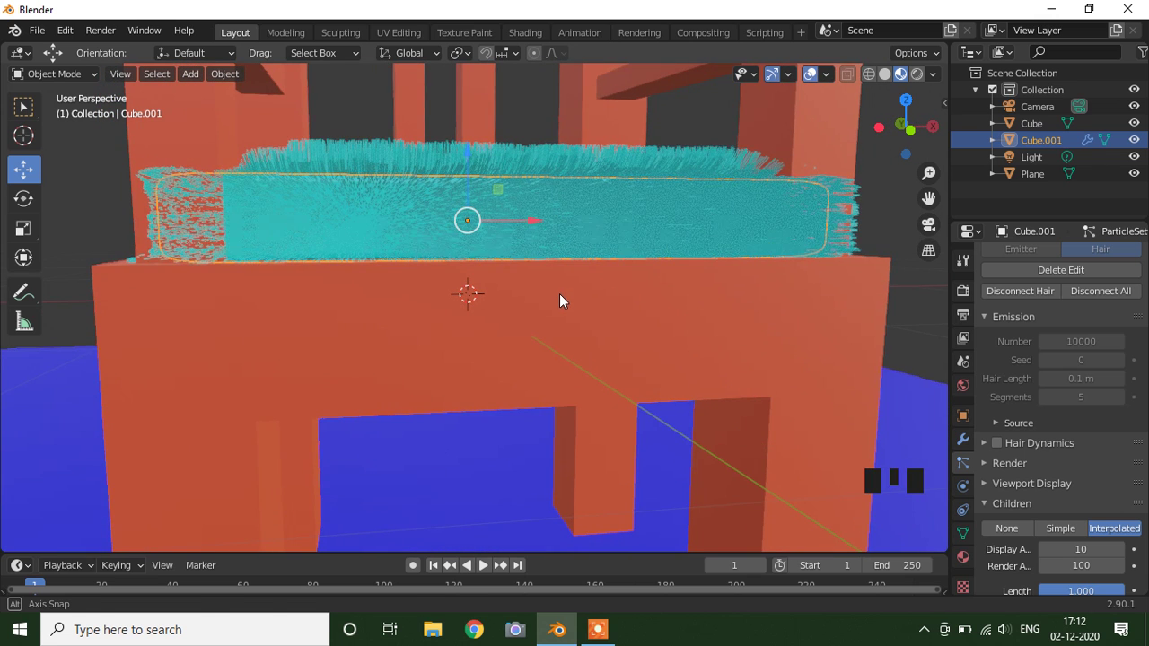
View the cushion from the front corner and bring up the interaction mode list for Particle Edit
scroll("down", 3)
left_click(786, 220)
scroll("up", 3)
left_click_drag(749, 239, 323, 287)
left_click_drag(323, 287, 290, 280)
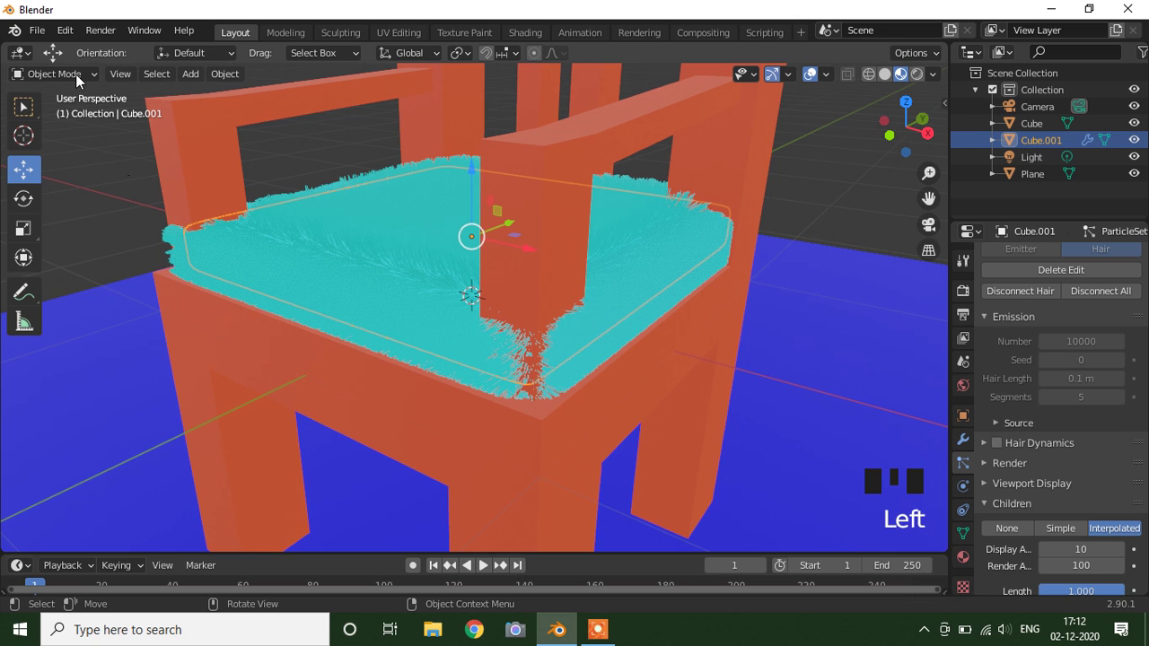
left_click_drag(81, 81, 597, 433)
Cut away hair poking through the front post, the cushion's front corner and its left end
scroll("up", 3)
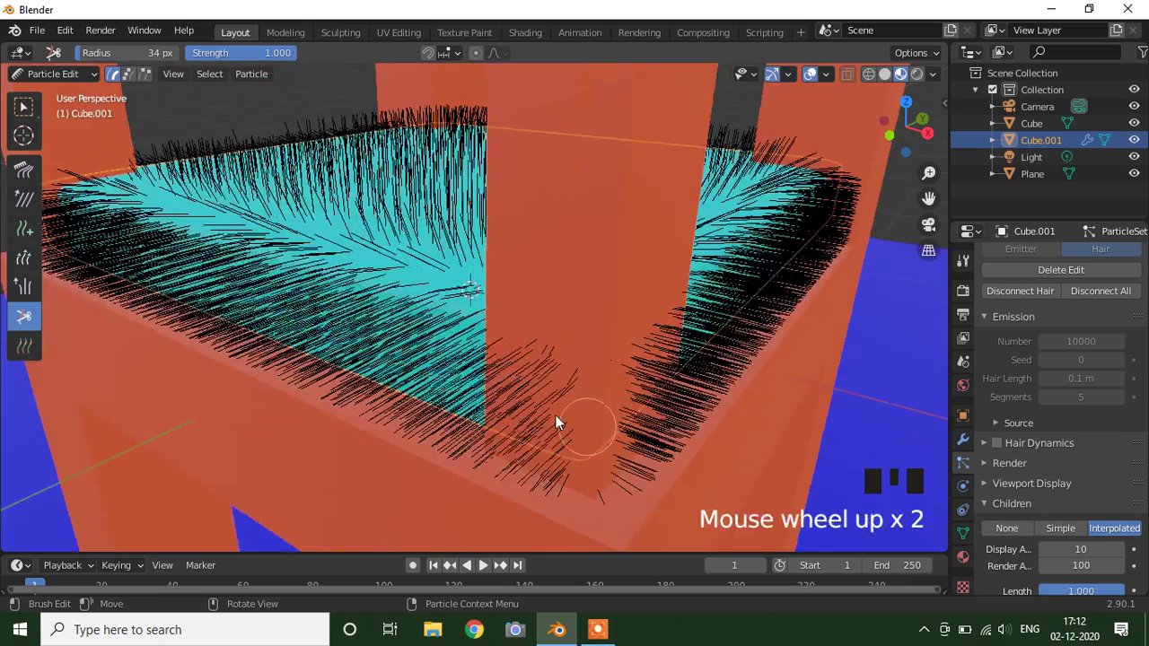
left_click_drag(589, 397, 776, 234)
left_click_drag(776, 233, 764, 324)
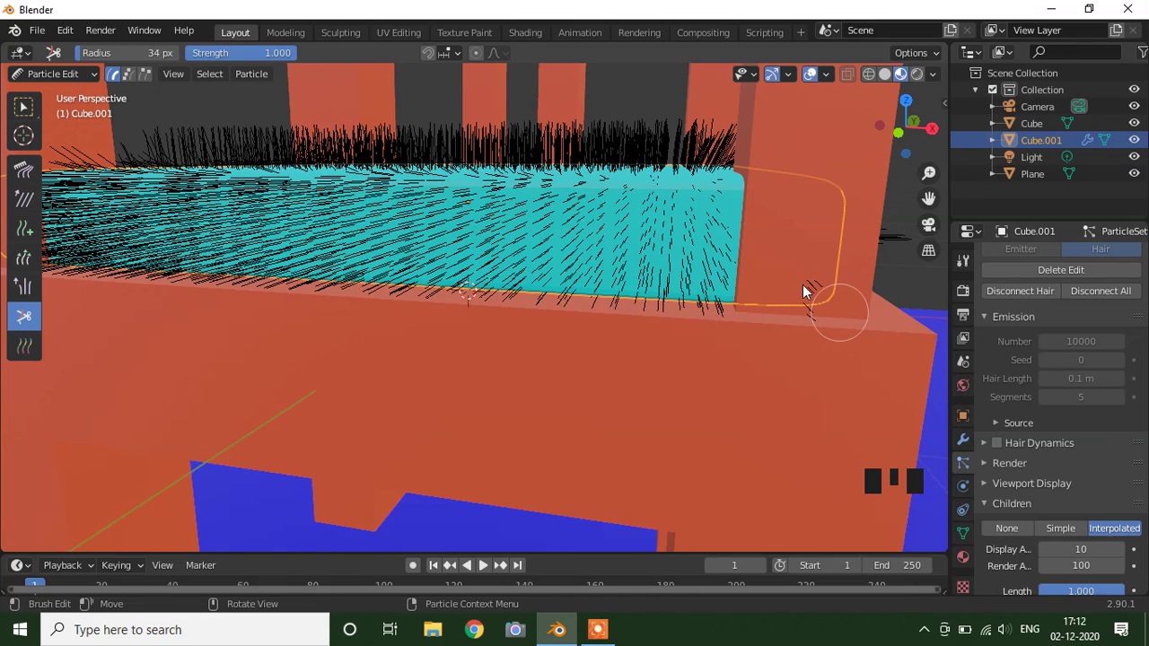
scroll("down", 3)
left_click_drag(770, 368, 428, 231)
left_click_drag(429, 231, 391, 223)
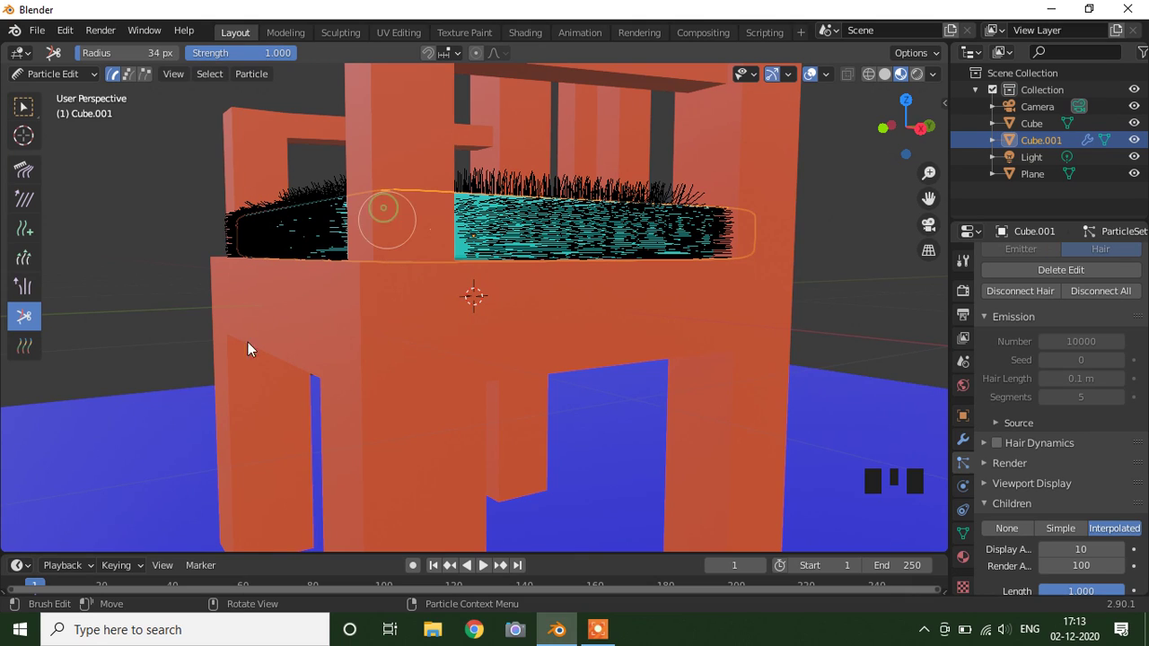
left_click(234, 375)
left_click_drag(249, 382, 500, 209)
left_click_drag(487, 285, 461, 224)
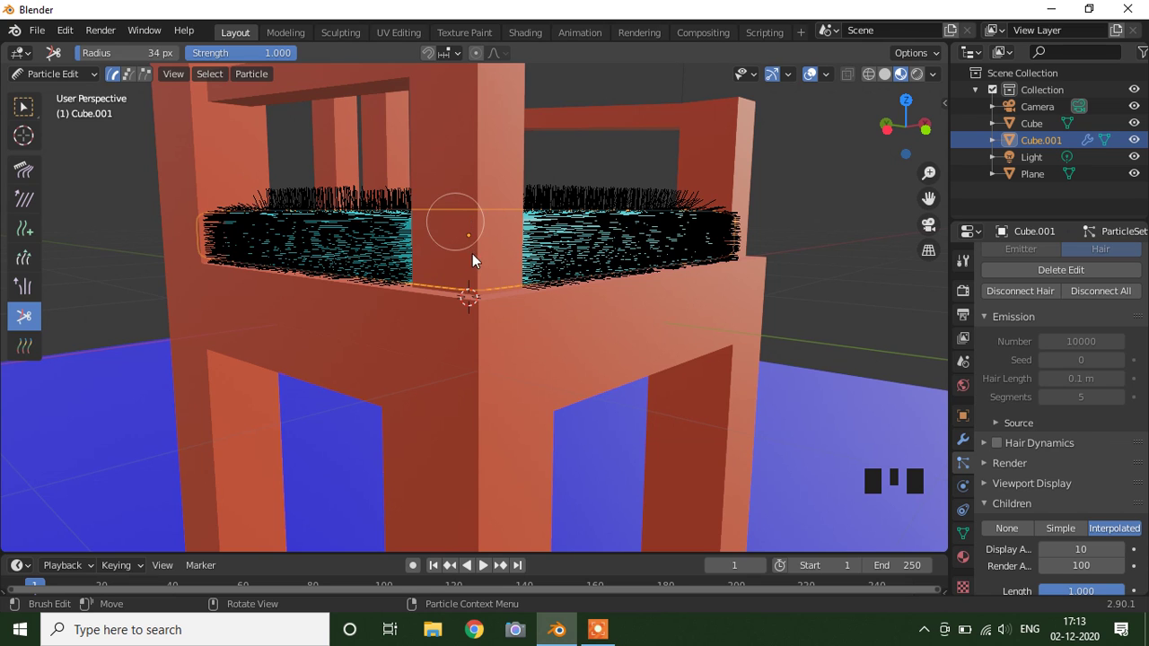
Briefly switch to the cushion's mesh editing and inspect the hair along the front post
key("Tab")
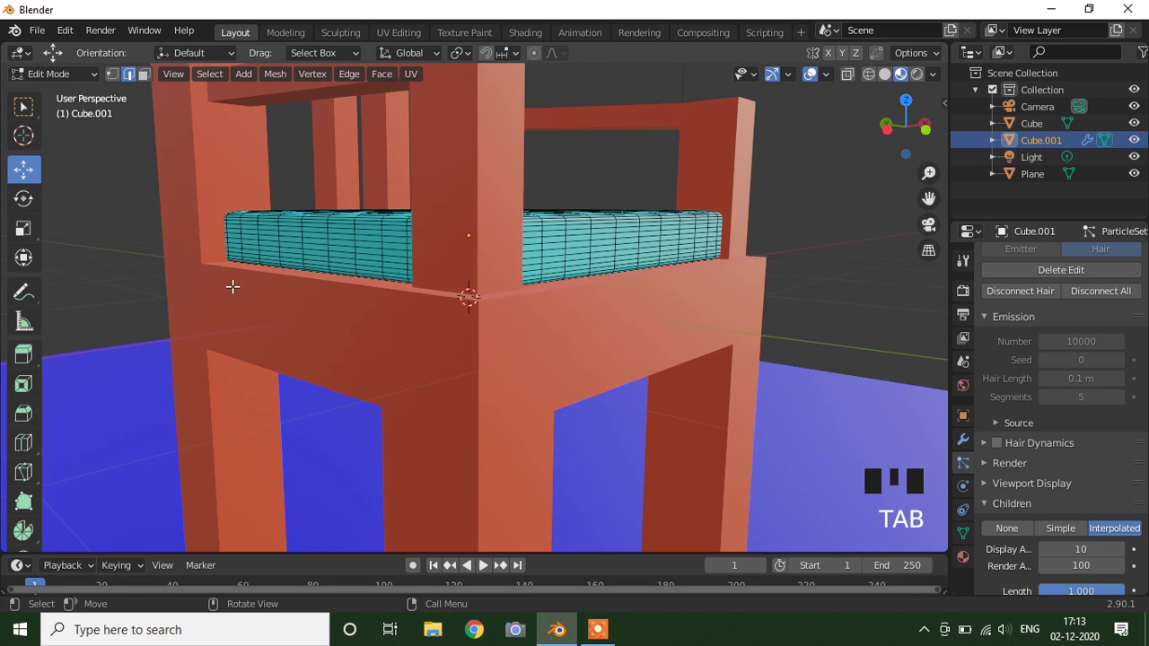
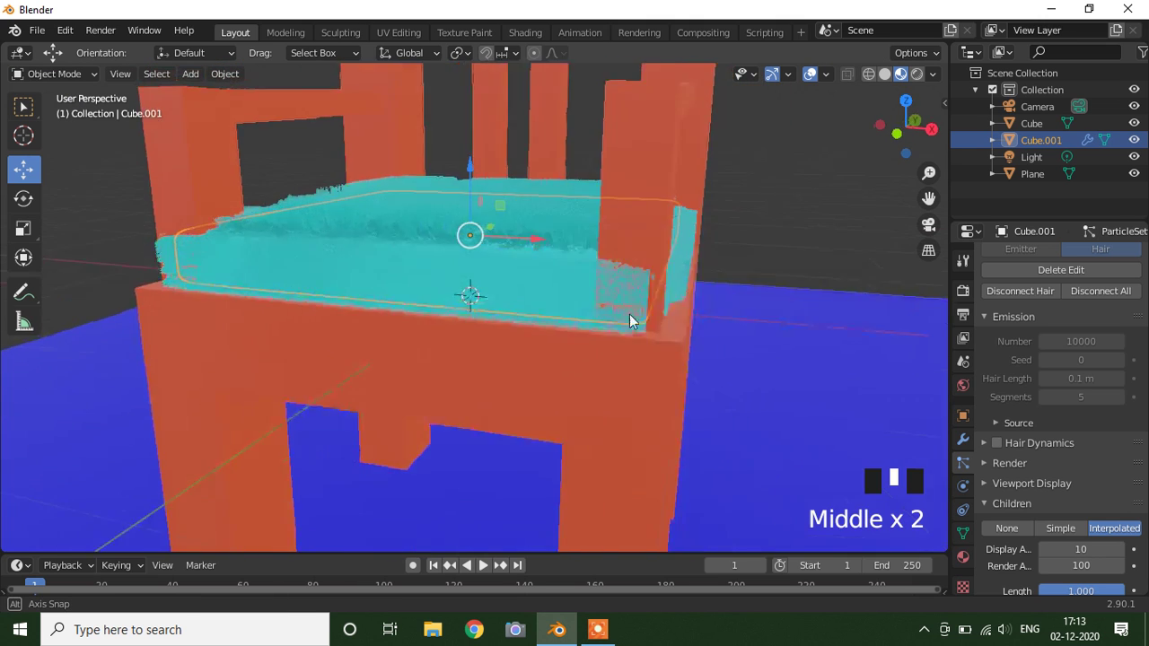
left_click_drag(513, 459, 461, 471)
scroll("up", 3)
left_click_drag(470, 411, 542, 446)
scroll("down", 3)
left_click_drag(609, 409, 617, 406)
scroll("up", 3)
left_click(643, 347)
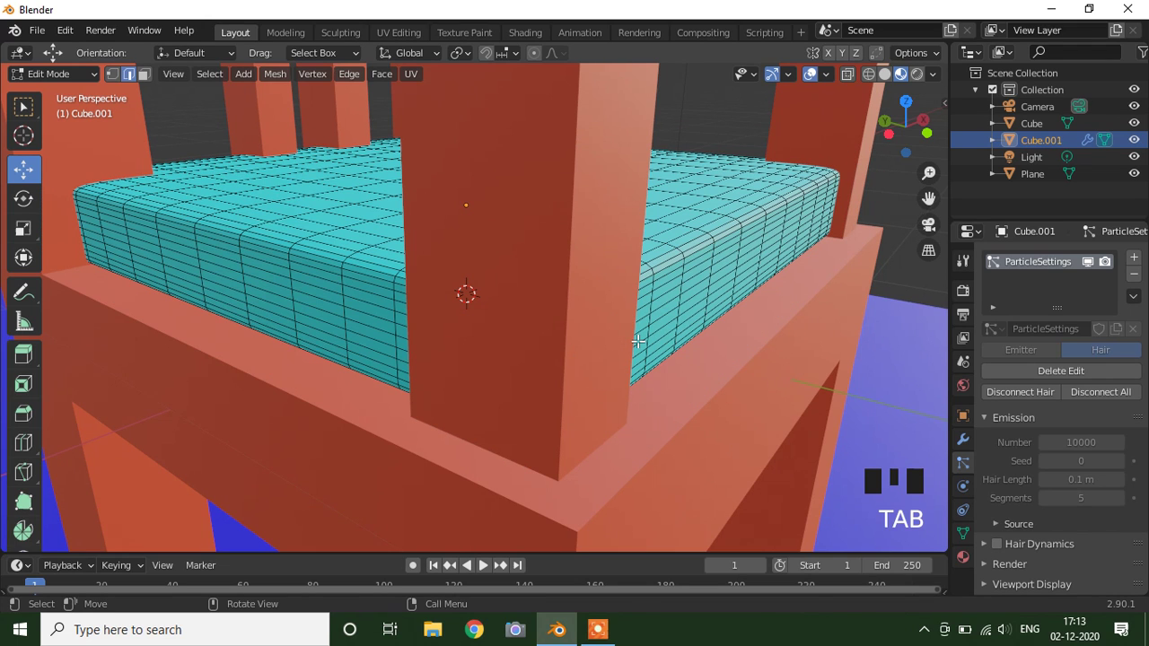
Trim the remaining hair around and beside the front post, then check the result
left_click_drag(98, 78, 77, 201)
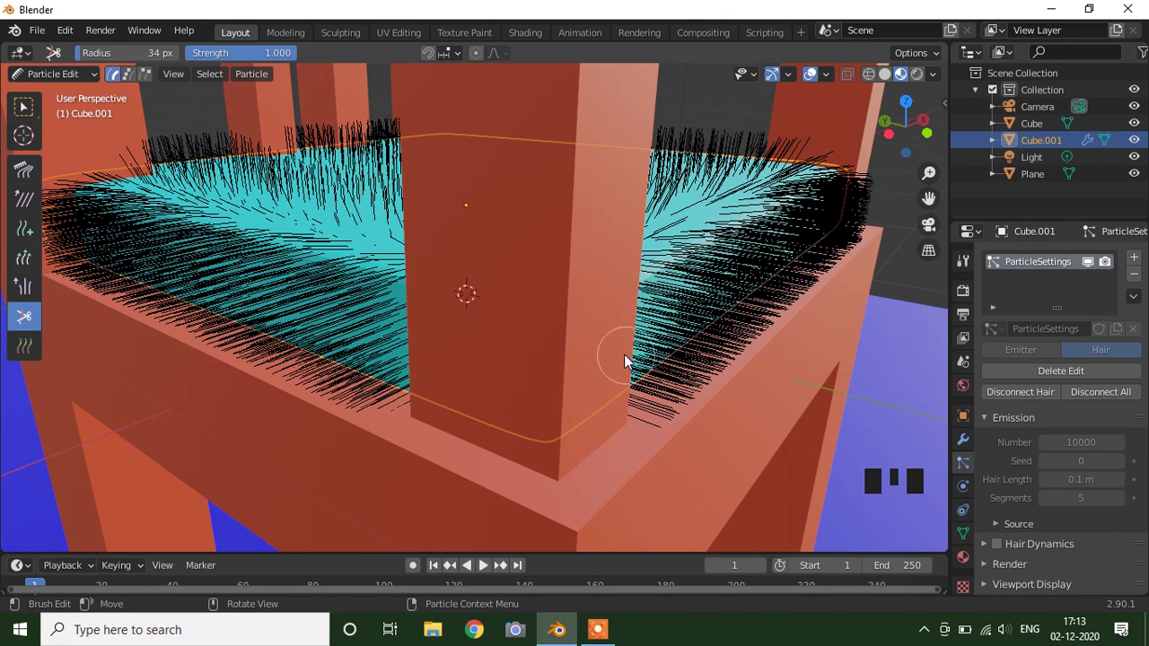
left_click_drag(576, 416, 474, 368)
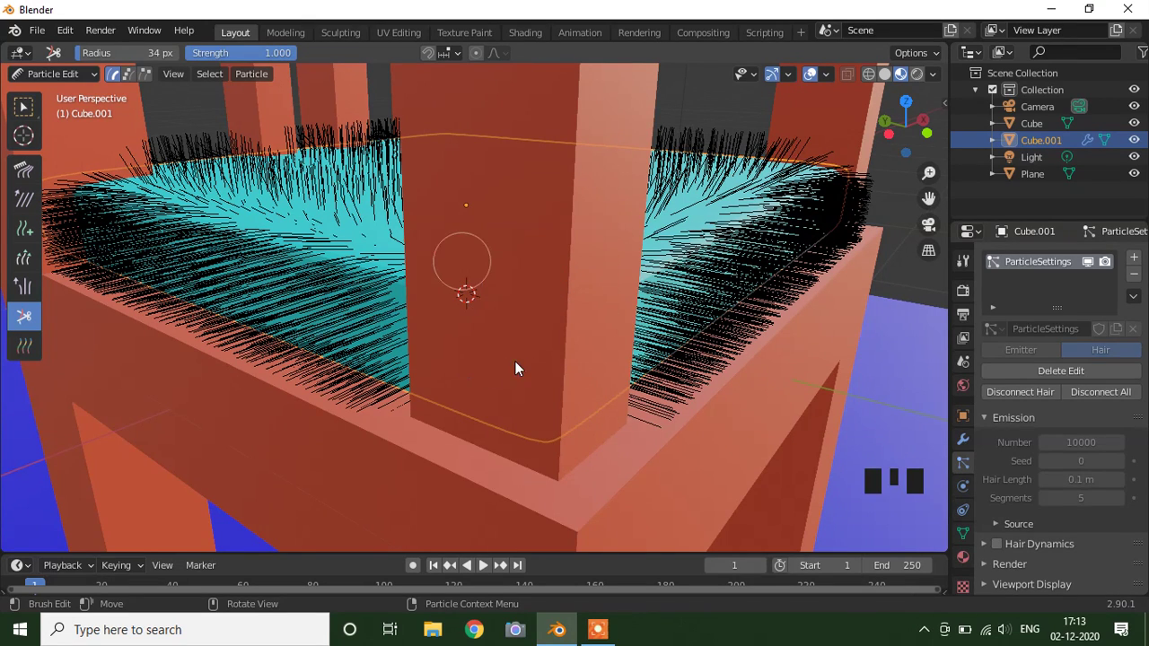
scroll("down", 3)
left_click_drag(726, 412, 437, 419)
left_click_drag(437, 419, 484, 338)
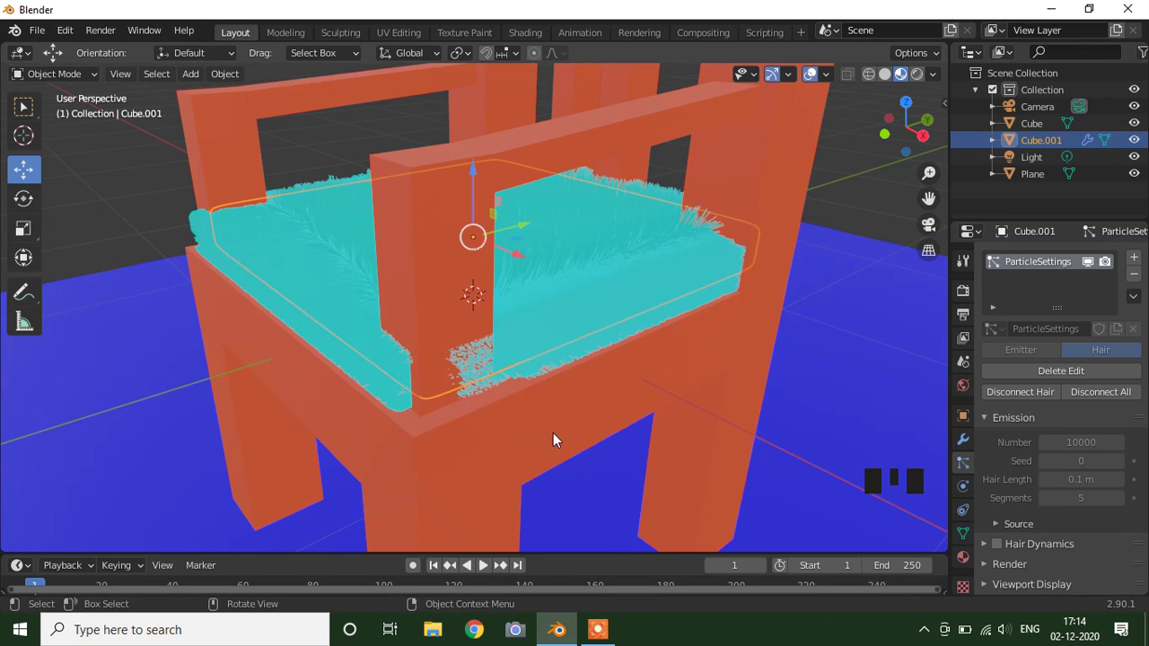
Check the chair framing through the scene camera
left_click_drag(618, 435, 673, 445)
scroll("down", 3)
scroll("down", 3)
key("KP_0")
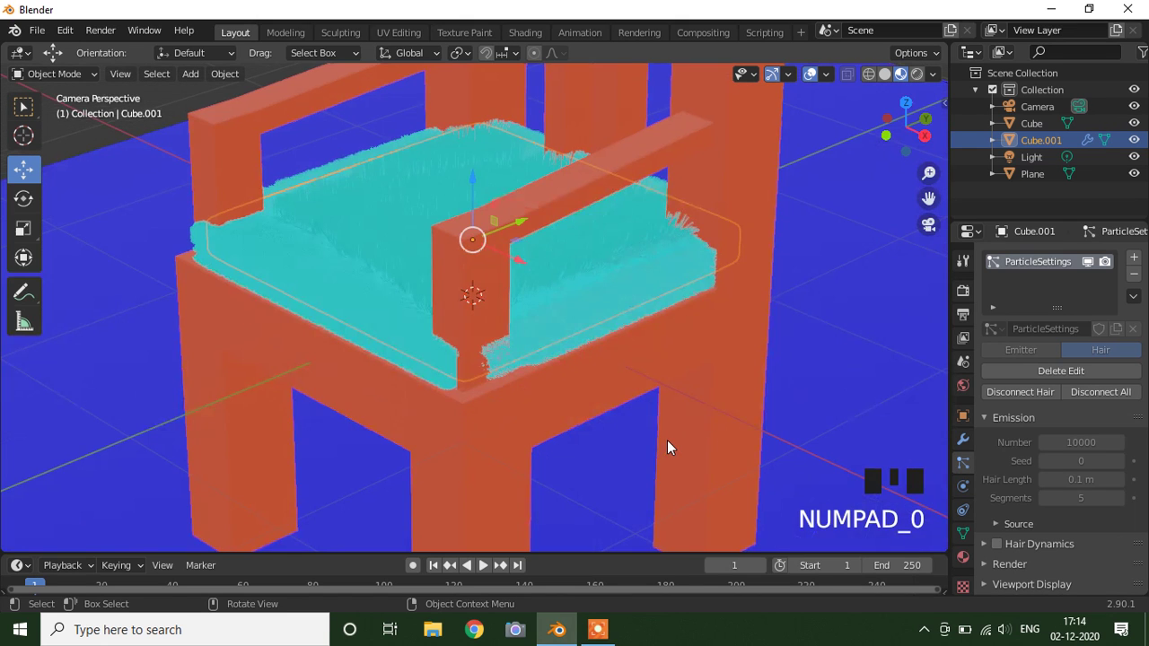
scroll("down", 3)
scroll("down", 3)
Select the blue floor plane and back out to see the whole scene
left_click(551, 482)
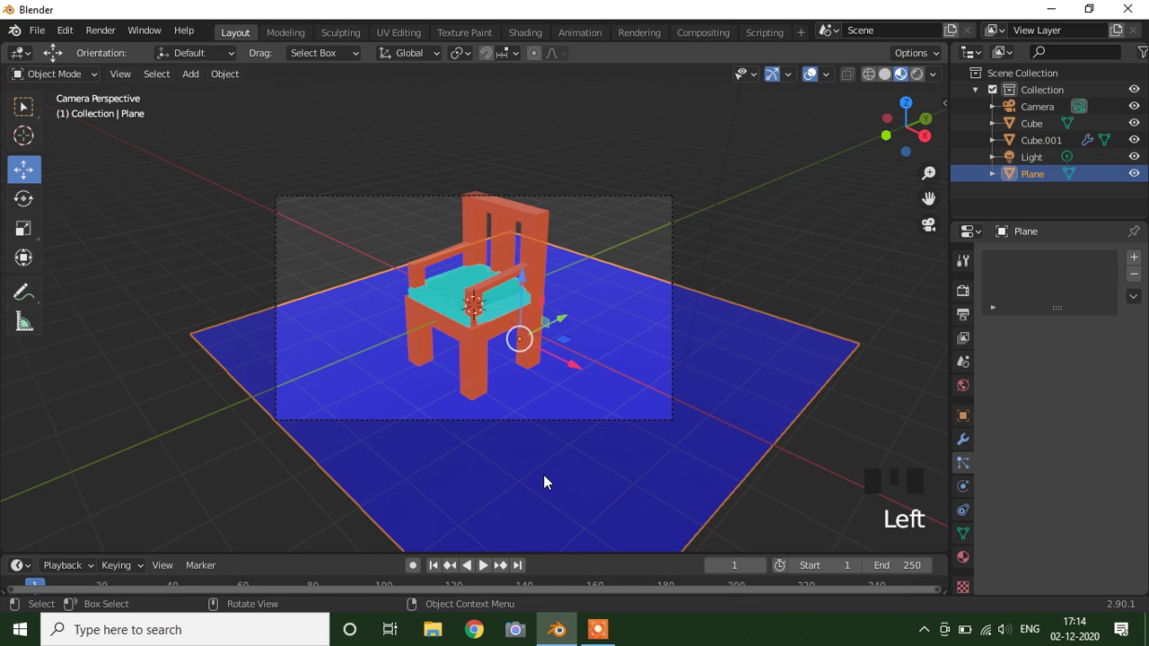
left_click_drag(359, 487, 549, 491)
scroll("down", 3)
Move the camera across the scene, then shift it while looking through it to centre the chair
left_click(672, 271)
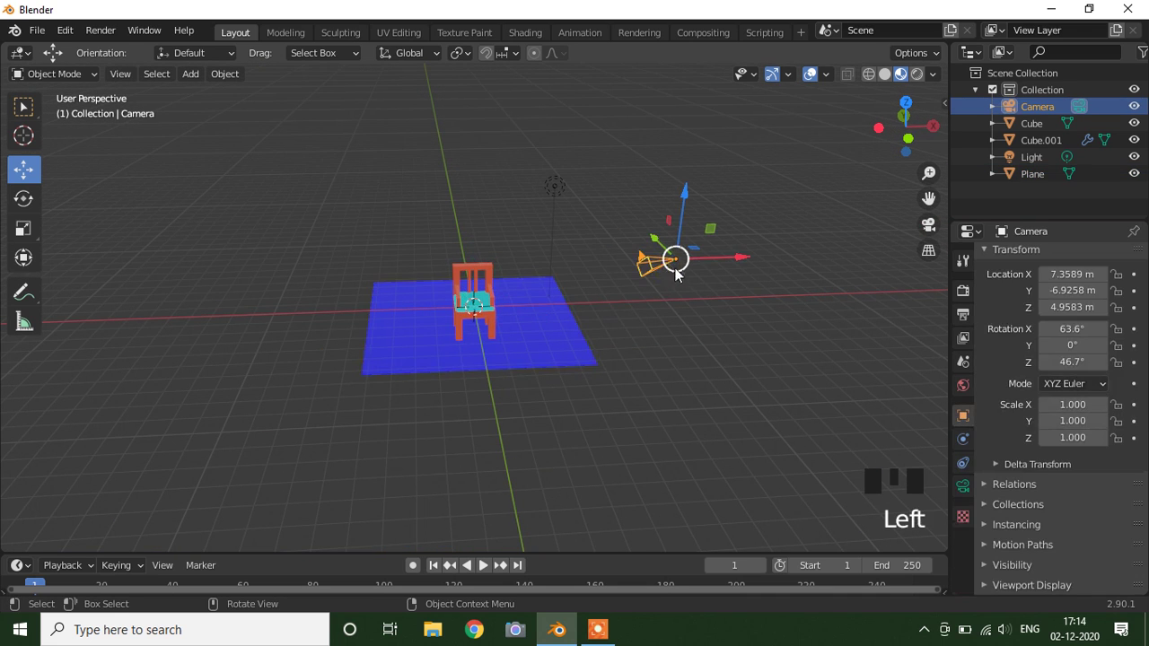
left_click(731, 262)
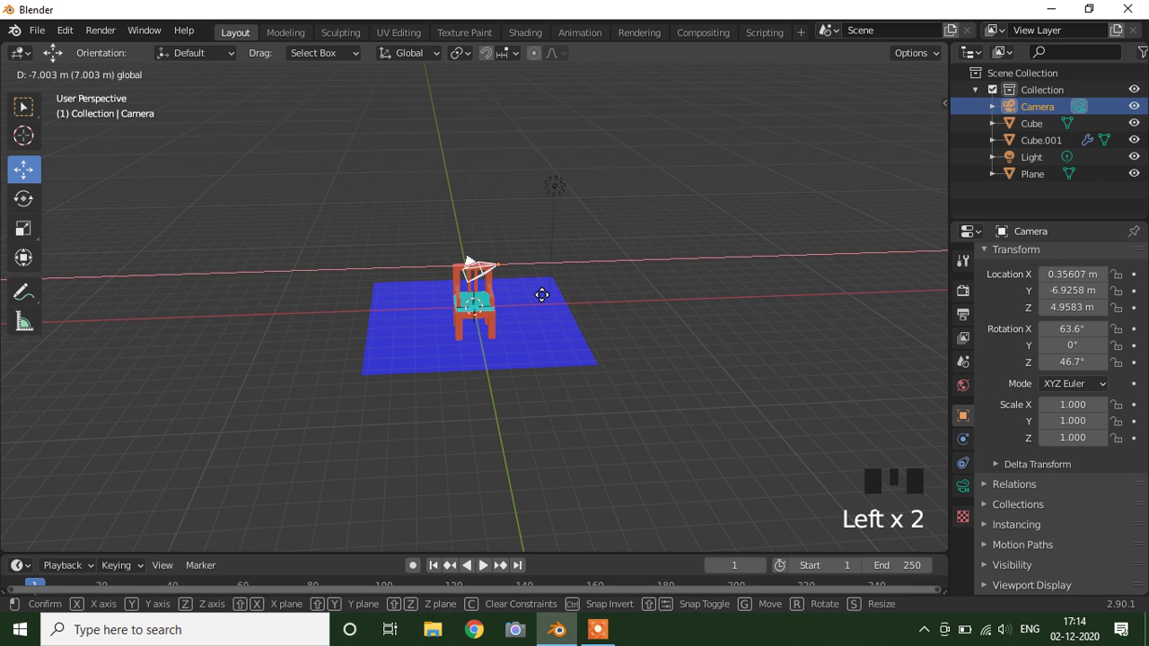
left_click_drag(594, 355, 373, 247)
left_click(373, 248)
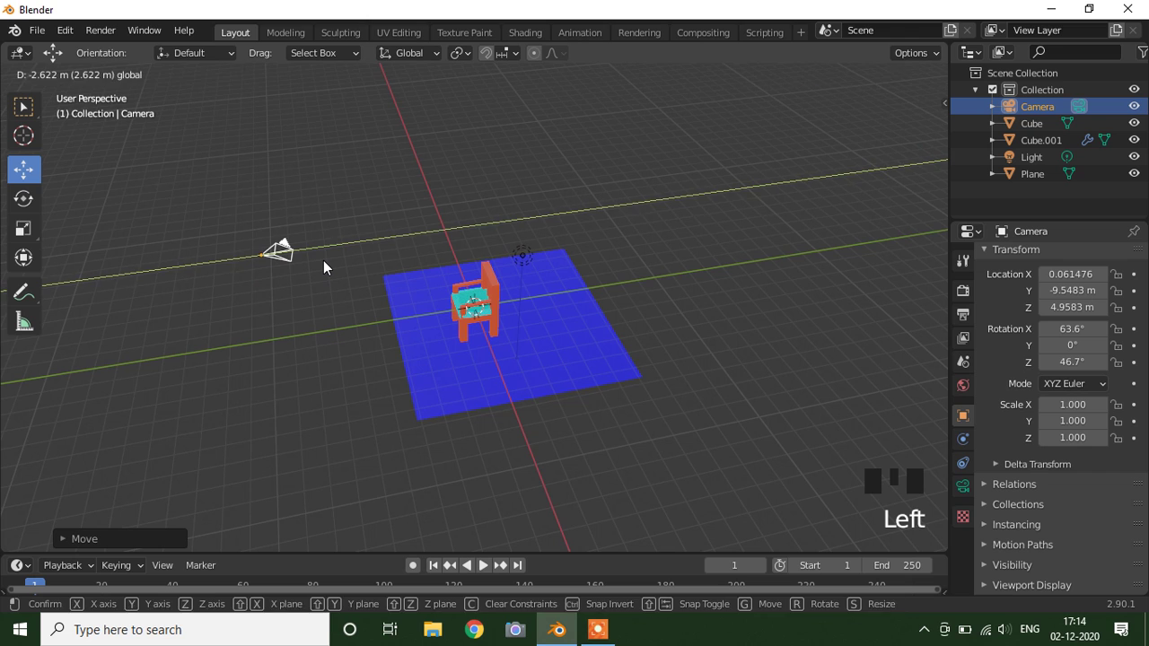
key("KP_0")
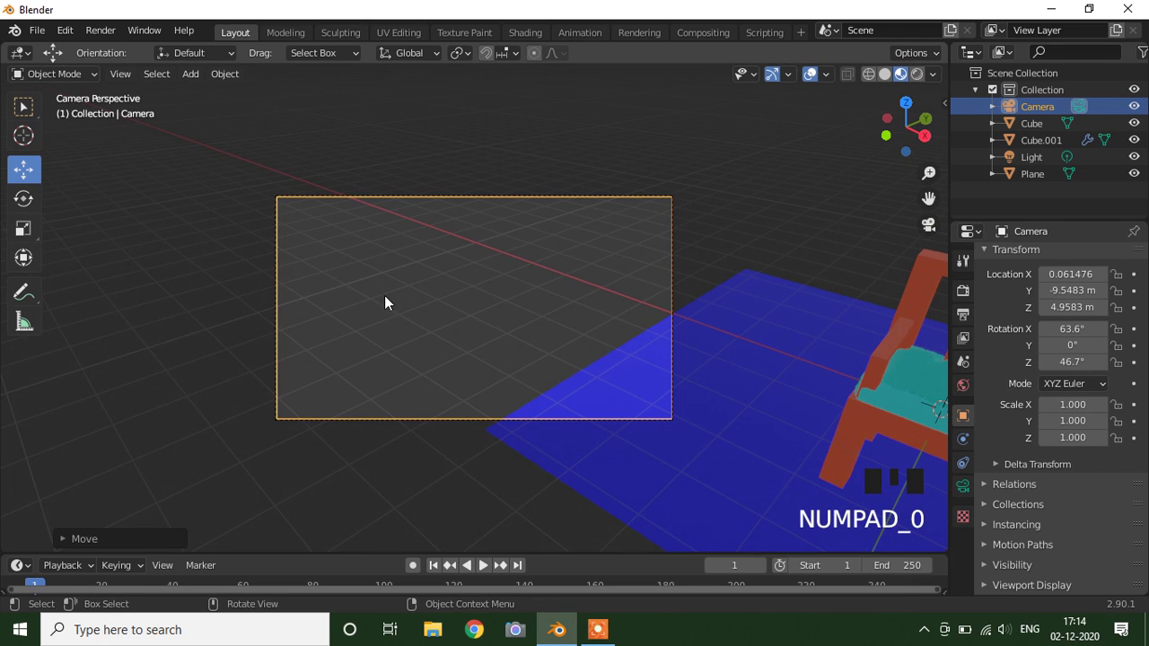
key("g")
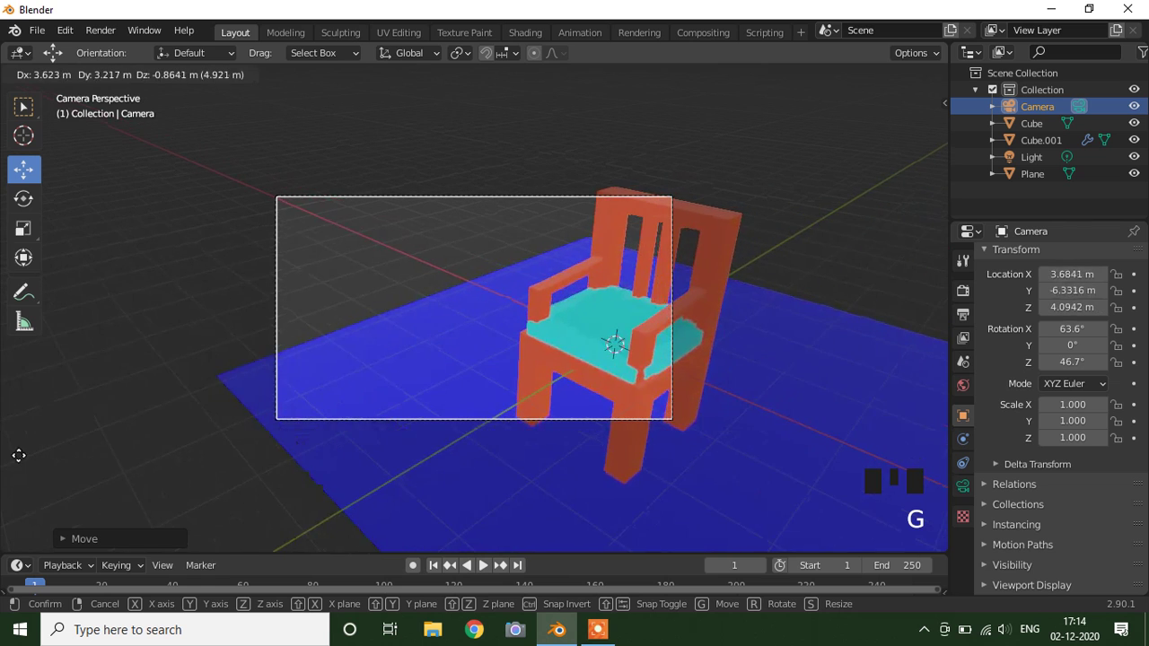
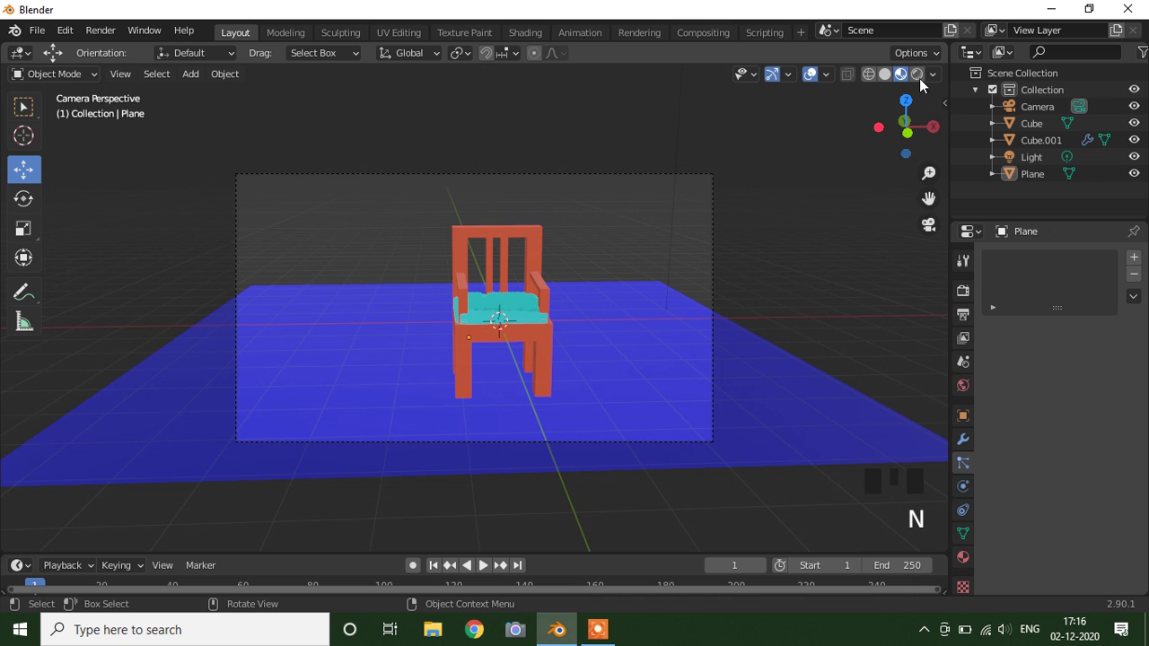
In Rendered shading, change the scene light to a Sun with strength 6
left_click(924, 82)
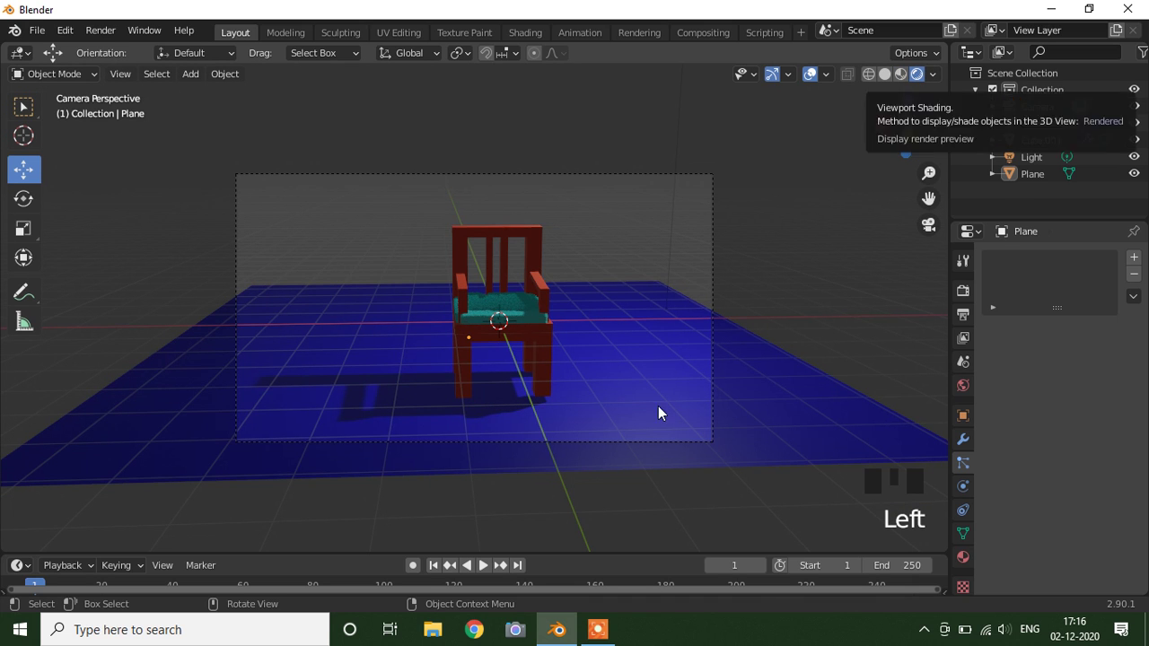
scroll("down", 3)
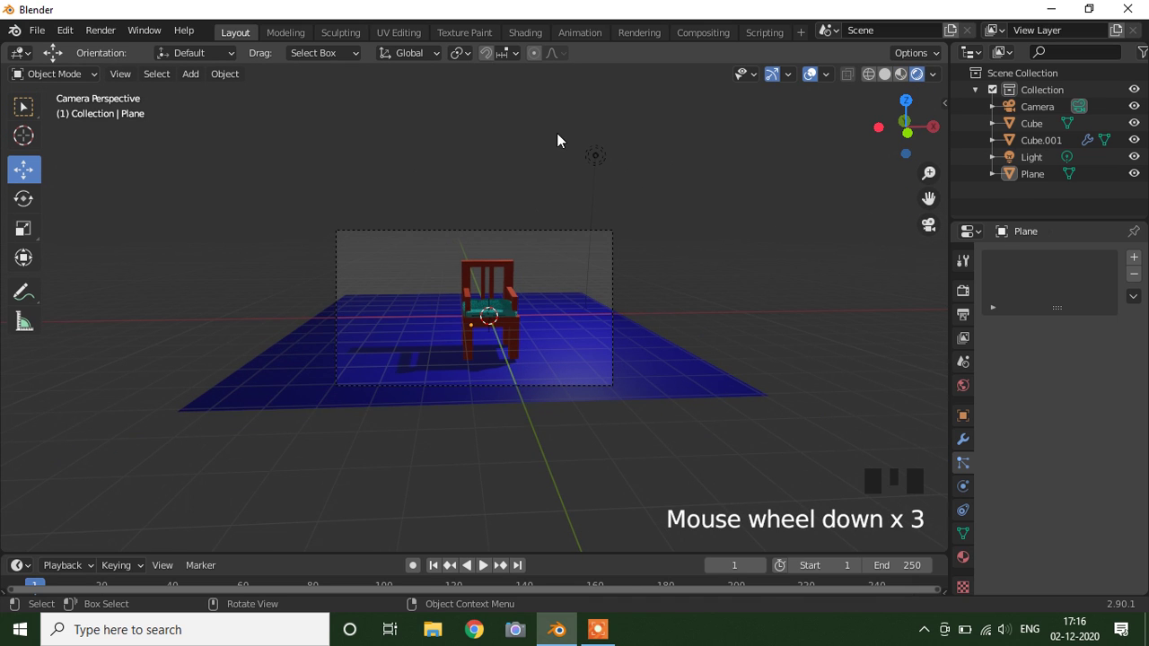
left_click(600, 165)
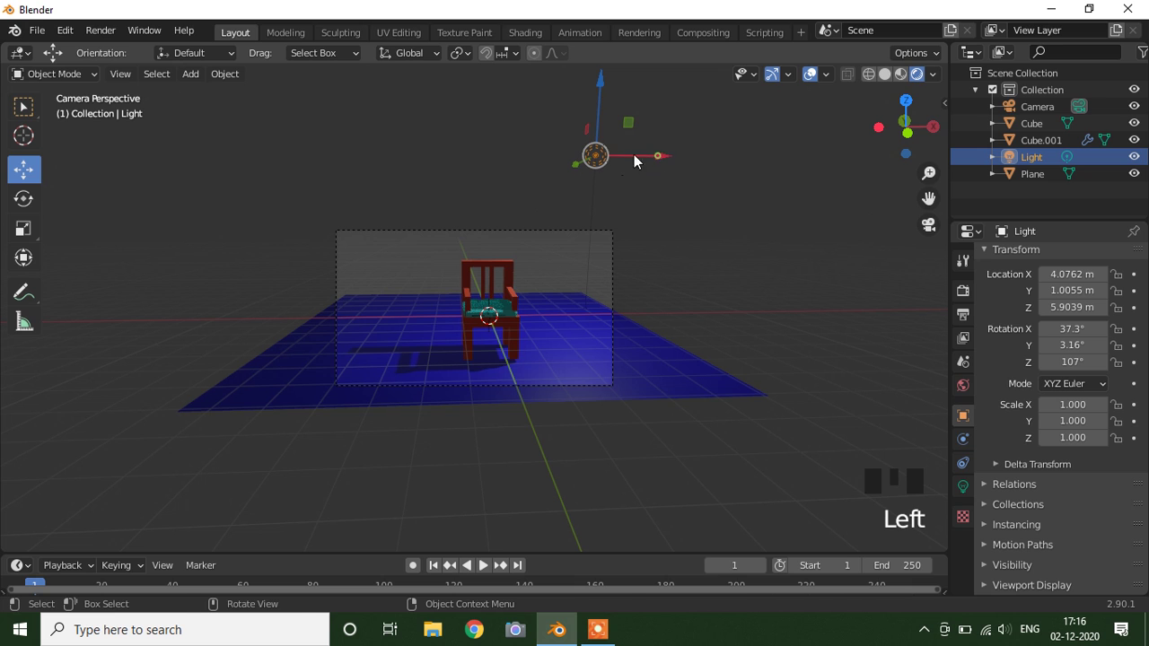
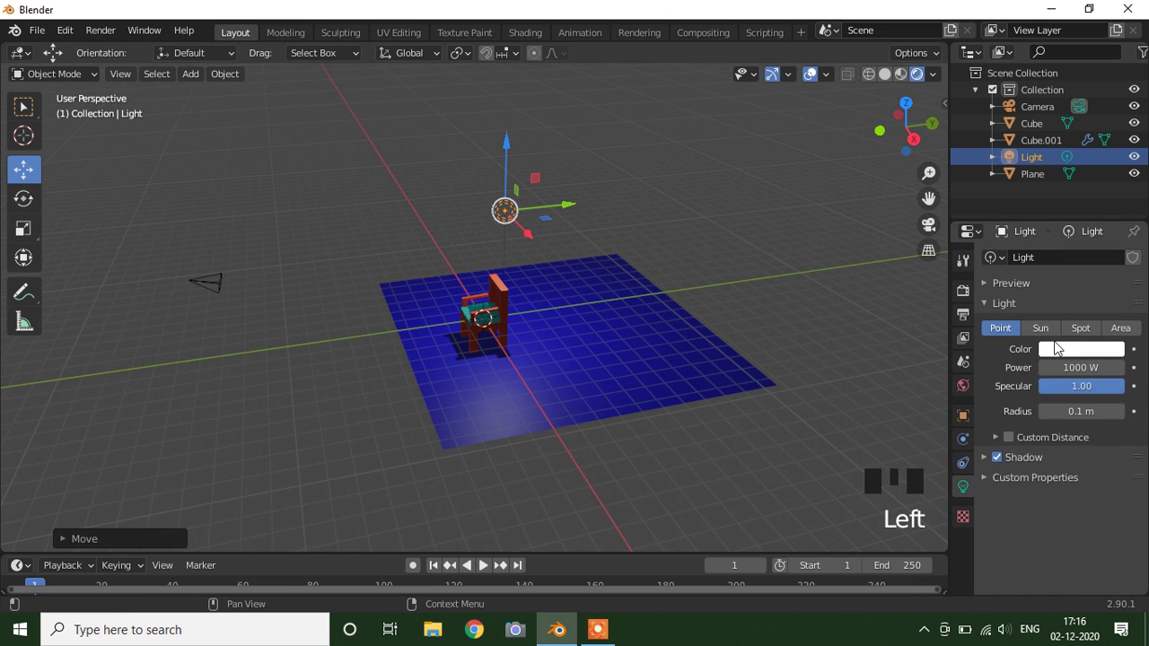
left_click(1052, 338)
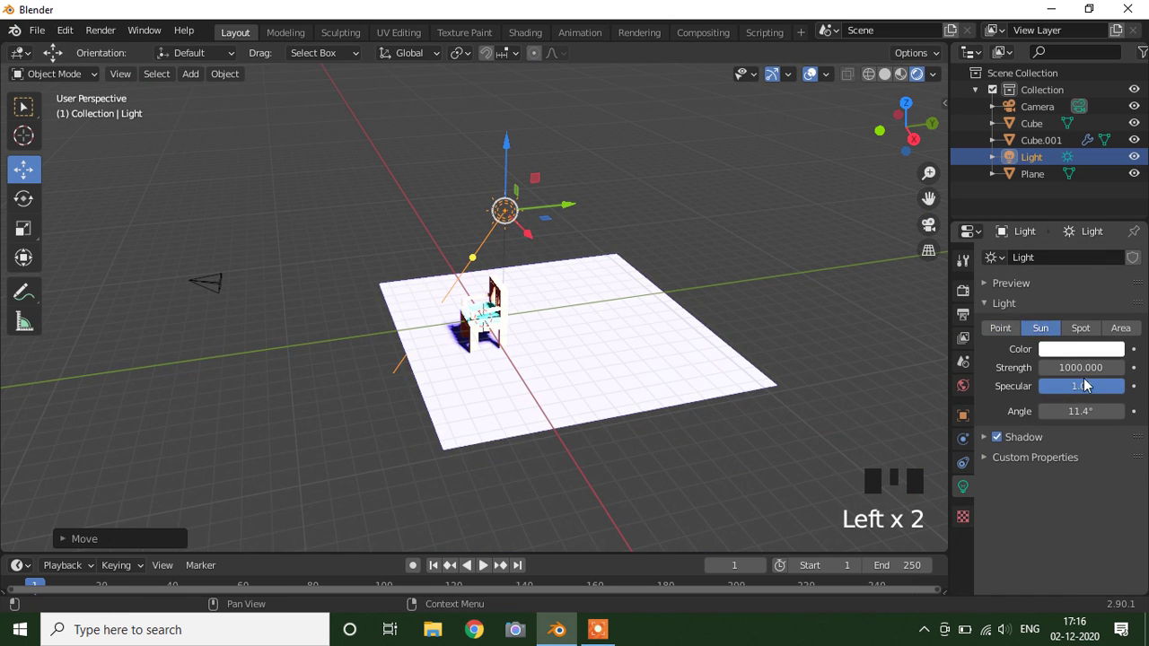
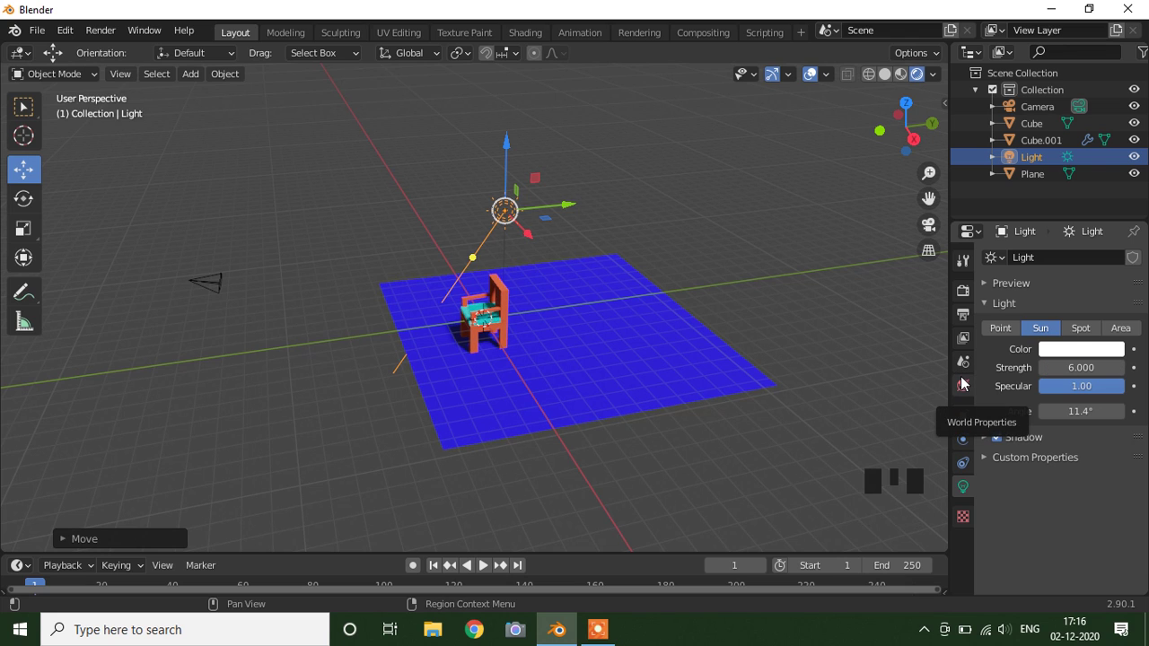
key("KP_0")
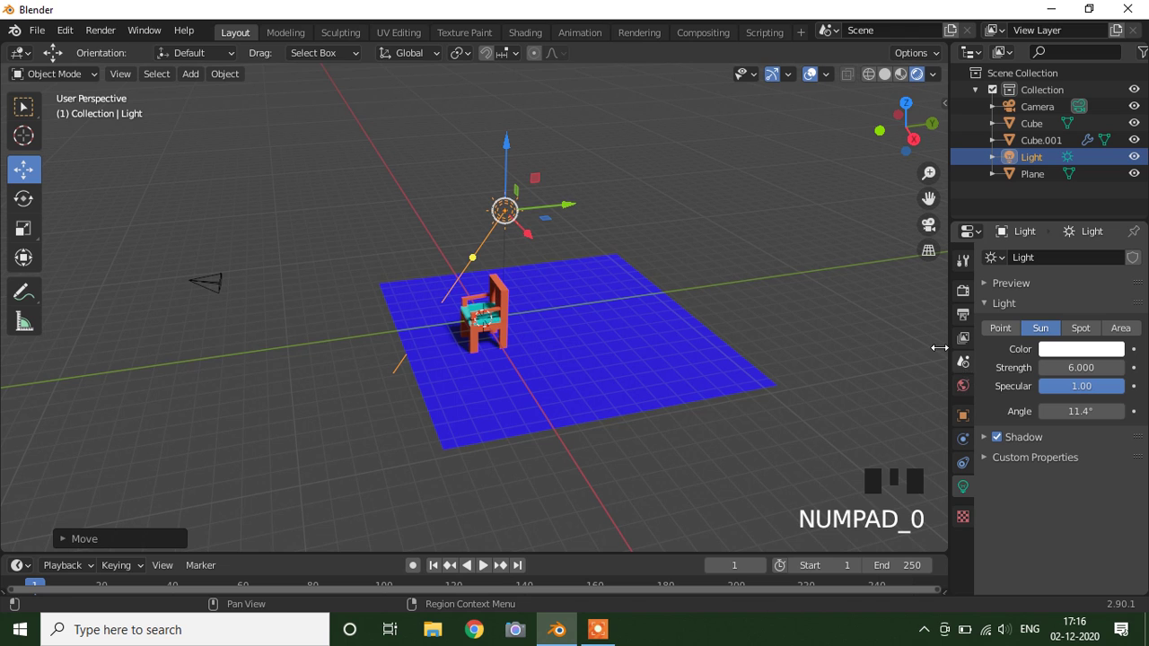
Return to the camera view to check the chair's shadow on the floor
left_click(831, 278)
key("KP_0")
scroll("up", 3)
scroll("up", 3)
scroll("up", 3)
scroll("up", 3)
scroll("down", 3)
scroll("down", 3)
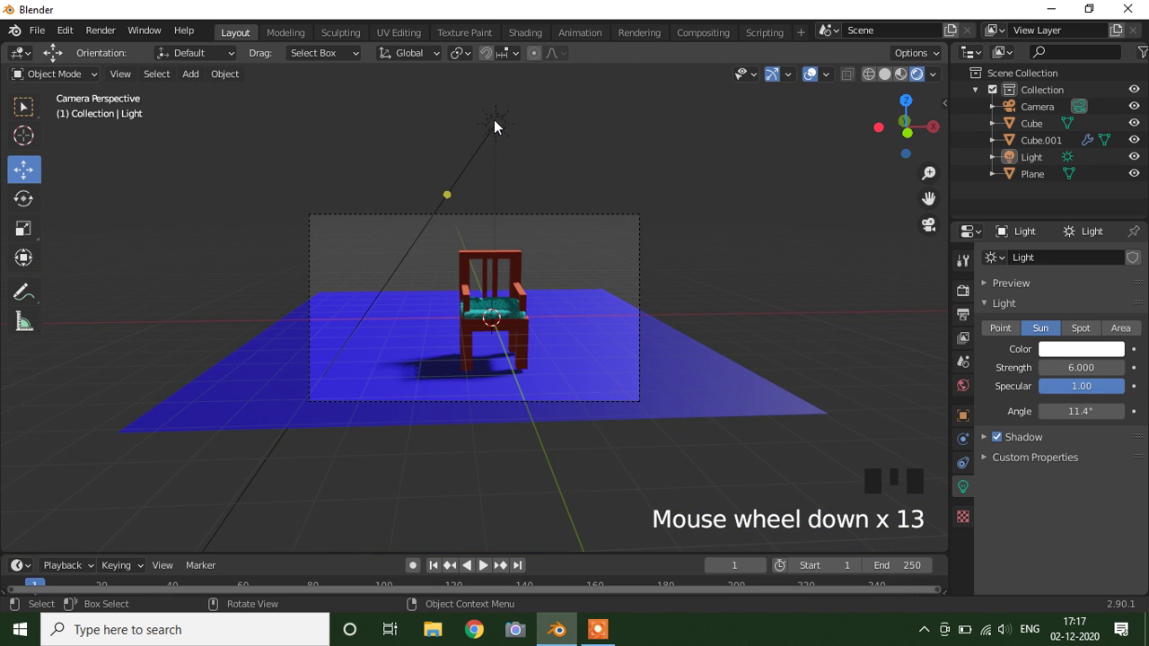
Tilt the sun light's direction with R
left_click_drag(136, 201, 503, 137)
left_click(551, 90)
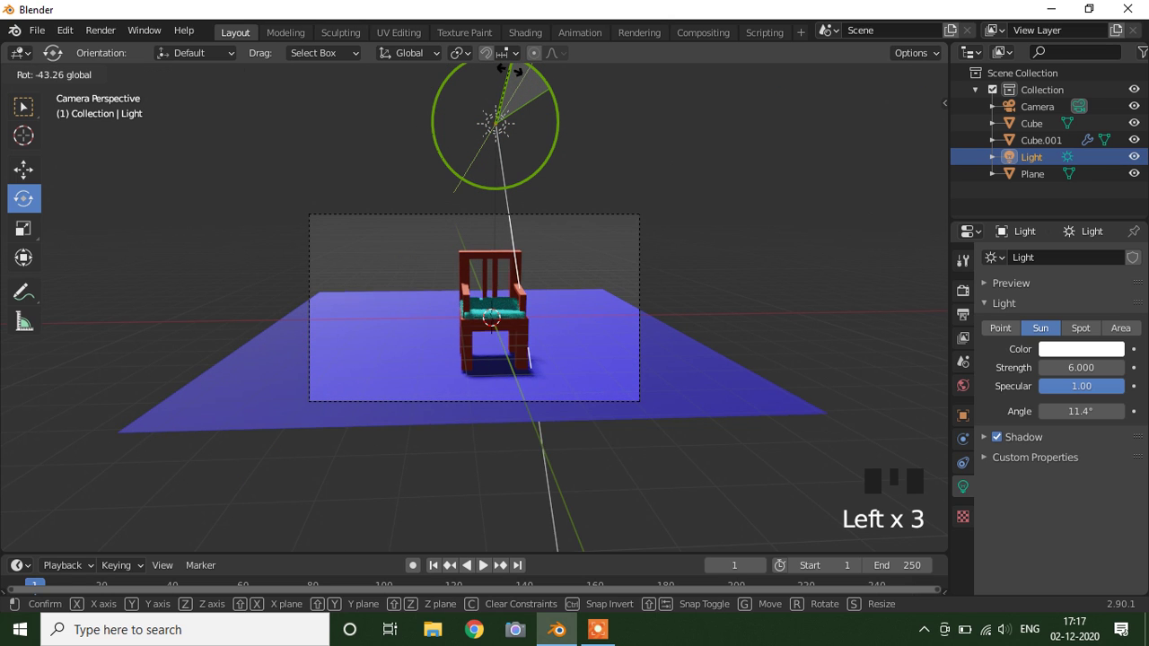
scroll("down", 3)
left_click_drag(595, 278, 533, 311)
scroll("down", 3)
Duplicate the sun as Light.001, rotate it to a new angle and check through the camera
key("shift+d")
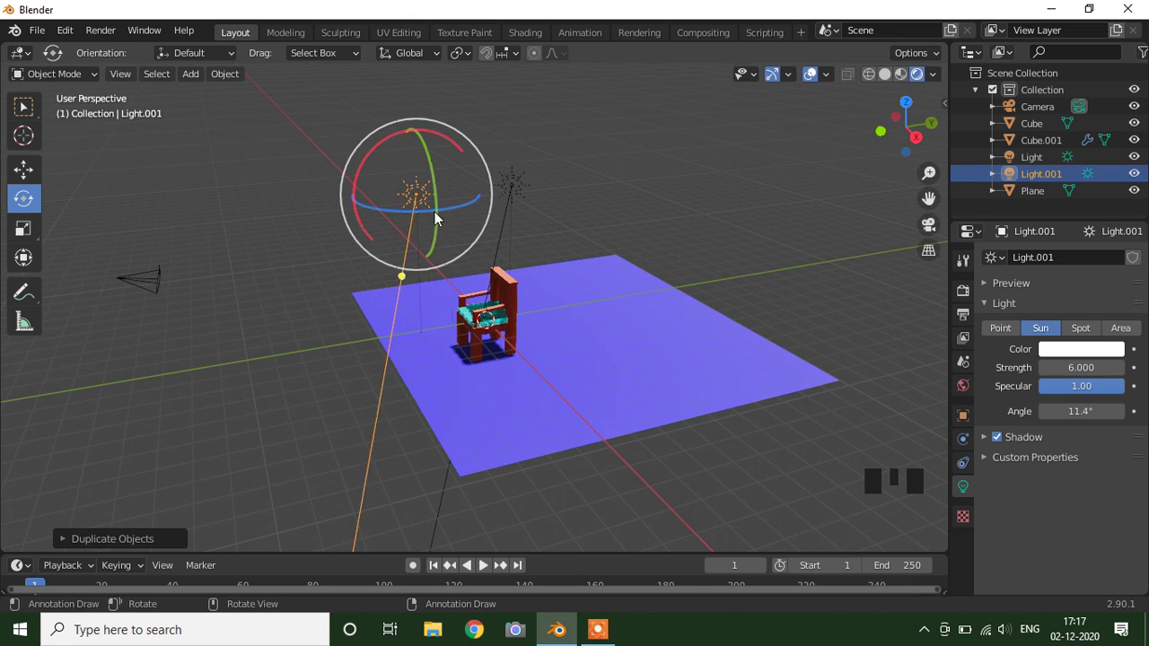
left_click(449, 148)
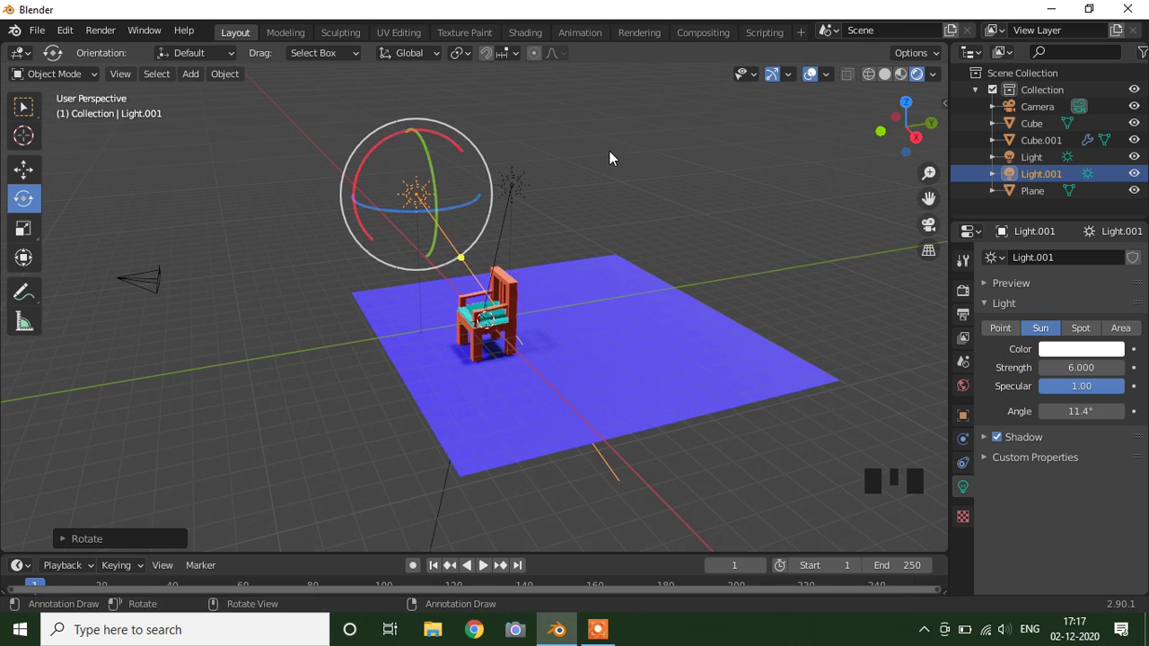
key("KP_0")
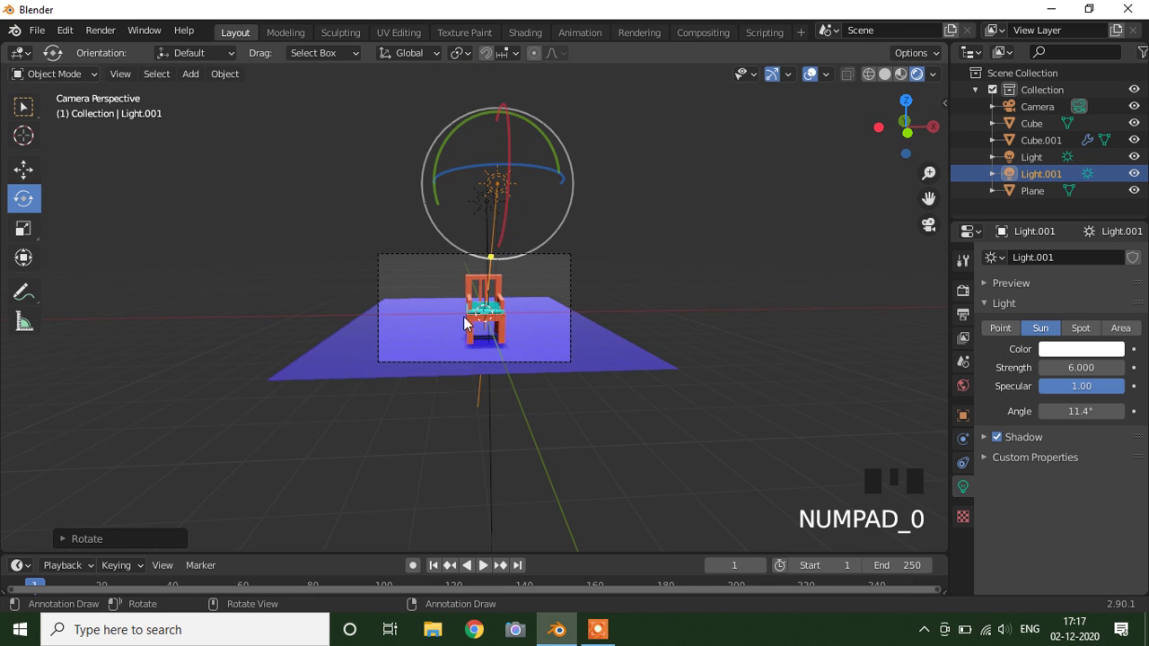
scroll("up", 3)
scroll("up", 3)
scroll("down", 3)
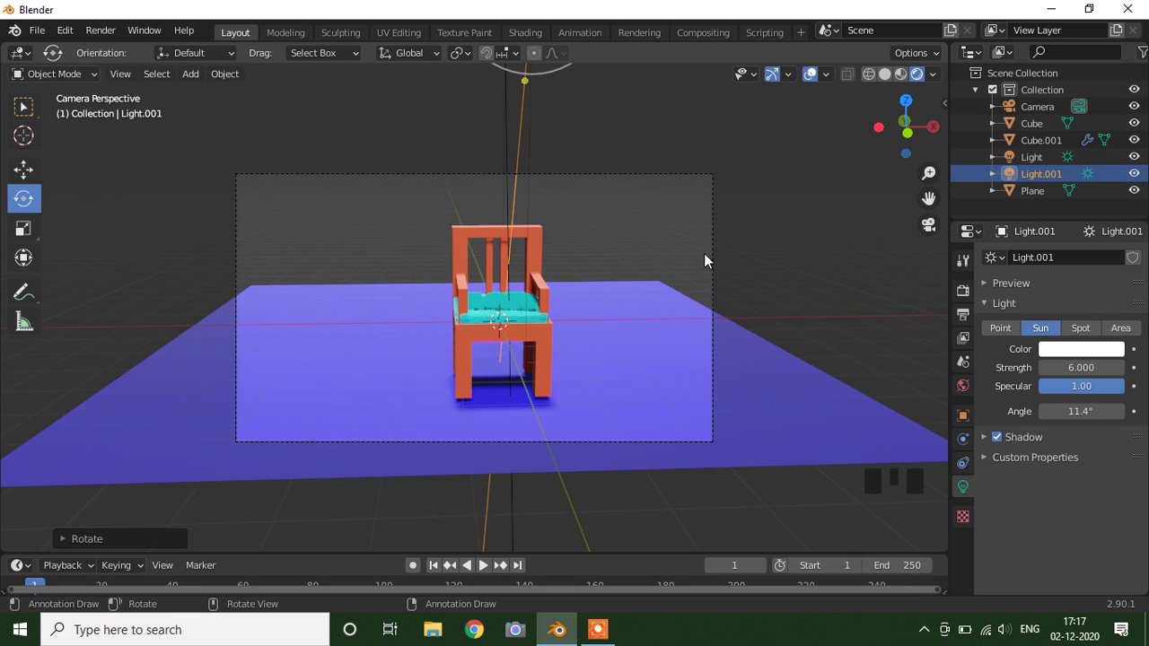
Add a Landscape mesh by mistake and delete it again
left_click_drag(209, 81, 296, 419)
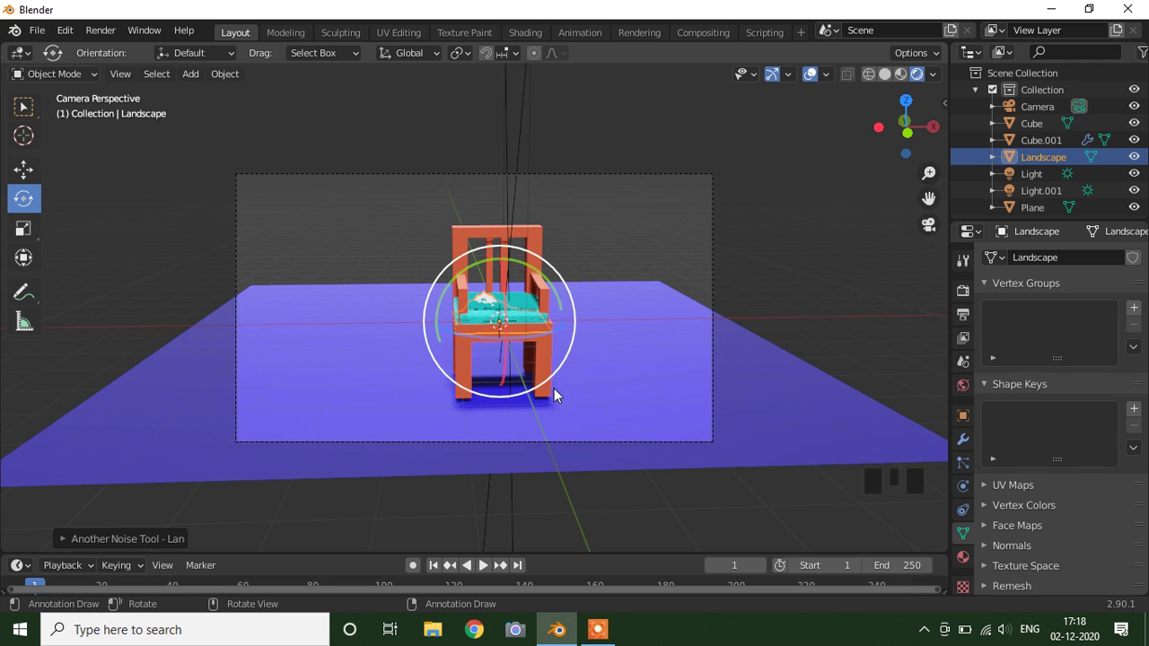
key("x")
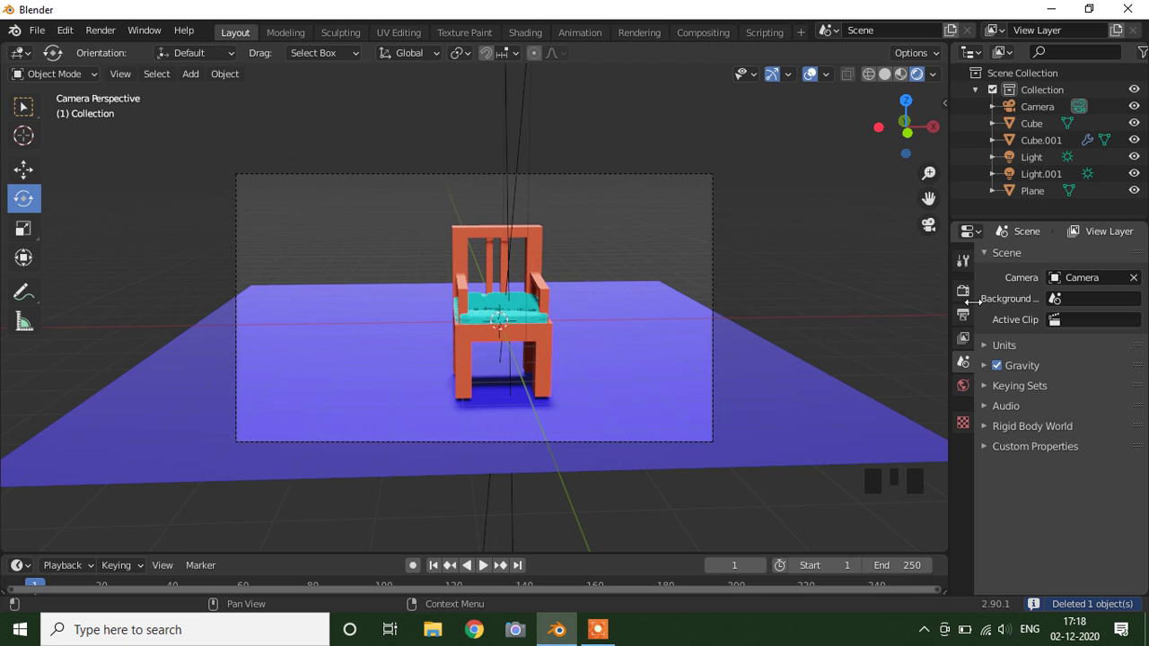
Set the output to PNG frames in a desktop folder and start Render Animation
left_click(972, 297)
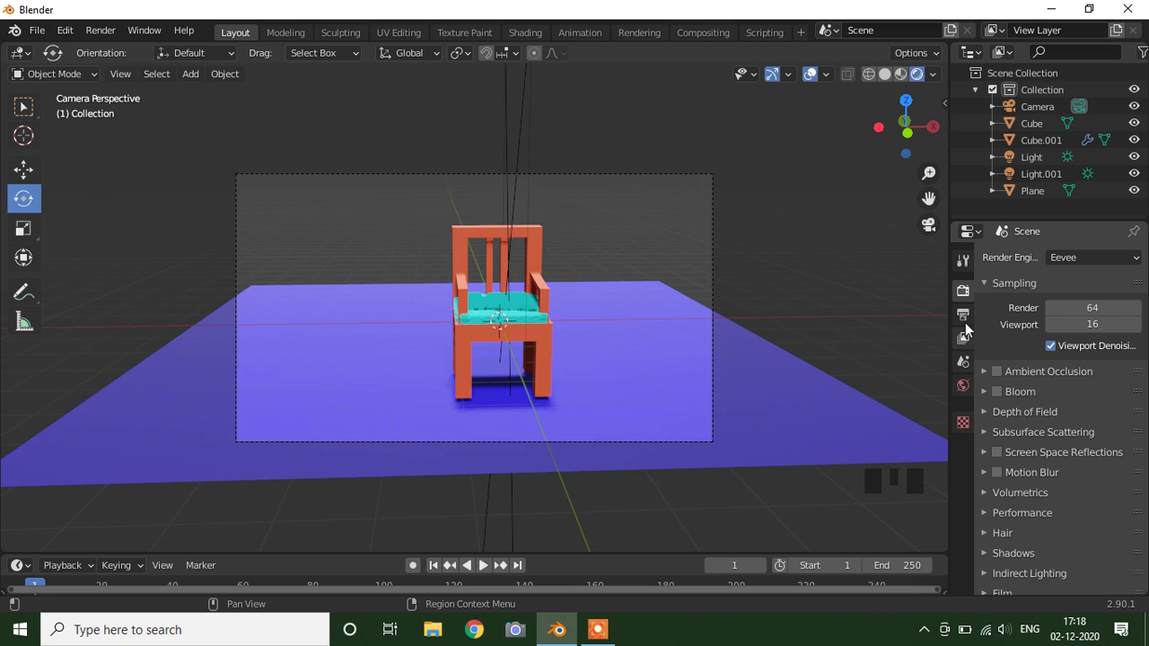
left_click(974, 323)
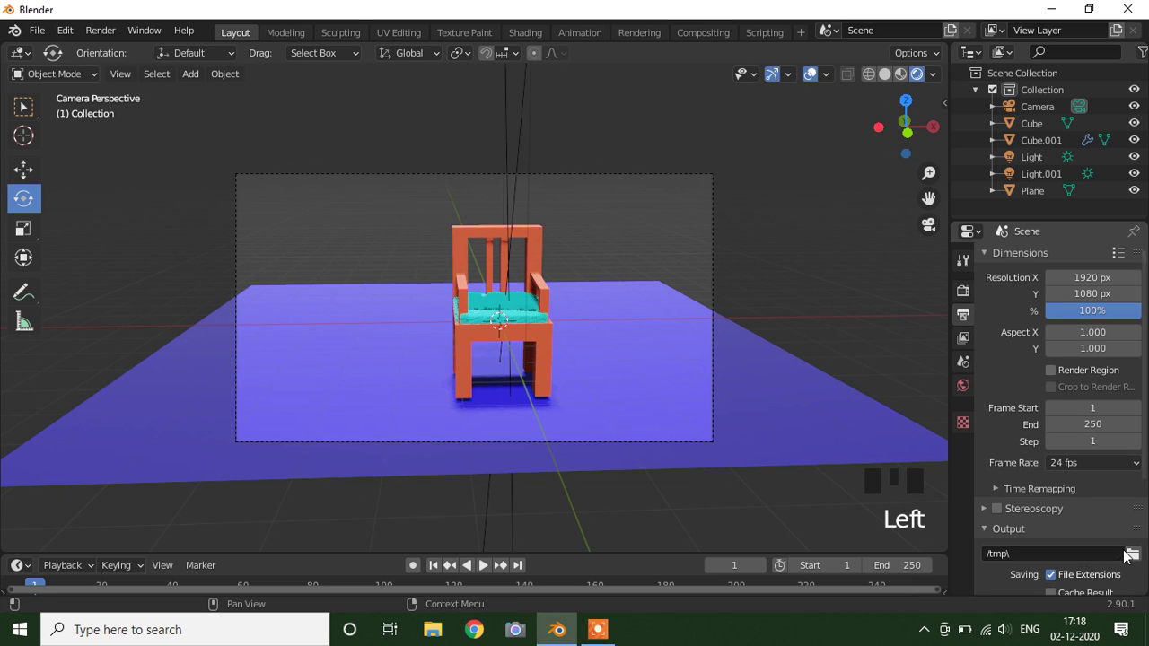
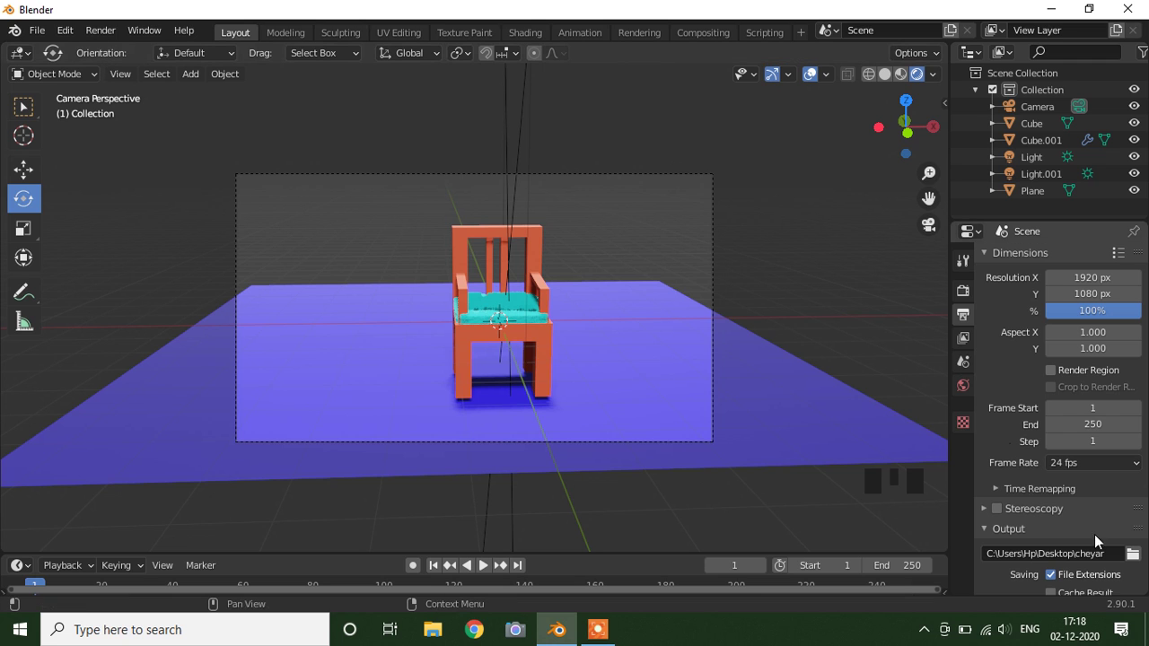
scroll("down", 3)
scroll("down", 3)
left_click_drag(96, 36, 112, 66)
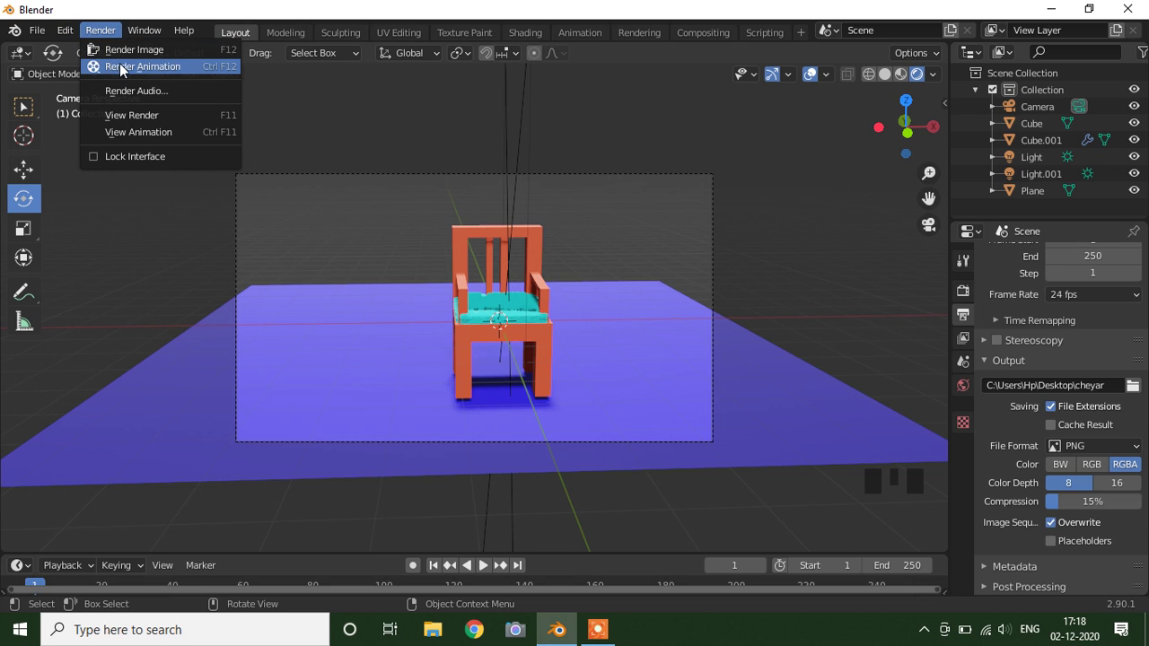